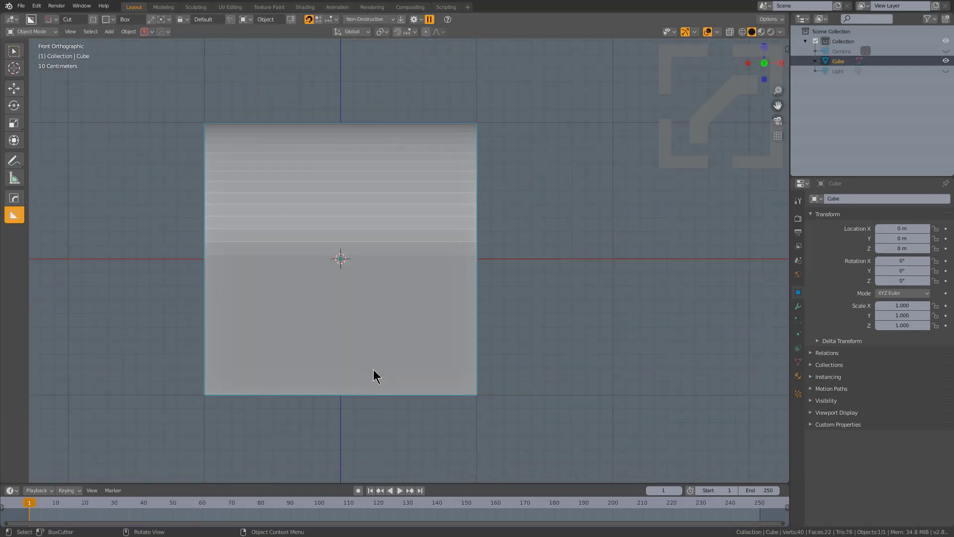
# Step: Draw a BoxCutter box over the cube with bevelled corners and confirm the rounded cut
pyautogui.middleClick(410, 343)
pyautogui.scroll(3)
pyautogui.middleClick(523, 287)
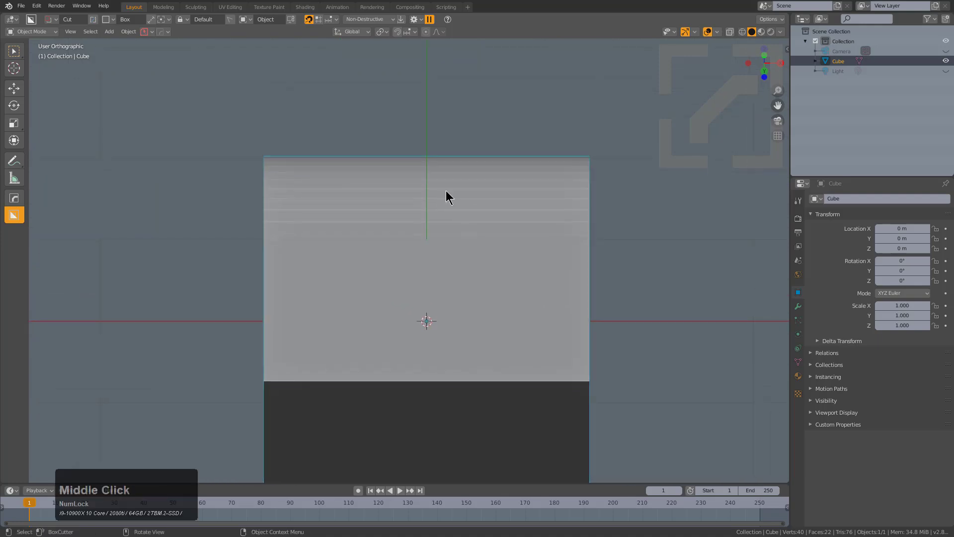
pyautogui.click(345, 57)
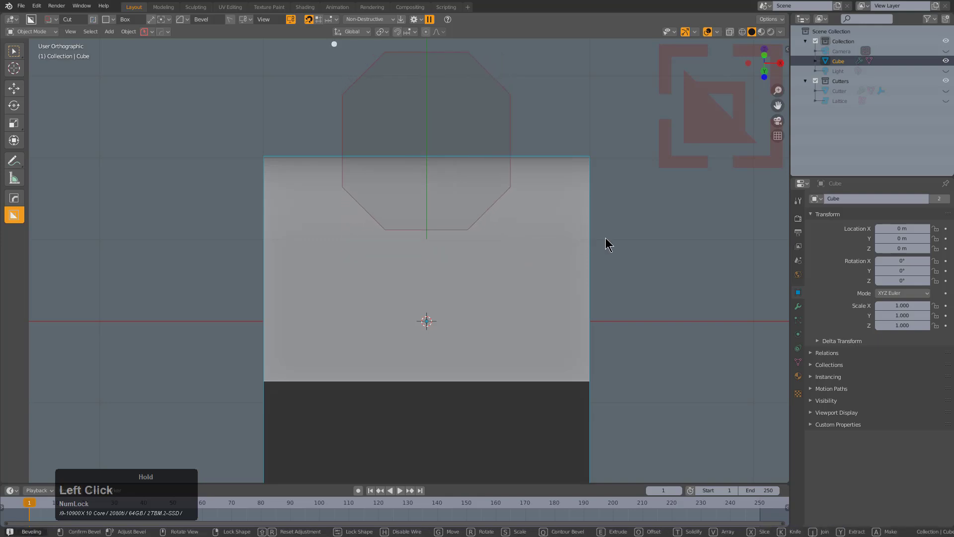
pyautogui.scroll(3)
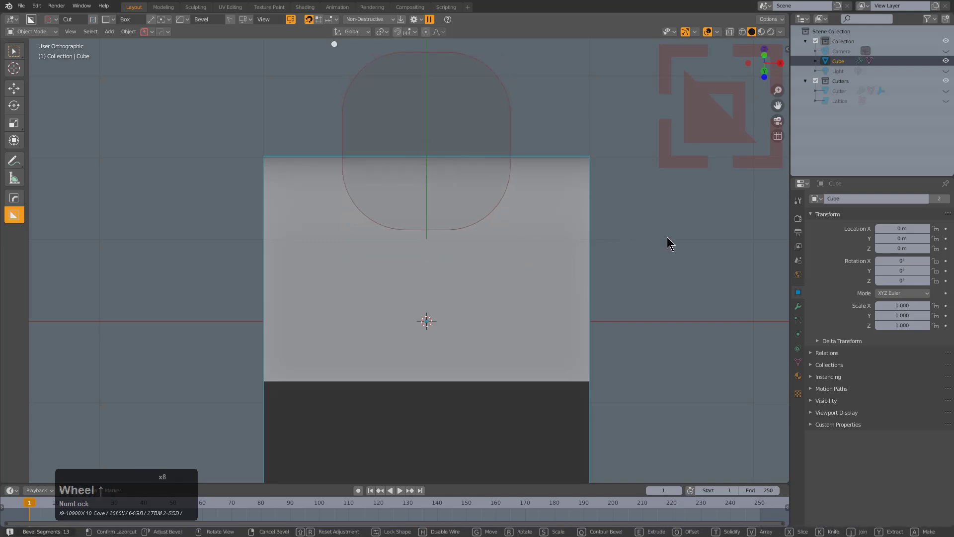
pyautogui.click(678, 234)
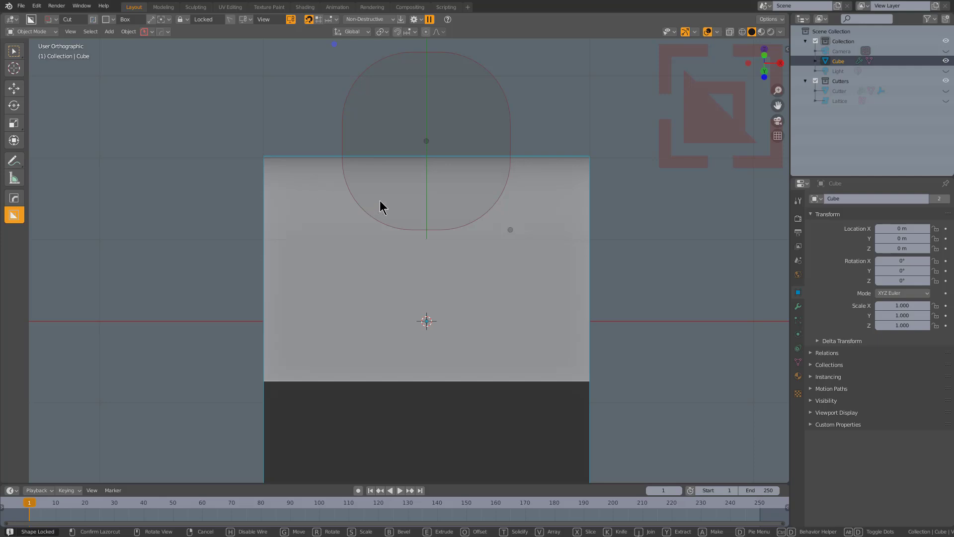
# Step: Orbit around the cube to inspect the carved rounded pocket
pyautogui.scroll(3)
pyautogui.middleClick(388, 205)
pyautogui.scroll(-3)
pyautogui.middleClick(414, 251)
pyautogui.scroll(-3)
# Step: Orbit around the slotted cube to check the pocket from several angles
pyautogui.middleClick(457, 207)
pyautogui.middleClick(478, 196)
pyautogui.scroll(3)
pyautogui.middleClick(335, 242)
pyautogui.middleClick(407, 291)
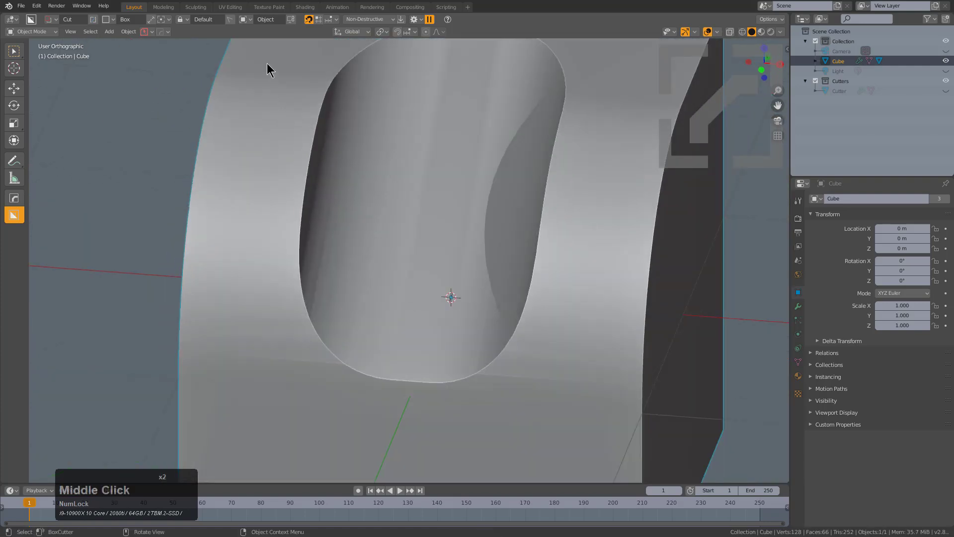
pyautogui.middleClick(290, 341)
pyautogui.scroll(-3)
pyautogui.middleClick(459, 413)
pyautogui.scroll(3)
pyautogui.middleClick(492, 279)
pyautogui.middleClick(476, 281)
pyautogui.middleClick(479, 234)
pyautogui.scroll(-3)
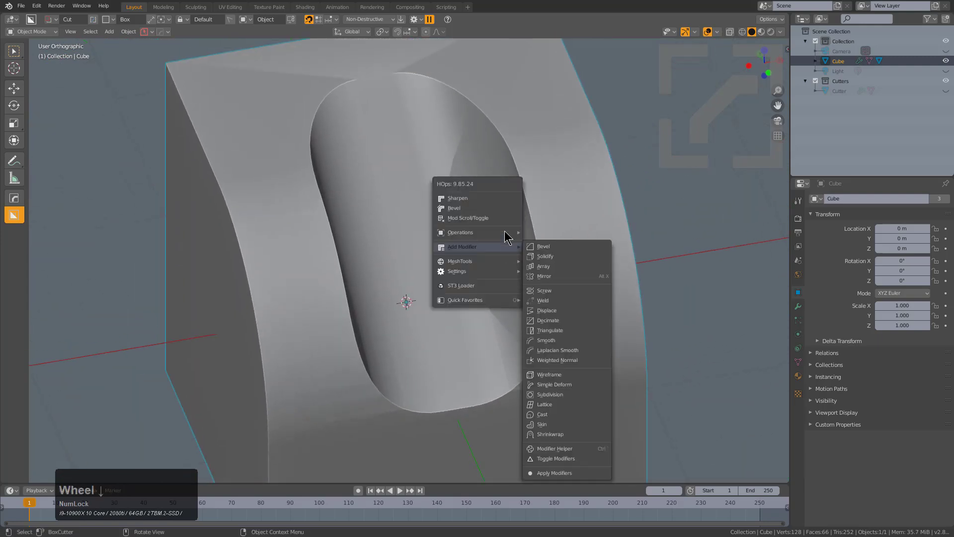
# Step: Apply HardOps Autosmooth (30° edges, 35° smoothing) and bake the visual geometry to mesh
pyautogui.click(489, 202)
pyautogui.scroll(-3)
pyautogui.click(489, 201)
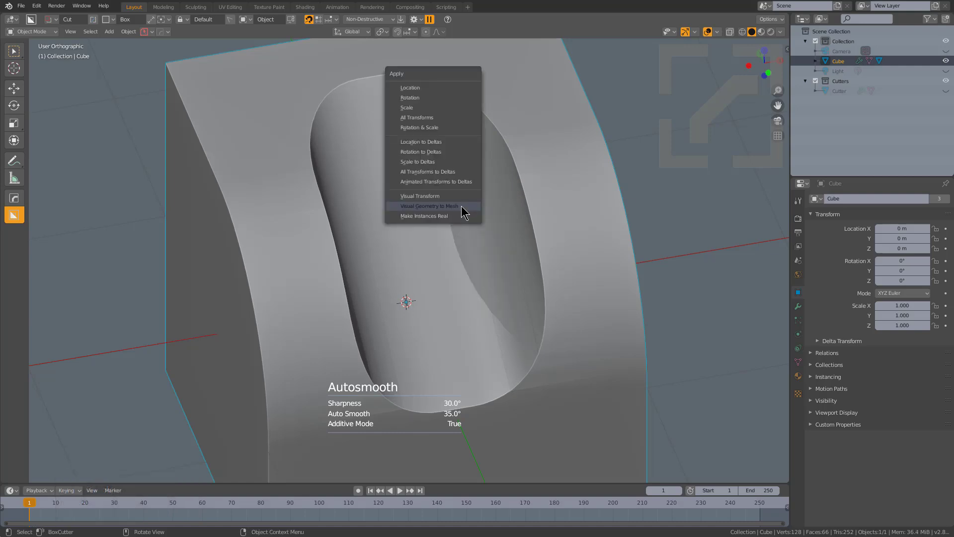
pyautogui.click(463, 208)
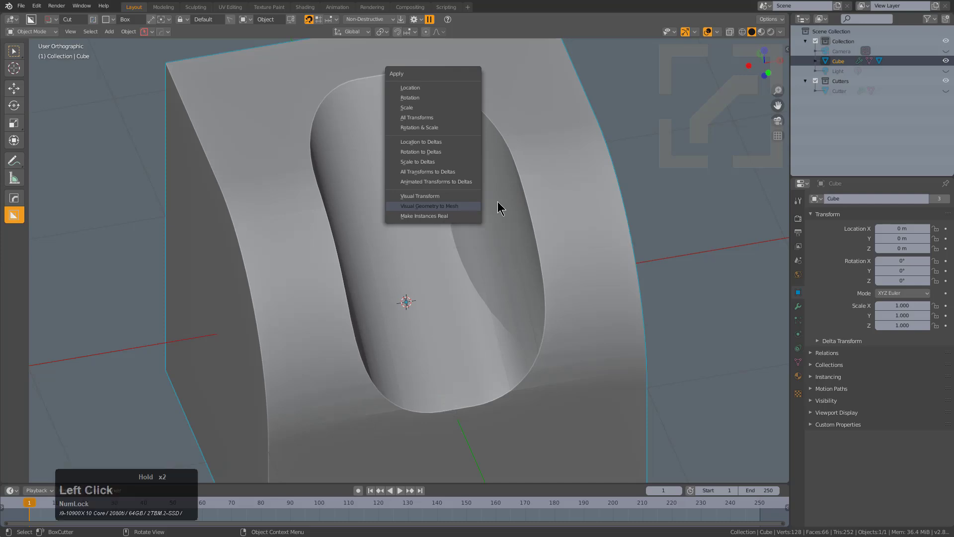
pyautogui.scroll(-3)
pyautogui.middleClick(417, 287)
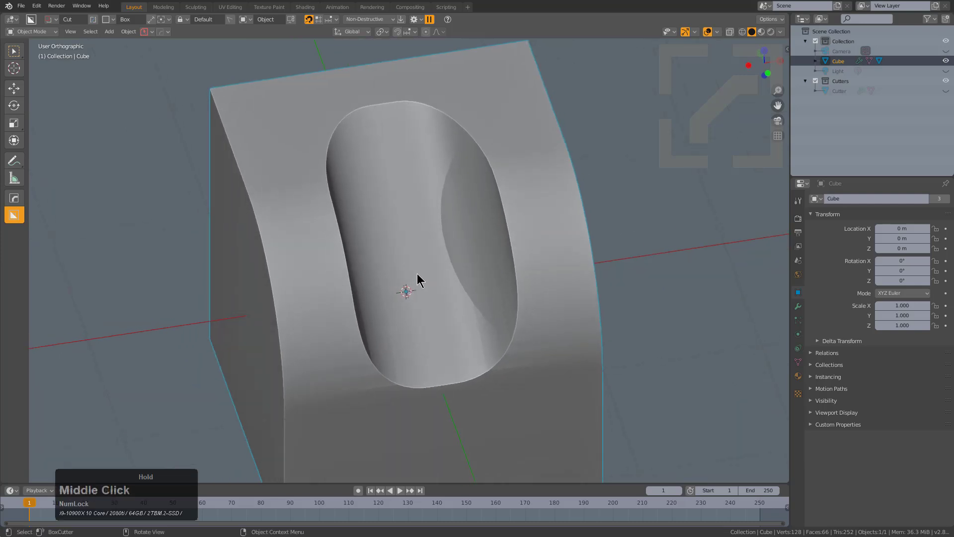
# Step: Knife-slice a BoxCutter rectangle across the front face around the slot and confirm it
pyautogui.moveTo(271, 110); pyautogui.dragTo(119, 15)
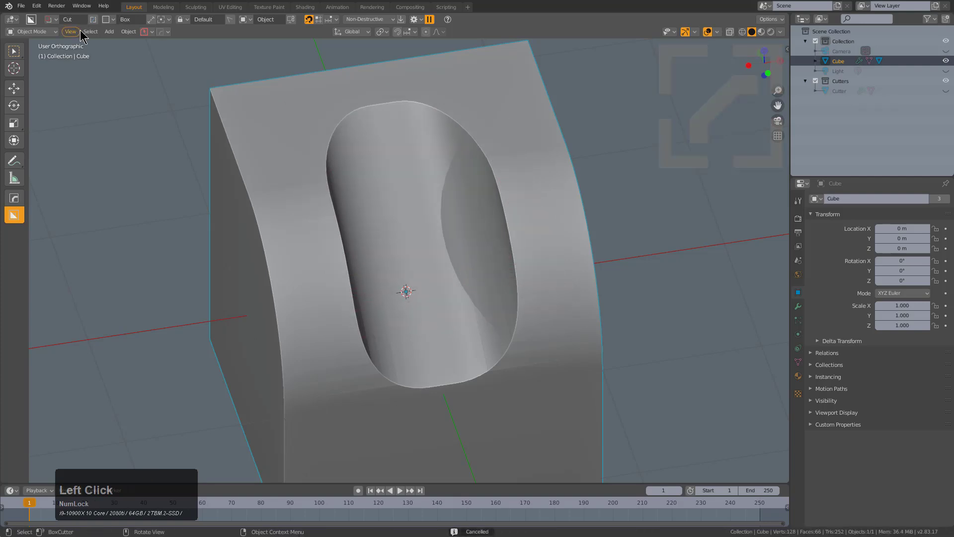
pyautogui.click(97, 23)
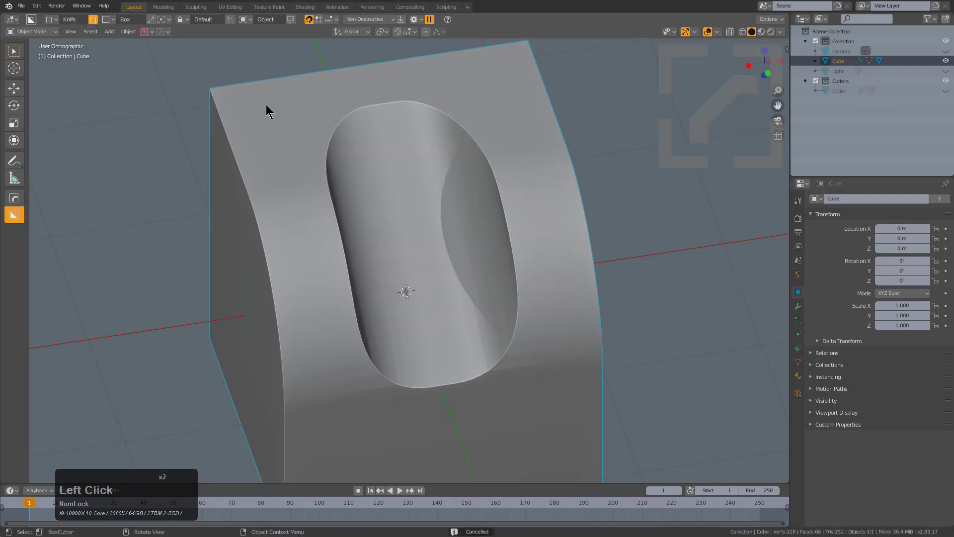
pyautogui.click(271, 105)
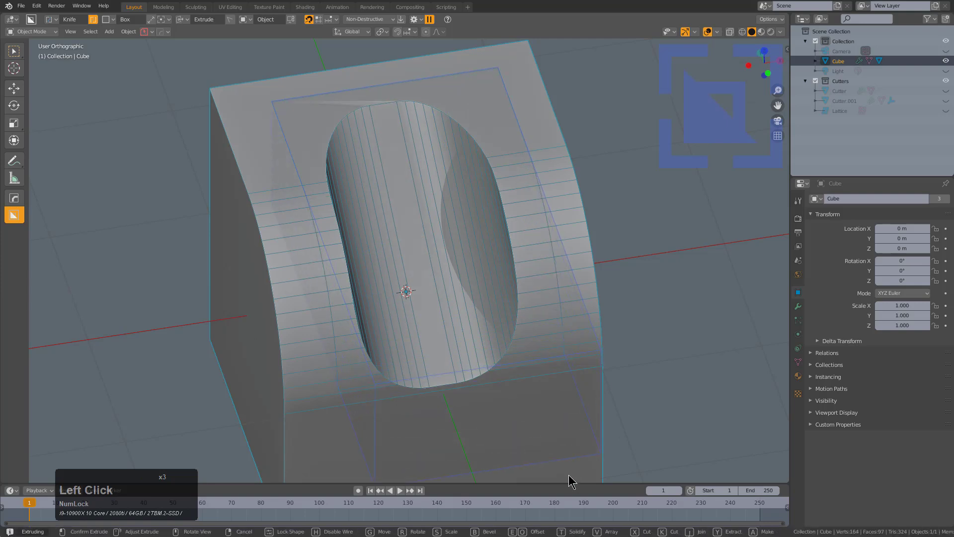
pyautogui.middleClick(493, 444)
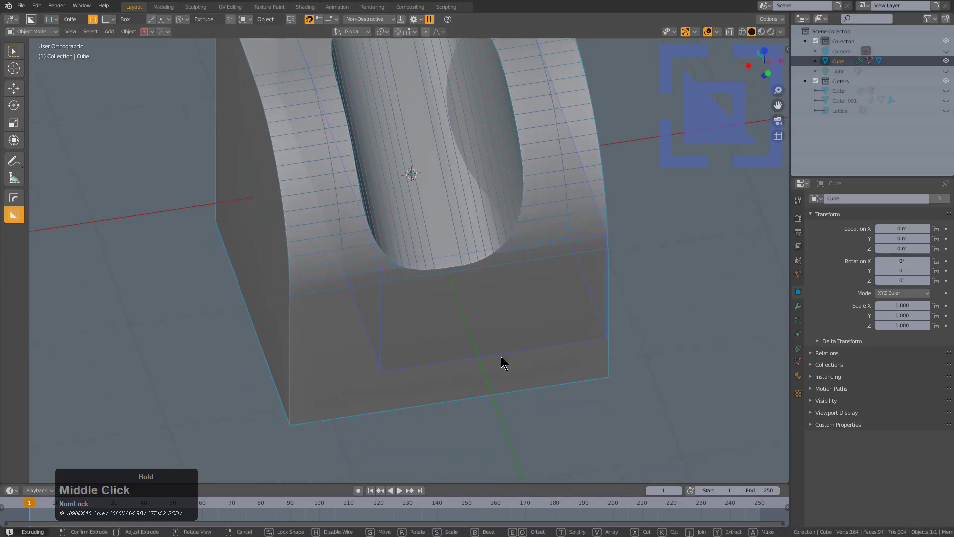
pyautogui.click(508, 398)
pyautogui.middleClick(473, 213)
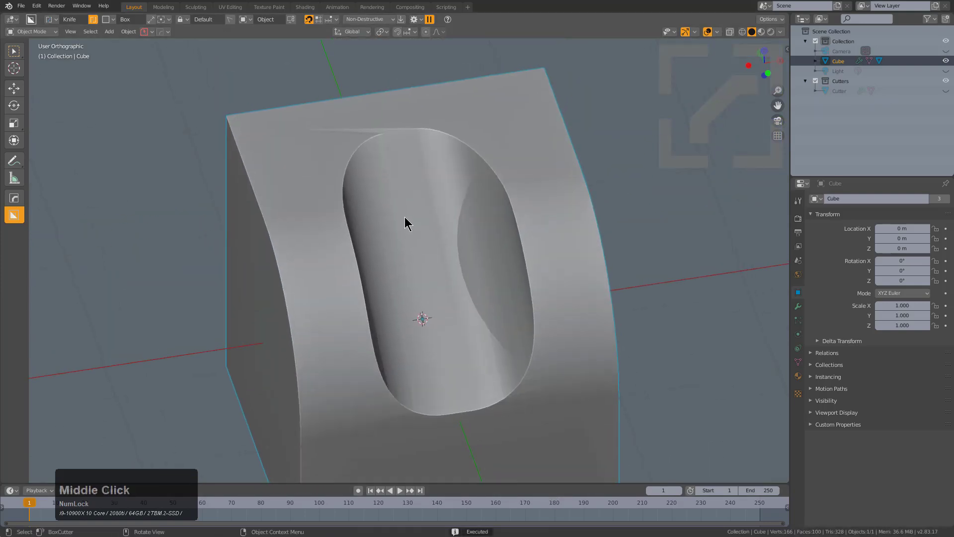
# Step: Add a Weld modifier after the boolean with a merge threshold of about 0.035
pyautogui.click(485, 164)
pyautogui.scroll(-3)
pyautogui.click(484, 164)
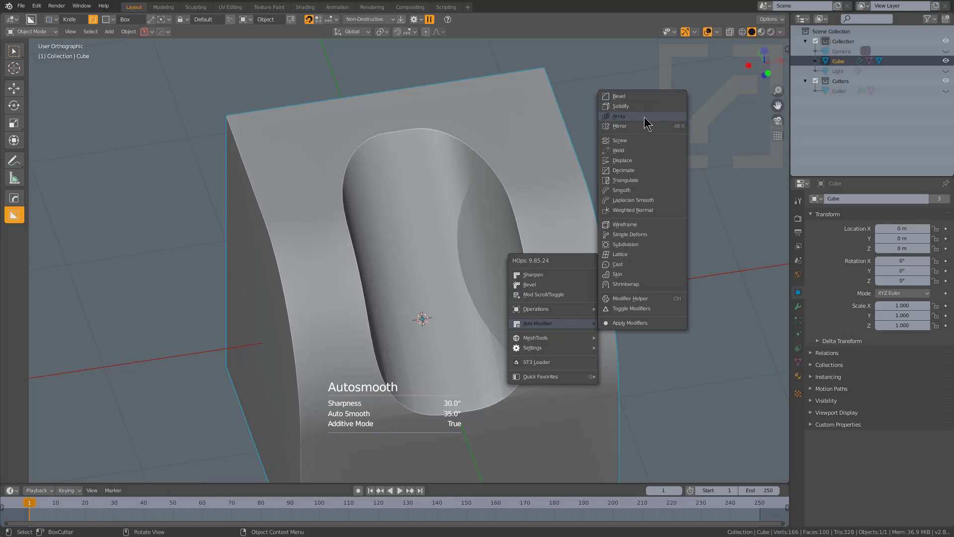
pyautogui.click(646, 152)
pyautogui.scroll(3)
pyautogui.scroll(-3)
pyautogui.scroll(3)
pyautogui.scroll(3)
pyautogui.scroll(-3)
pyautogui.scroll(3)
pyautogui.scroll(-3)
pyautogui.scroll(3)
pyautogui.click(646, 153)
# Step: Turn on the wireframe overlay and orbit to inspect the cube's mesh
pyautogui.middleClick(522, 294)
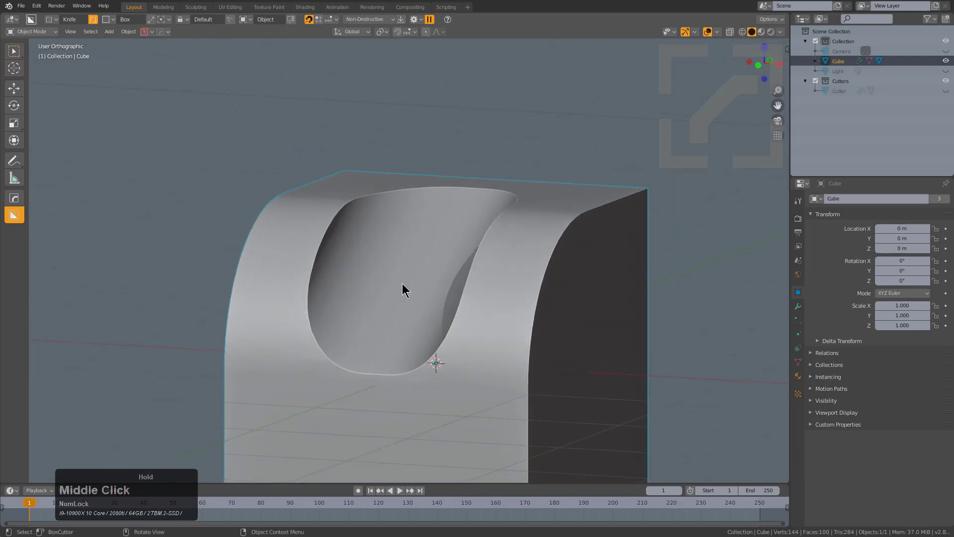
pyautogui.middleClick(305, 354)
pyautogui.middleClick(572, 288)
pyautogui.middleClick(591, 268)
pyautogui.click(591, 258)
pyautogui.middleClick(528, 274)
pyautogui.middleClick(363, 283)
pyautogui.scroll(3)
pyautogui.middleClick(524, 219)
pyautogui.middleClick(487, 226)
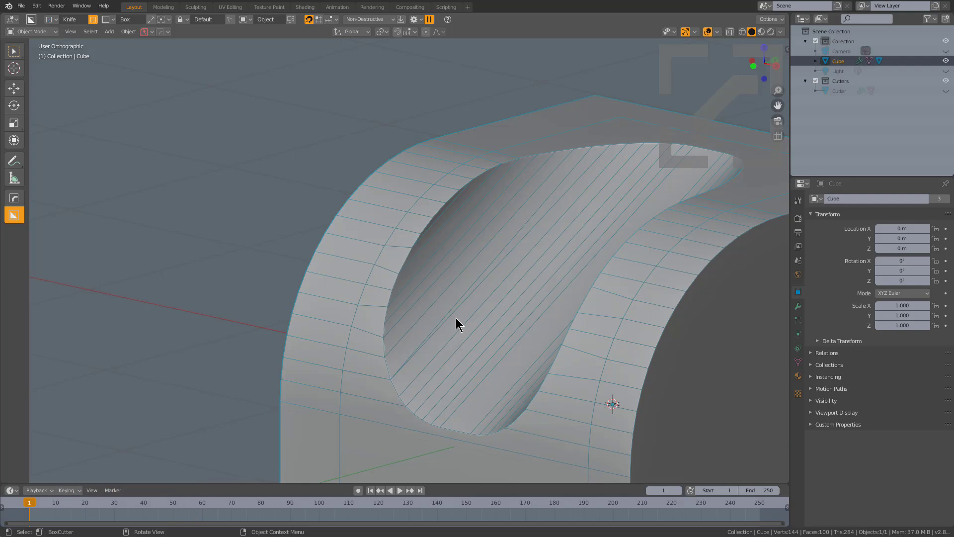
pyautogui.middleClick(463, 317)
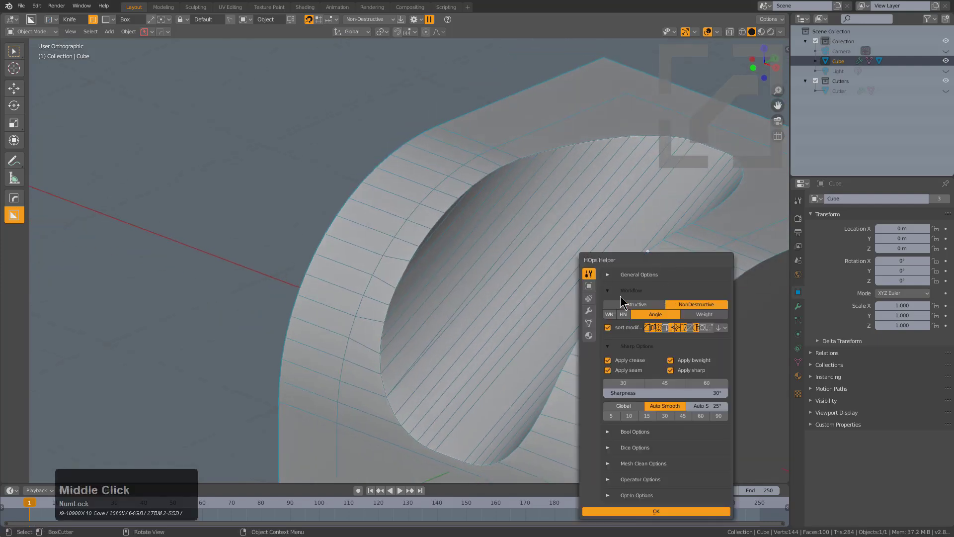
# Step: Set the HOps sharp options and run Sharpen at 30° sharpness with 25° auto smooth
pyautogui.click(597, 311)
pyautogui.click(731, 300)
pyautogui.middleClick(521, 287)
pyautogui.middleClick(449, 238)
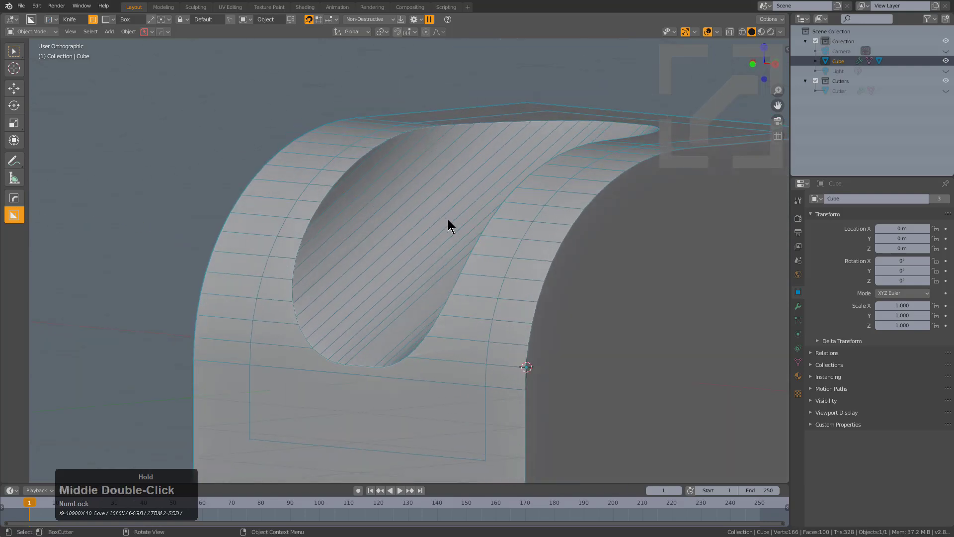
pyautogui.click(443, 218)
pyautogui.middleClick(442, 240)
pyautogui.click(458, 119)
pyautogui.middleClick(412, 192)
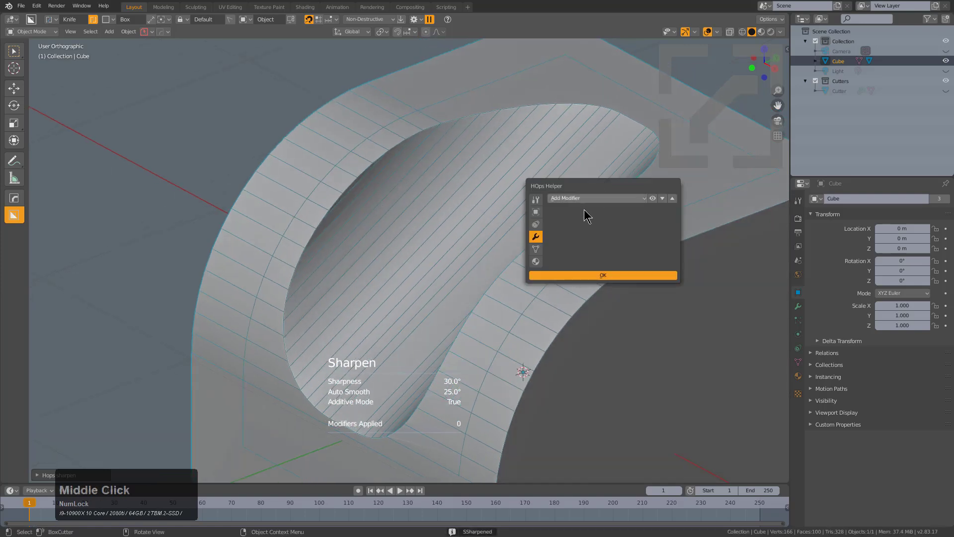
pyautogui.click(545, 195)
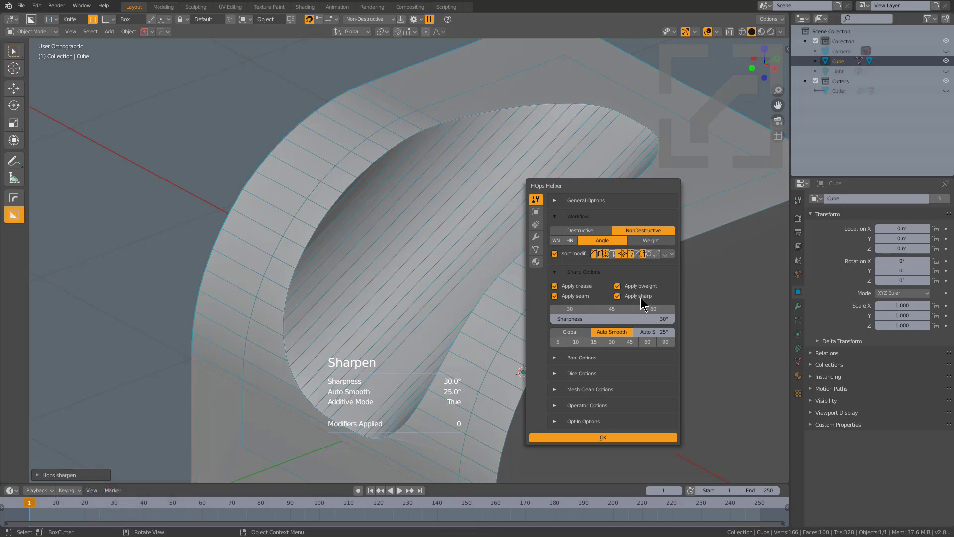
# Step: Enter Edit Mode on the sharpened cube and orbit to review its edges
pyautogui.middleClick(354, 253)
pyautogui.scroll(3)
pyautogui.middleClick(331, 188)
pyautogui.click(353, 124)
pyautogui.middleClick(451, 146)
pyautogui.middleClick(586, 157)
pyautogui.scroll(3)
# Step: Select the slot's inner faces and inset them to form a thin rim around the opening
pyautogui.click(506, 157)
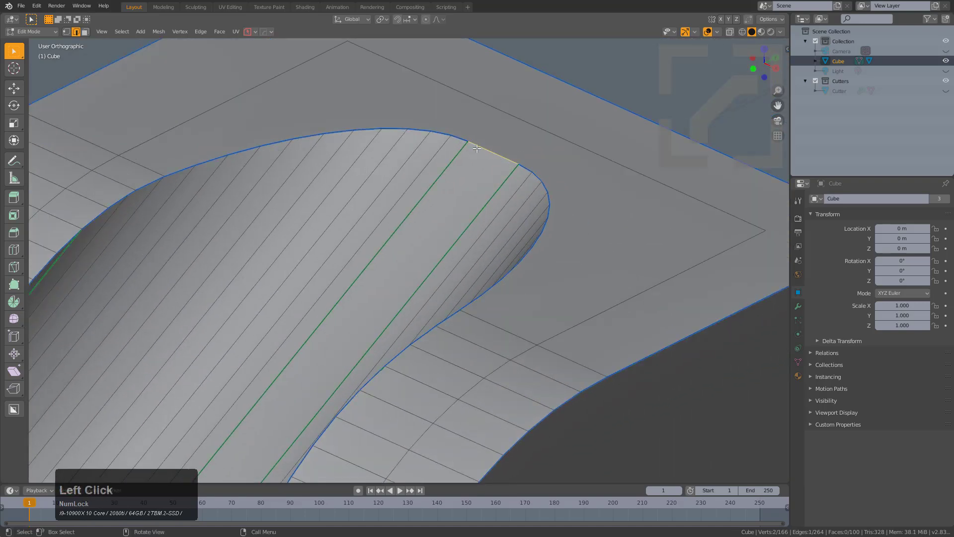
pyautogui.click(506, 145)
pyautogui.scroll(-3)
pyautogui.middleClick(447, 216)
pyautogui.middleClick(457, 243)
pyautogui.scroll(-3)
pyautogui.middleClick(502, 231)
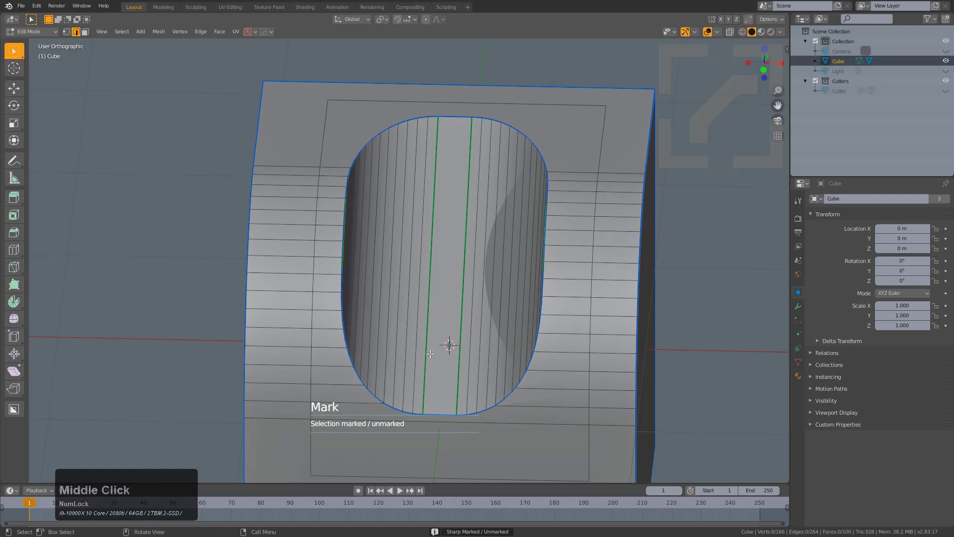
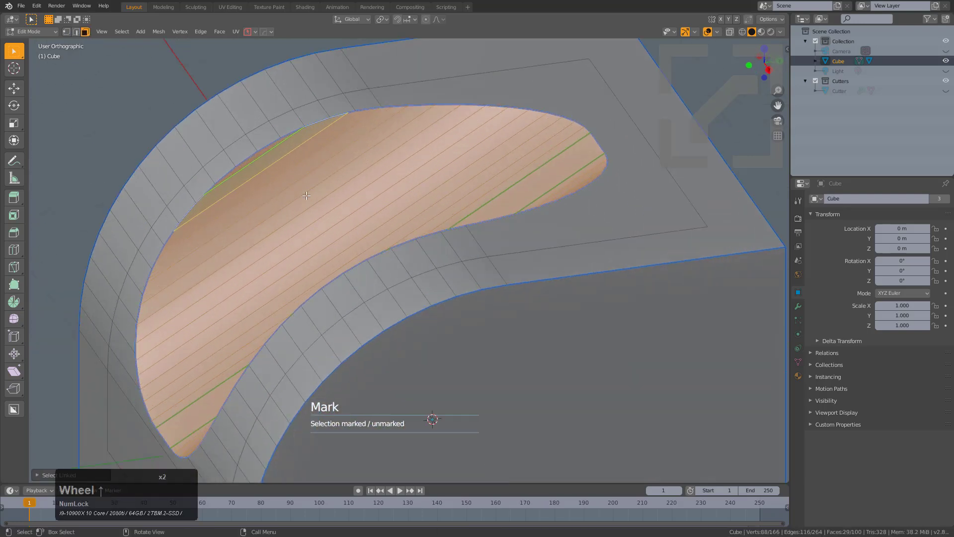
pyautogui.middleClick(324, 217)
pyautogui.scroll(3)
pyautogui.middleClick(604, 218)
pyautogui.scroll(3)
pyautogui.middleClick(534, 193)
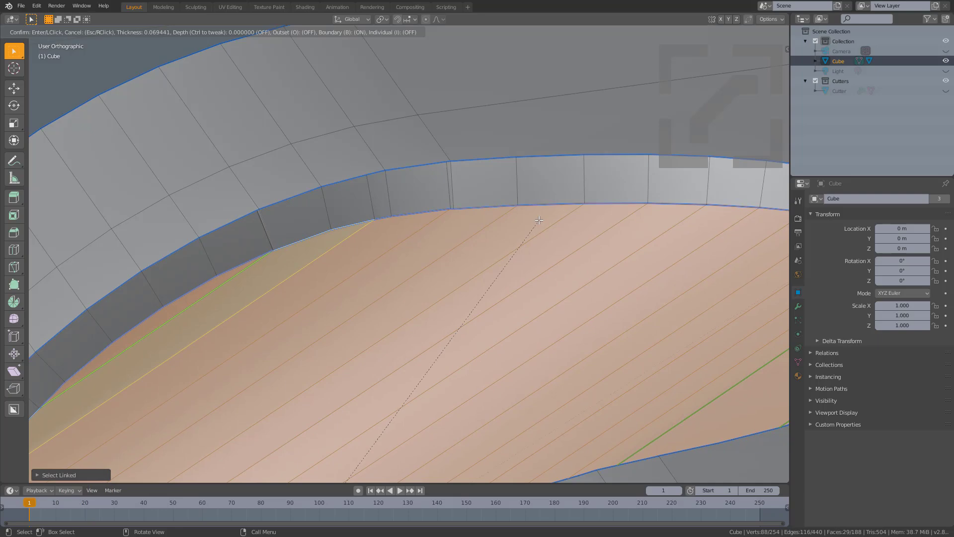
pyautogui.click(537, 219)
# Step: Orbit around the slot to check the new inset ring
pyautogui.scroll(-3)
pyautogui.middleClick(436, 275)
pyautogui.scroll(-3)
pyautogui.middleClick(489, 267)
pyautogui.scroll(-3)
pyautogui.middleClick(437, 241)
pyautogui.scroll(-3)
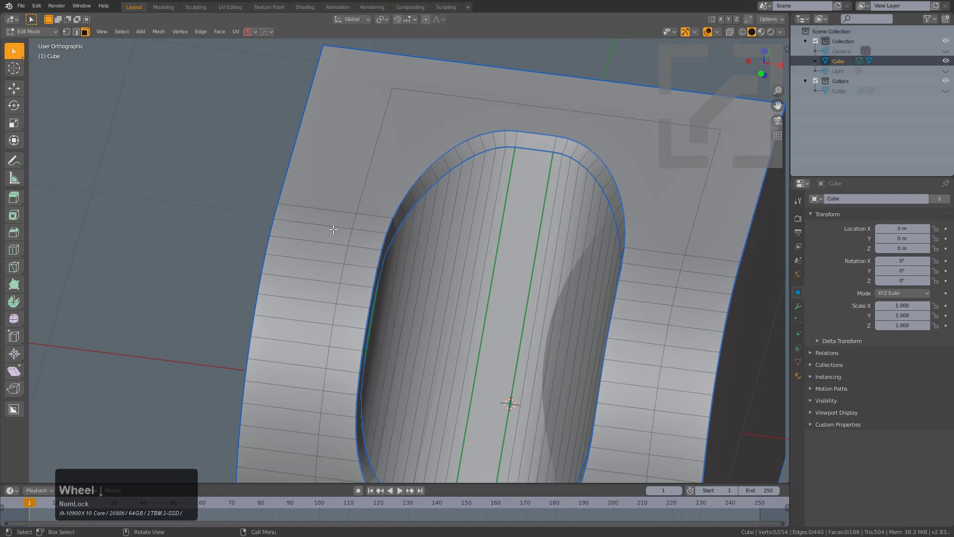
# Step: Redo the slot inset at about 0.035 thickness, inspecting the rim along its length
pyautogui.click(412, 116)
pyautogui.middleClick(419, 150)
pyautogui.scroll(-3)
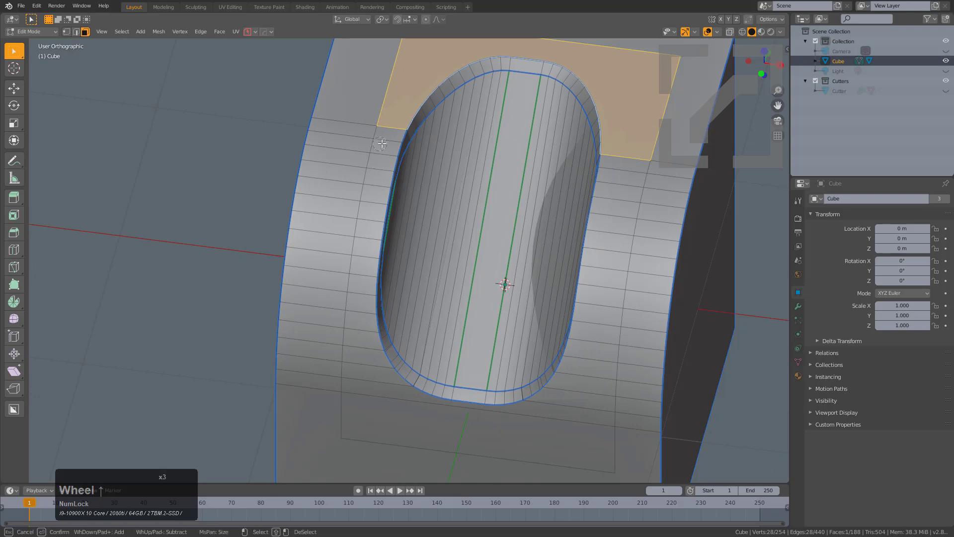
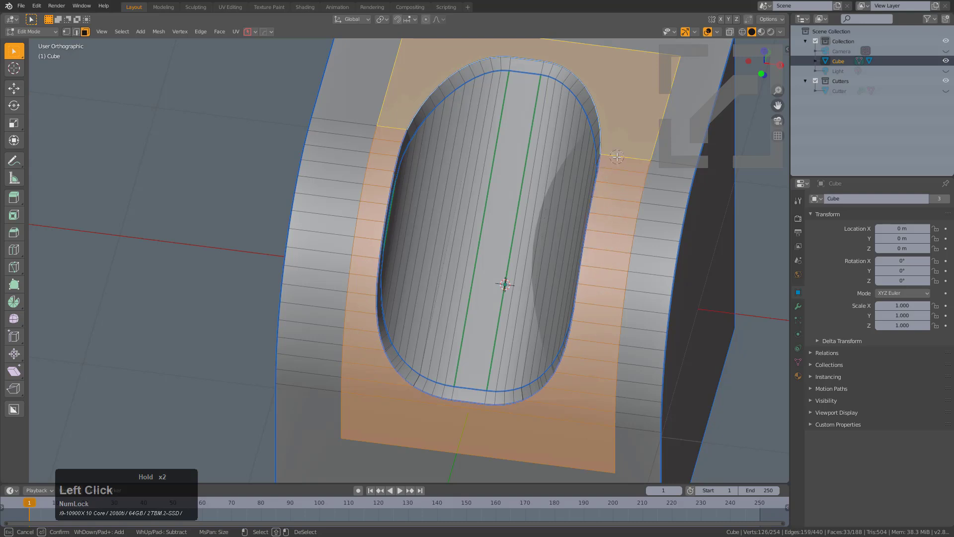
pyautogui.middleClick(615, 237)
pyautogui.scroll(3)
pyautogui.middleClick(373, 277)
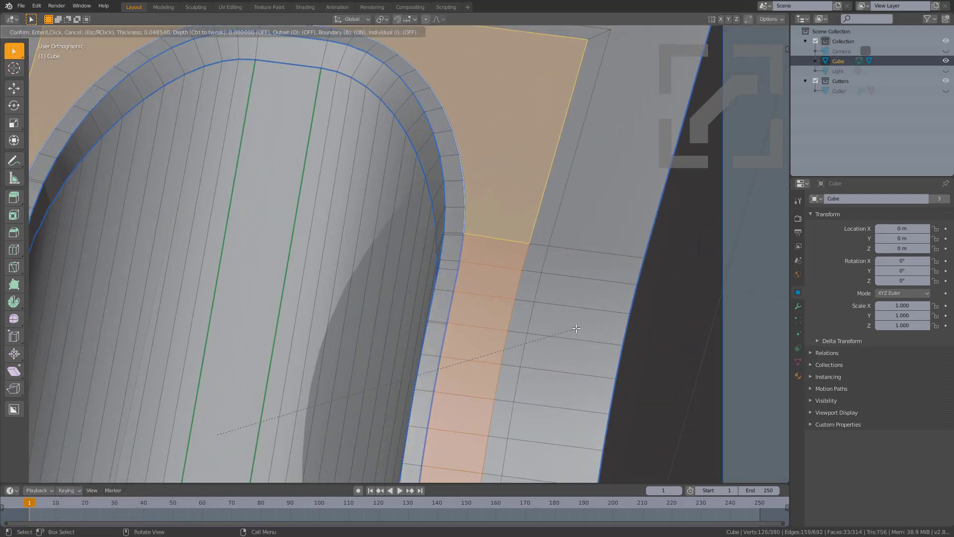
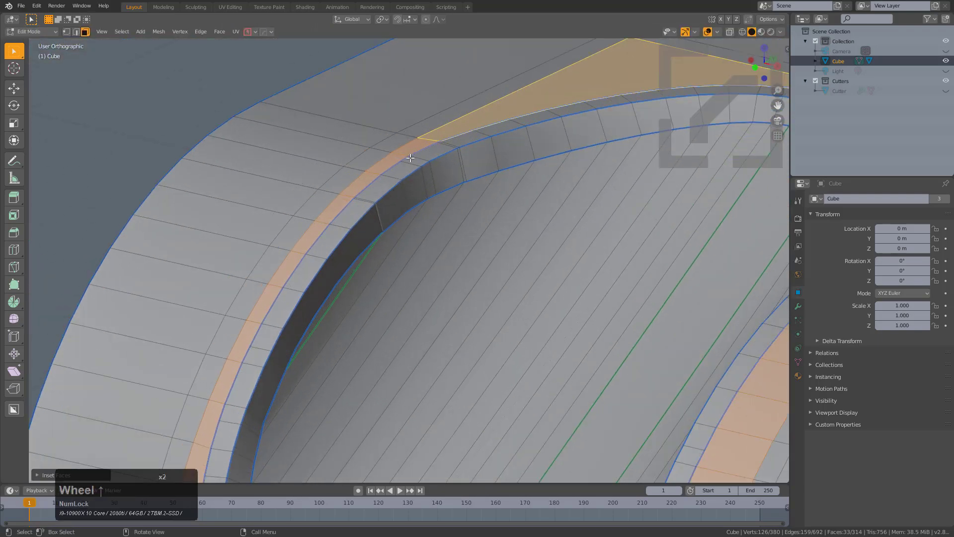
pyautogui.scroll(-3)
pyautogui.middleClick(455, 206)
pyautogui.scroll(-3)
pyautogui.middleClick(405, 259)
pyautogui.scroll(-3)
pyautogui.middleClick(383, 312)
pyautogui.middleClick(404, 352)
# Step: Orbit back out to view the whole slot with its narrow even rim
pyautogui.scroll(3)
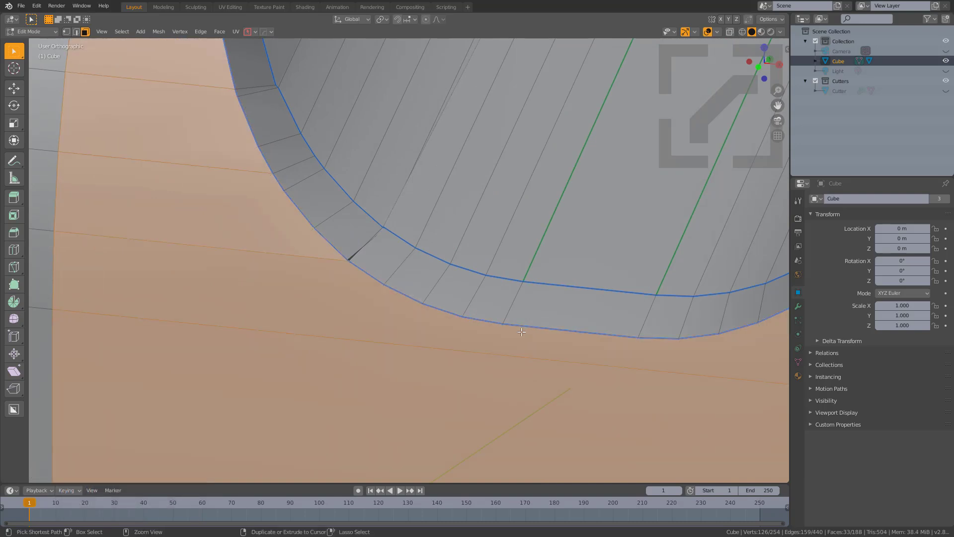
pyautogui.scroll(-3)
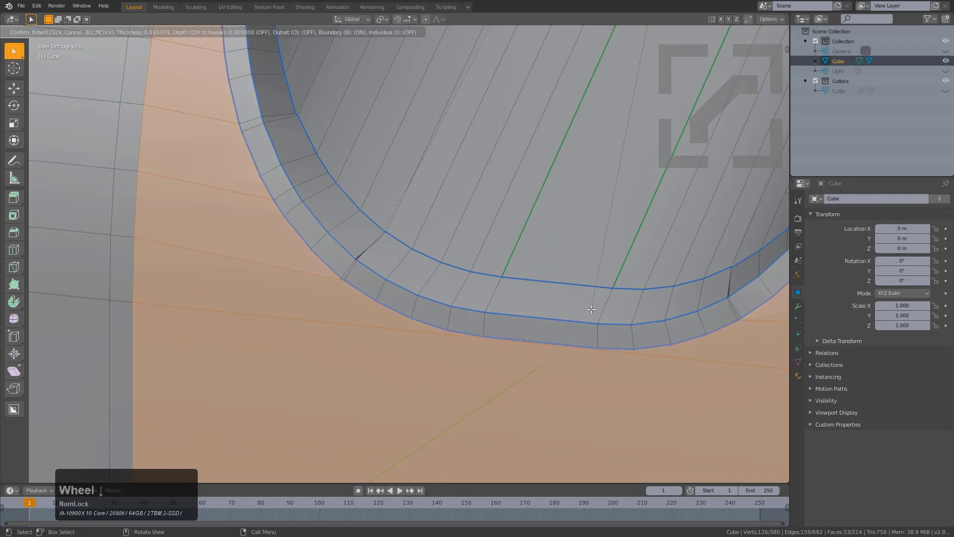
pyautogui.scroll(-3)
pyautogui.scroll(-3)
pyautogui.middleClick(414, 288)
pyautogui.middleClick(459, 297)
pyautogui.scroll(-3)
pyautogui.middleClick(451, 305)
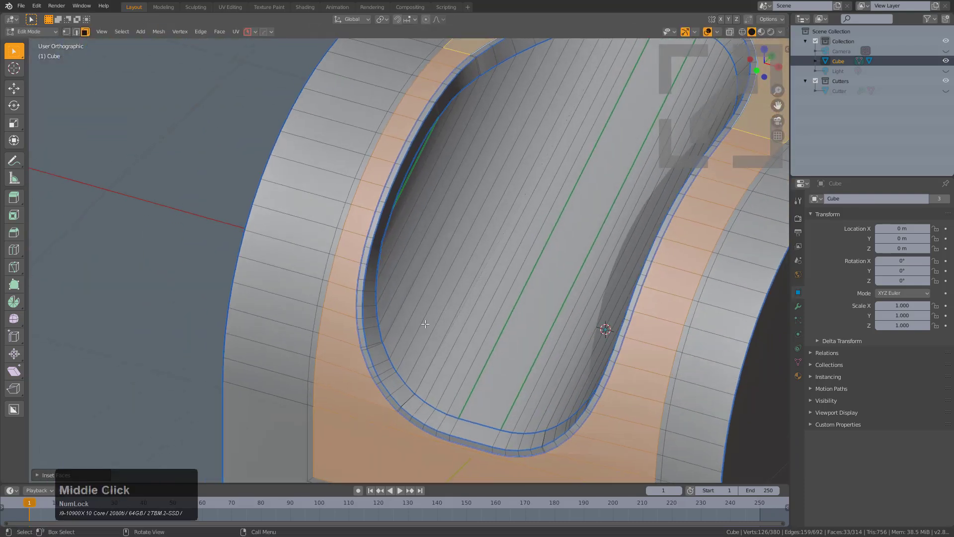
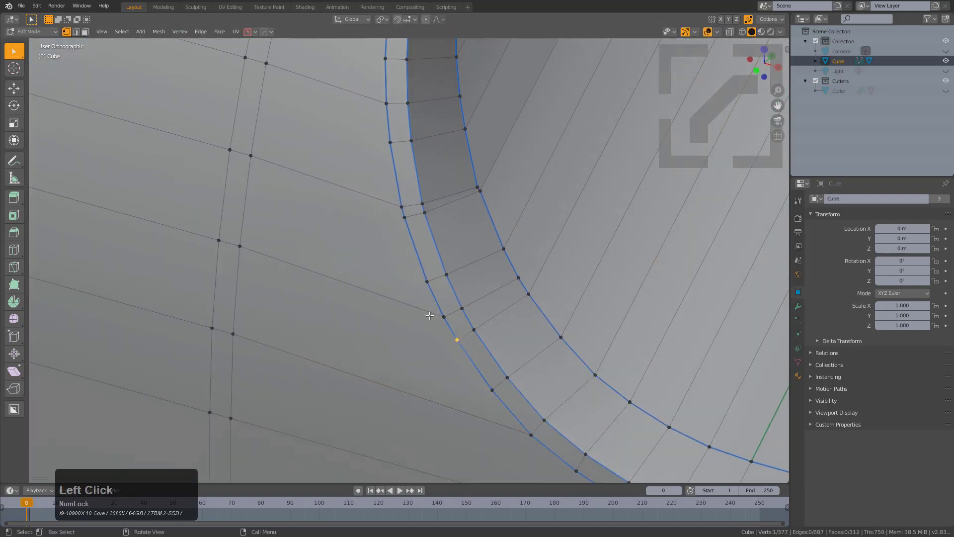
# Step: Start a knife cut from the rim vertex at the slot's rounded corner
pyautogui.click(429, 314)
pyautogui.scroll(-3)
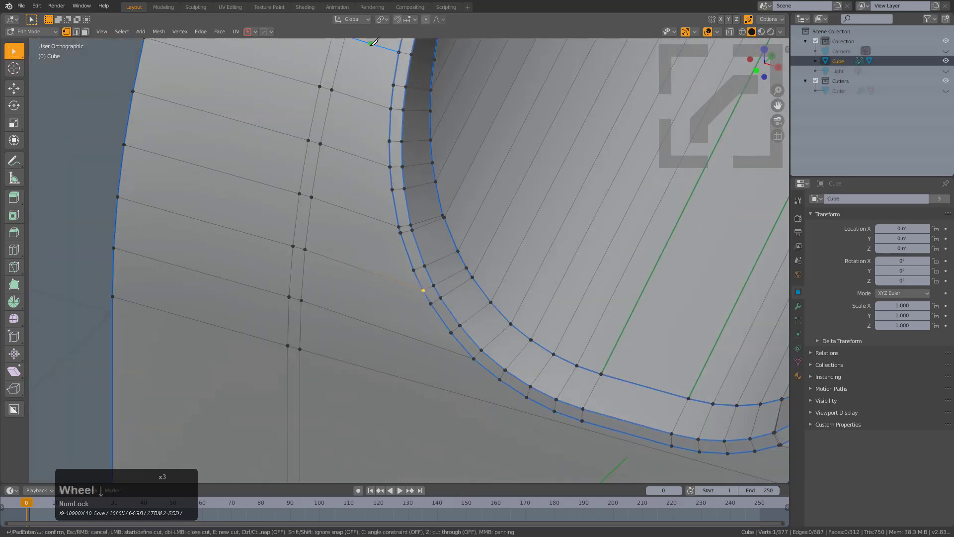
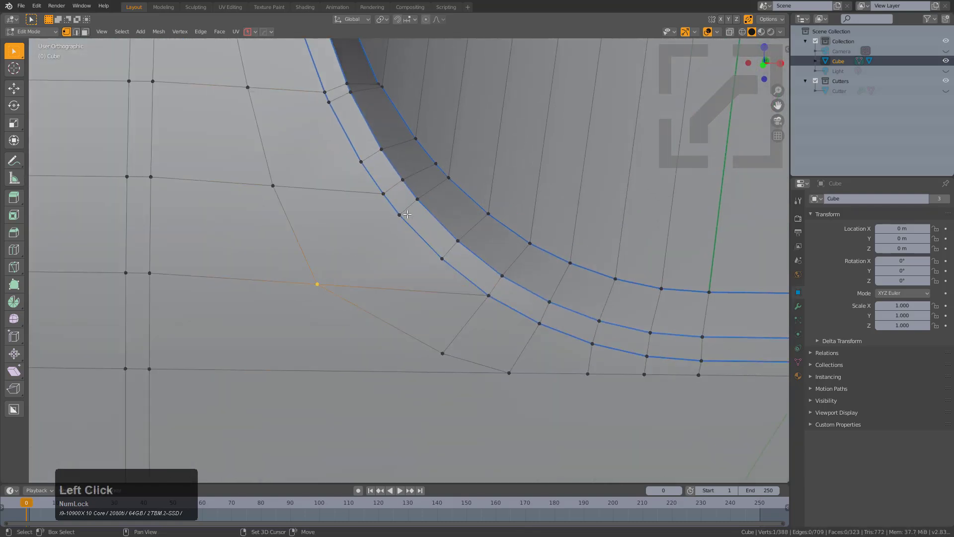
pyautogui.click(409, 212)
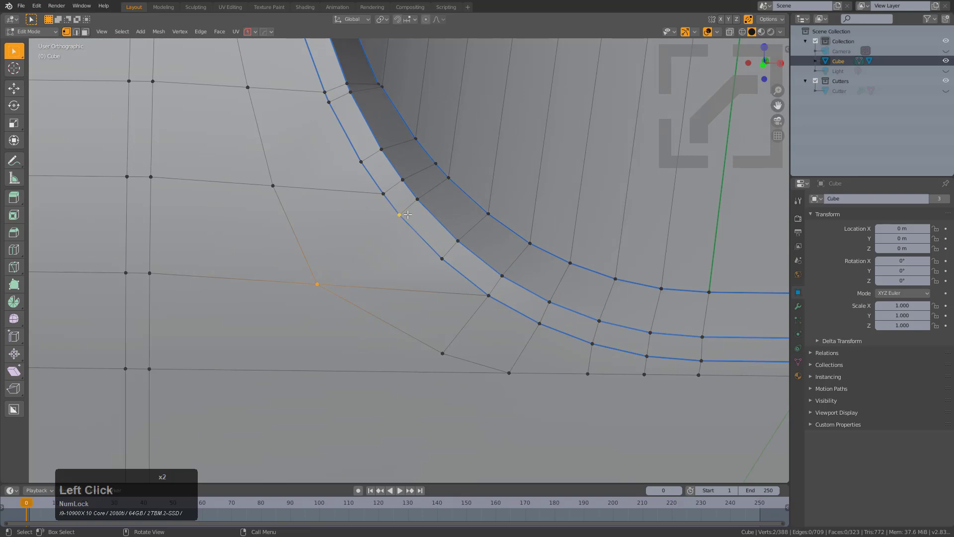
pyautogui.scroll(-3)
pyautogui.middleClick(409, 318)
# Step: Place cut points across the corner faces and finish the cut into the outer grid
pyautogui.click(383, 313)
pyautogui.rightClick(383, 313)
pyautogui.click(369, 213)
pyautogui.click(376, 313)
pyautogui.click(463, 232)
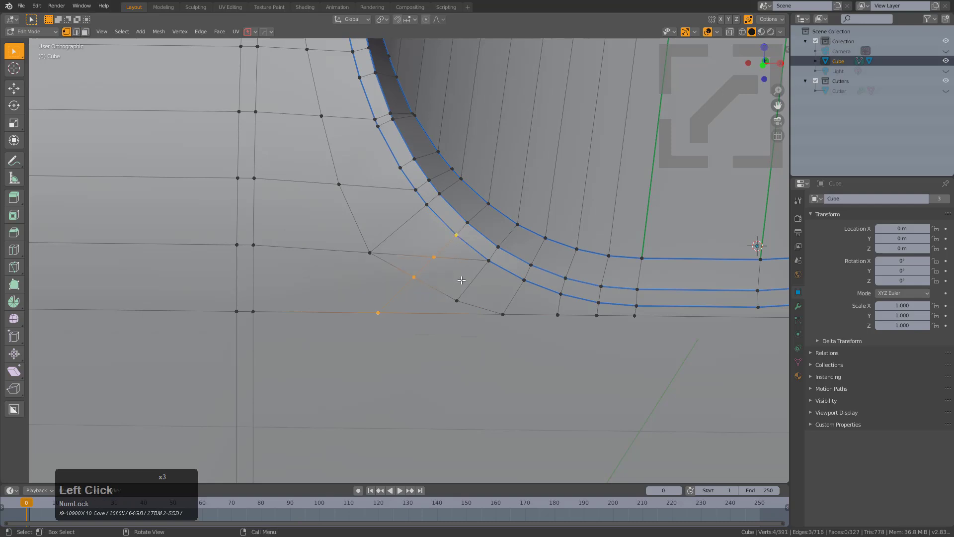
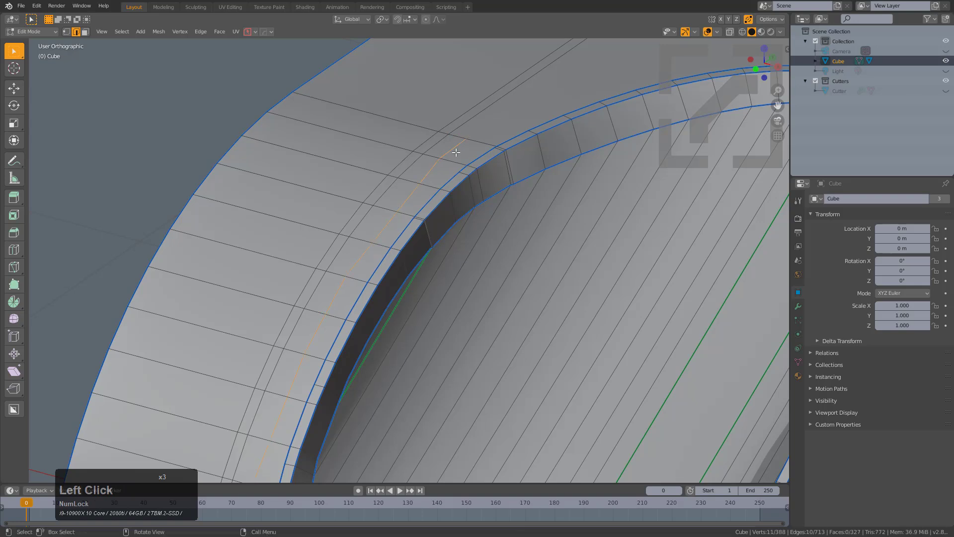
# Step: Edge-slide the slot rim edge and knife-cut a connecting edge between the rim vertices
pyautogui.click(452, 149)
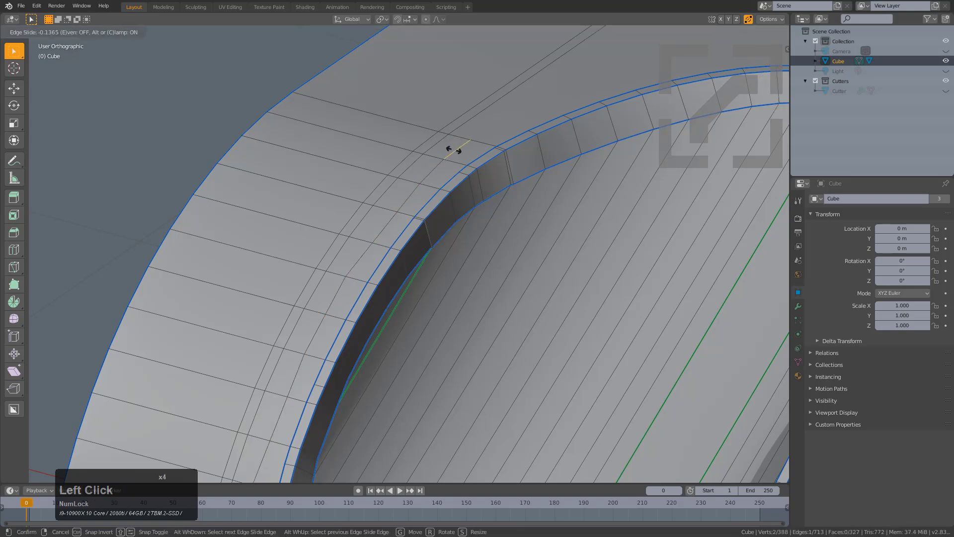
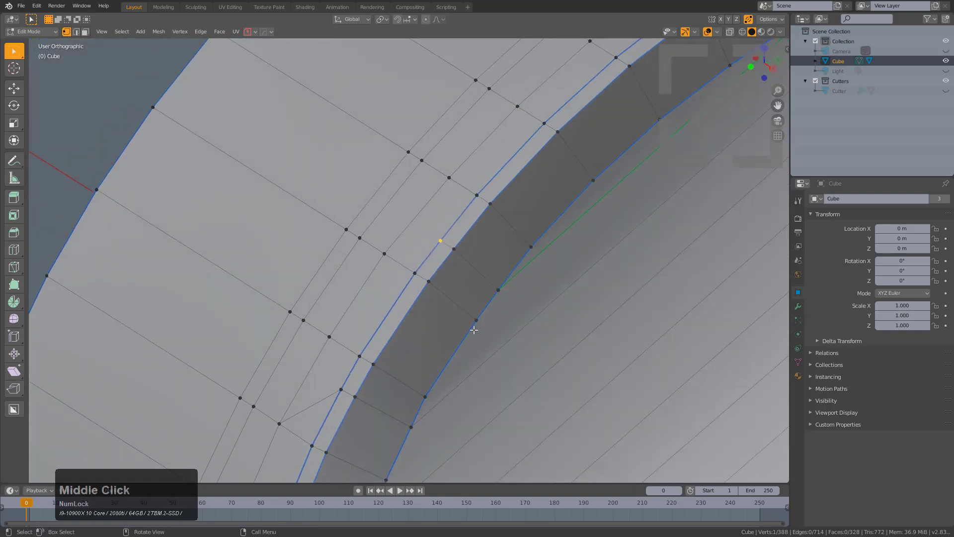
pyautogui.click(474, 316)
pyautogui.click(425, 283)
pyautogui.click(406, 267)
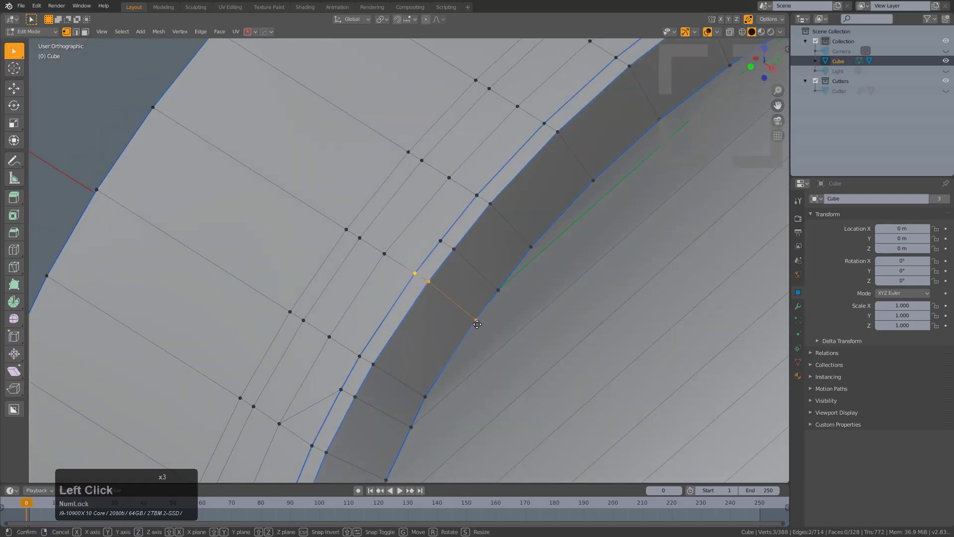
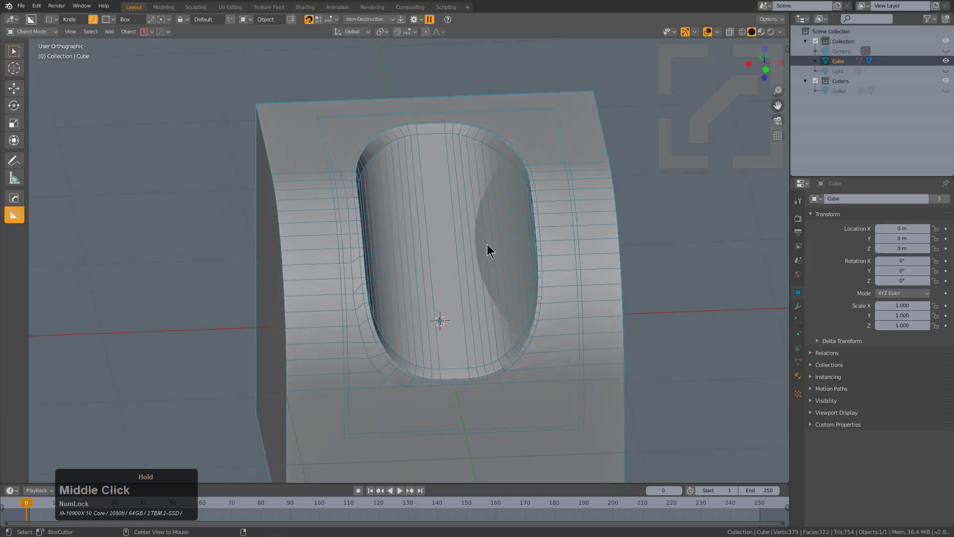
# Step: Edge-slide the stray vertex onto the slot rim and confirm its position
pyautogui.click(492, 254)
pyautogui.moveTo(496, 276); pyautogui.dragTo(449, 255)
pyautogui.scroll(3)
pyautogui.middleClick(374, 191)
pyautogui.middleClick(420, 198)
pyautogui.scroll(3)
pyautogui.middleClick(433, 322)
pyautogui.scroll(3)
pyautogui.click(434, 263)
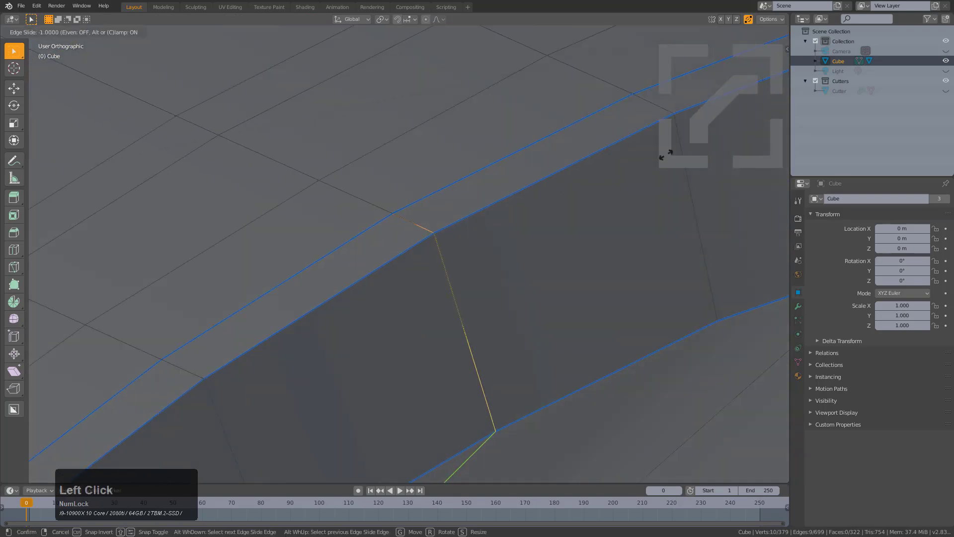
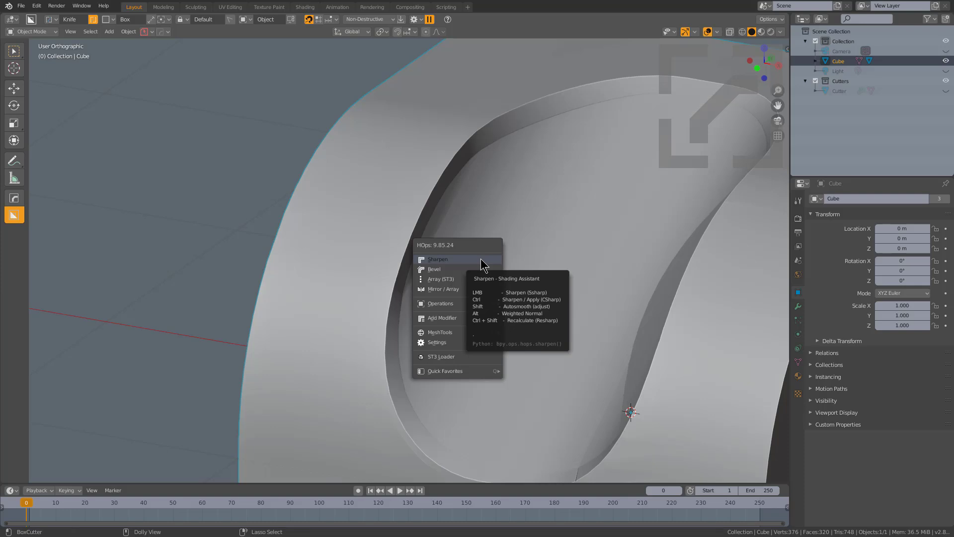
# Step: Run HardOps Resharp at 30° sharpness with 25° auto smooth so the cube shades smoothly
pyautogui.click(485, 260)
pyautogui.scroll(-3)
pyautogui.moveTo(466, 263); pyautogui.dragTo(497, 274)
# Step: Orbit around the slot rim to check the smooth shading from several sides
pyautogui.middleClick(495, 277)
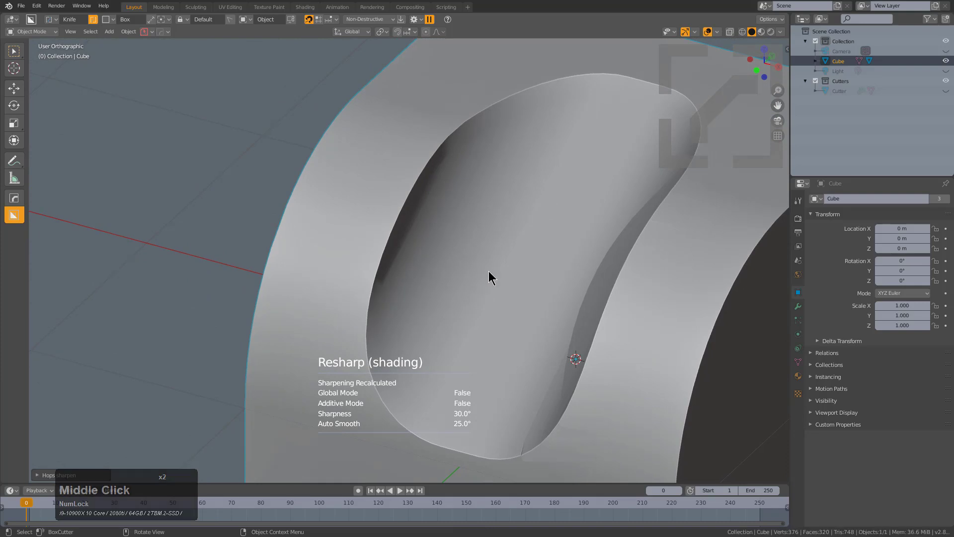
pyautogui.middleClick(496, 277)
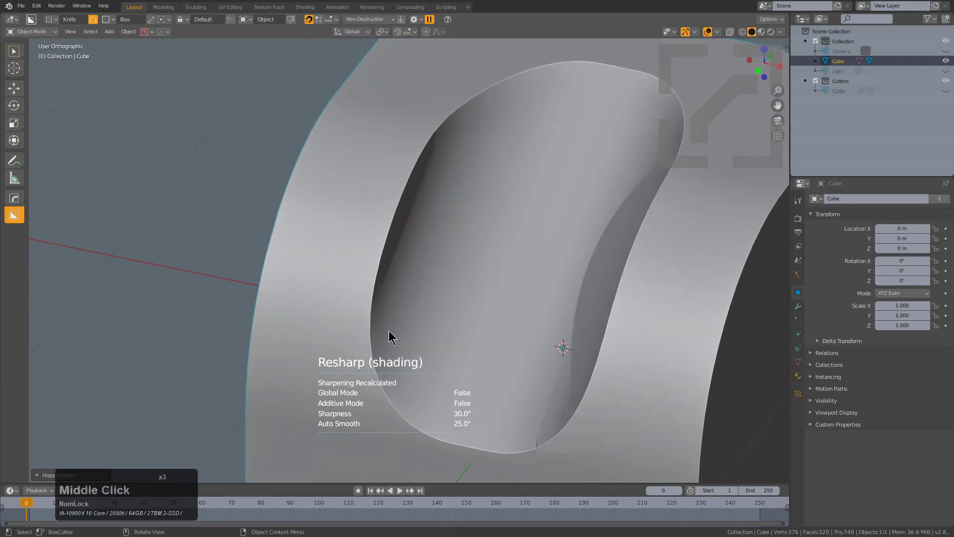
pyautogui.middleClick(423, 322)
pyautogui.middleClick(416, 317)
pyautogui.scroll(-3)
pyautogui.middleClick(411, 296)
pyautogui.middleClick(369, 194)
pyautogui.scroll(3)
pyautogui.middleClick(375, 252)
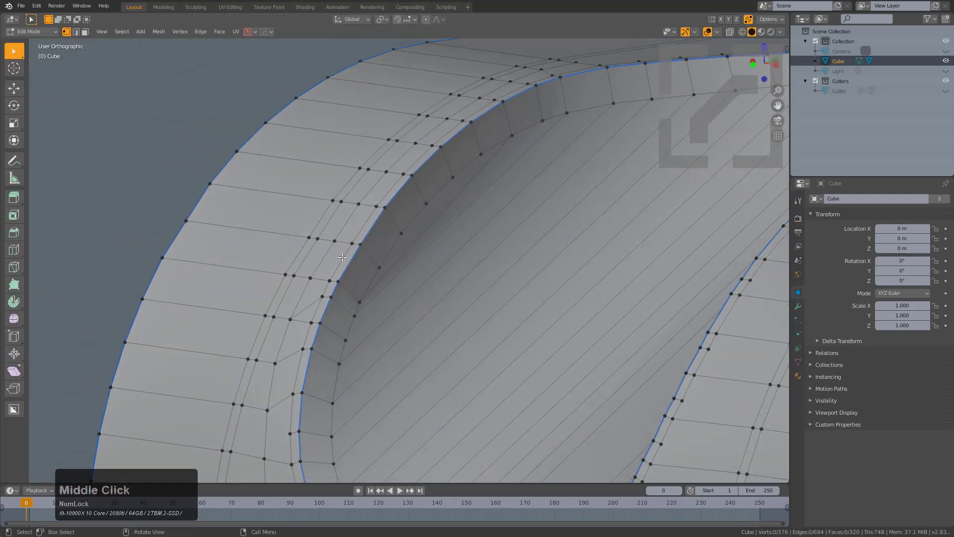
pyautogui.middleClick(354, 308)
pyautogui.scroll(3)
pyautogui.scroll(-3)
pyautogui.middleClick(427, 295)
pyautogui.middleClick(450, 272)
pyautogui.scroll(-3)
pyautogui.middleClick(434, 293)
pyautogui.middleClick(421, 276)
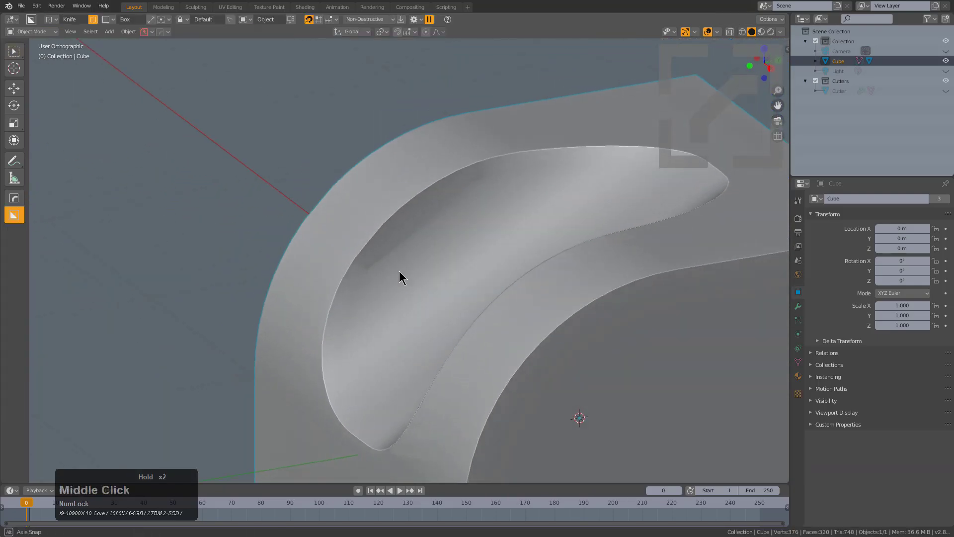
# Step: Orbit around the slot and select the Cube object
pyautogui.scroll(-3)
pyautogui.middleClick(473, 278)
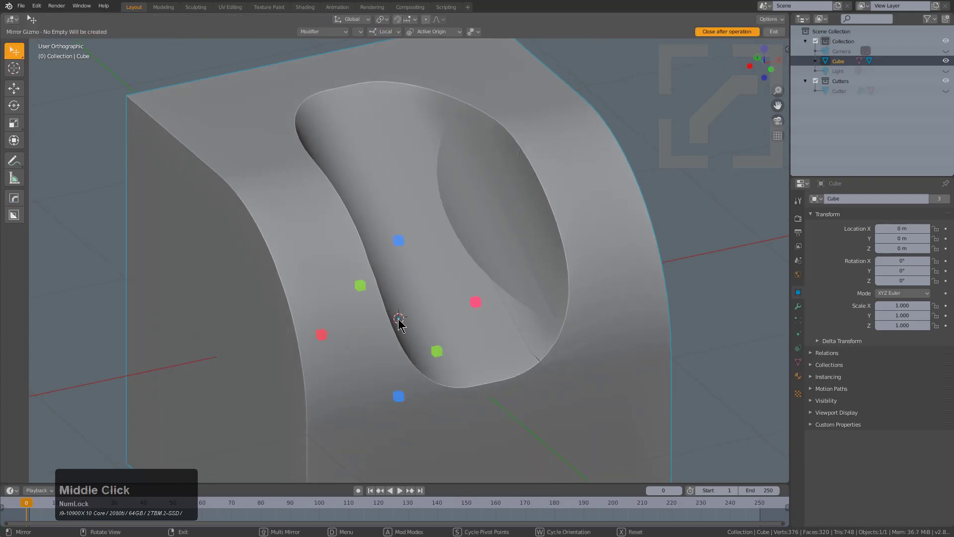
pyautogui.click(328, 33)
pyautogui.click(287, 117)
pyautogui.click(319, 337)
pyautogui.middleClick(522, 218)
pyautogui.middleClick(557, 312)
pyautogui.scroll(3)
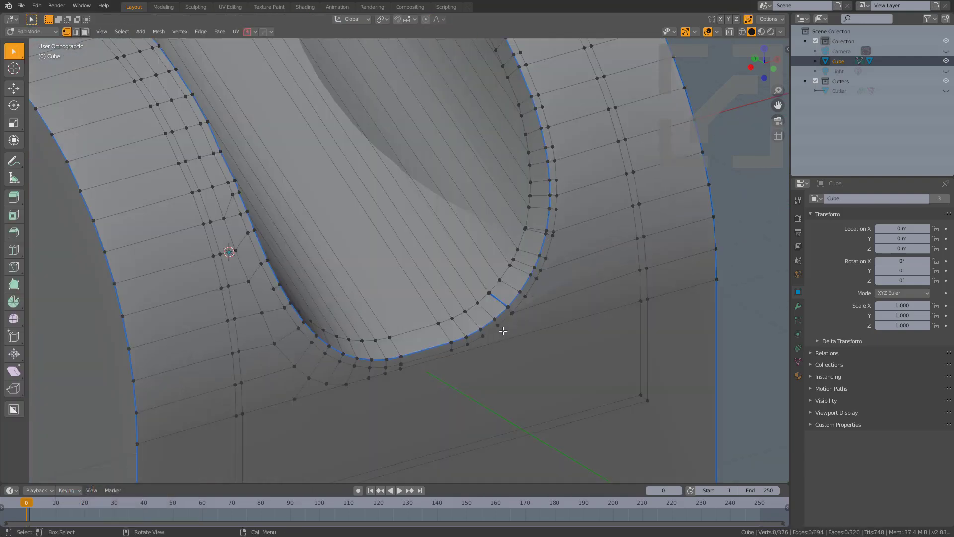
pyautogui.scroll(-3)
pyautogui.middleClick(512, 251)
pyautogui.middleClick(510, 261)
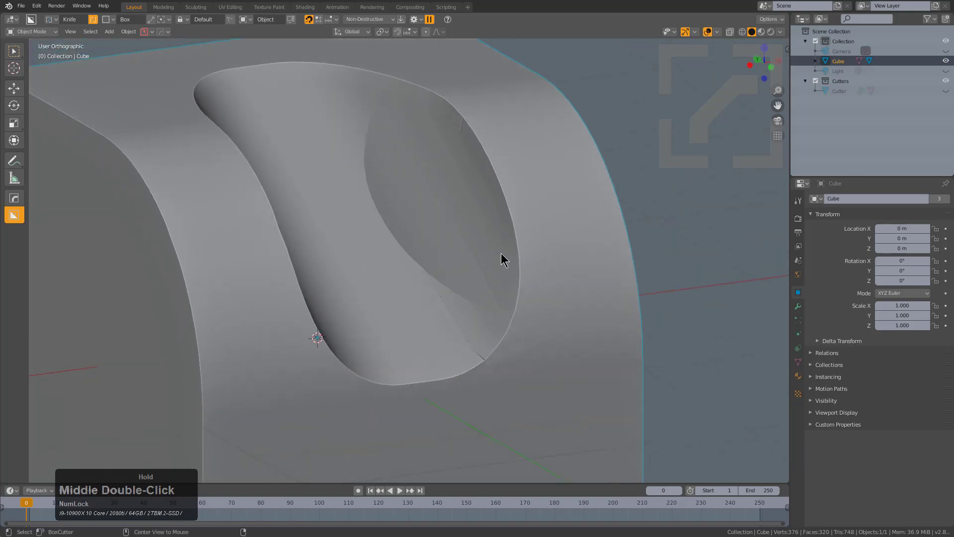
# Step: Enter Edit Mode on the Cube so the rim band's face loops show in wireframe
pyautogui.click(242, 351)
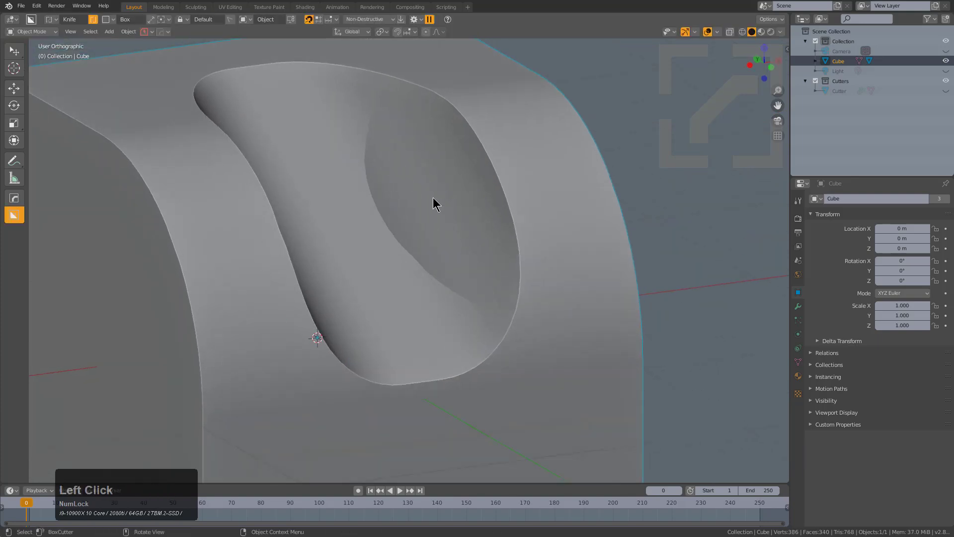
pyautogui.middleClick(486, 181)
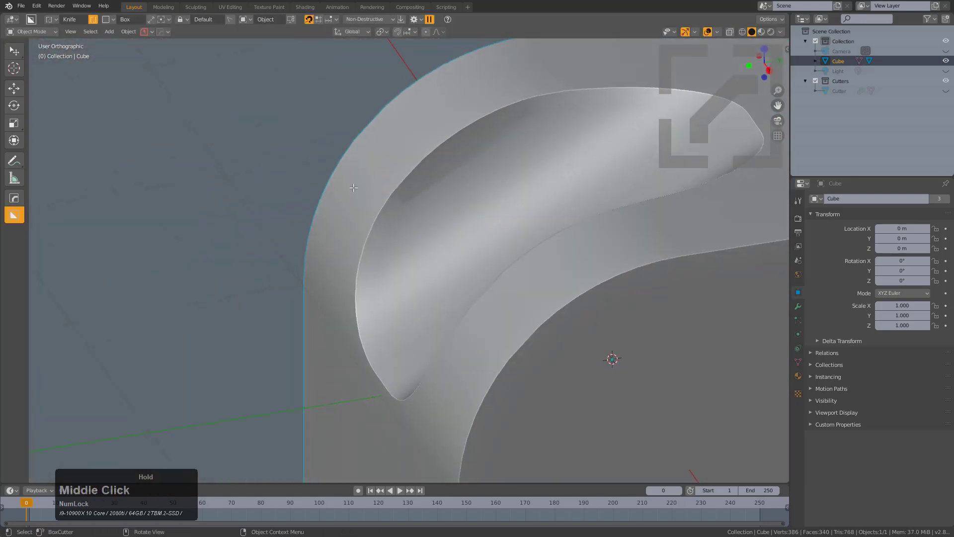
pyautogui.middleClick(439, 239)
pyautogui.scroll(3)
pyautogui.click(405, 206)
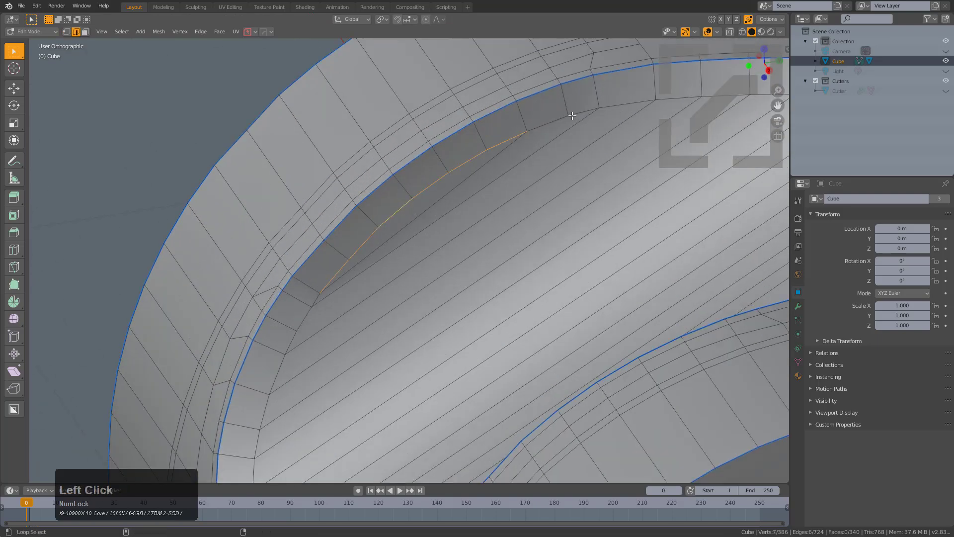
# Step: Select the edge loop running along the slot's inner wall
pyautogui.click(583, 108)
pyautogui.scroll(-3)
pyautogui.scroll(3)
pyautogui.middleClick(553, 185)
pyautogui.middleClick(562, 188)
pyautogui.scroll(3)
pyautogui.click(549, 138)
pyautogui.scroll(-3)
pyautogui.middleClick(453, 230)
pyautogui.middleClick(332, 310)
pyautogui.scroll(3)
pyautogui.click(430, 207)
pyautogui.click(450, 140)
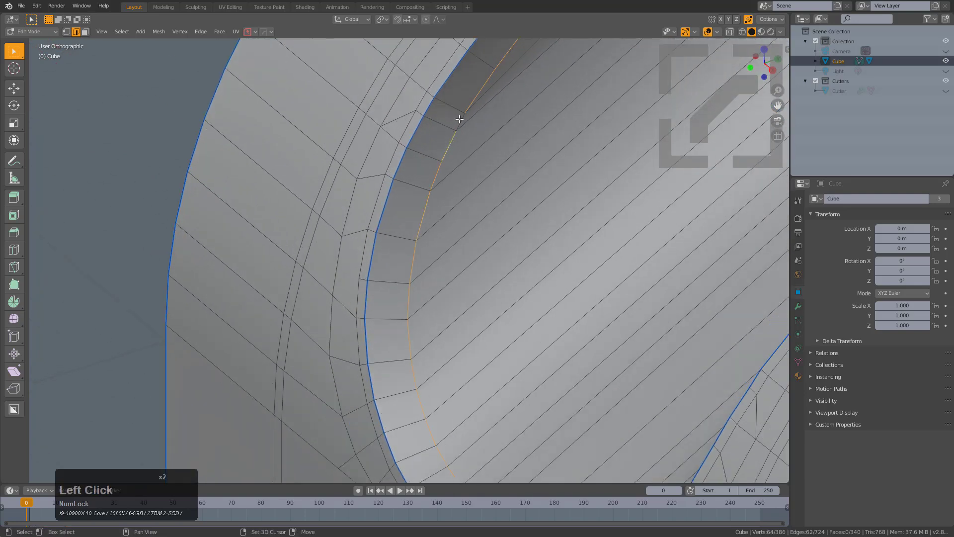
# Step: Add a supporting edge loop across the slot wall with Loop Cut and Slide
pyautogui.click(460, 117)
pyautogui.scroll(-3)
pyautogui.middleClick(498, 275)
pyautogui.scroll(3)
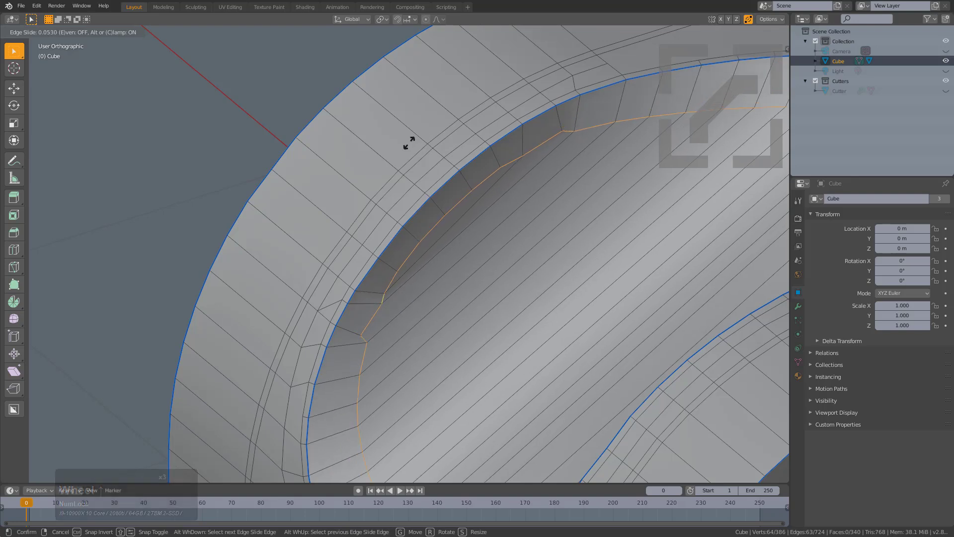
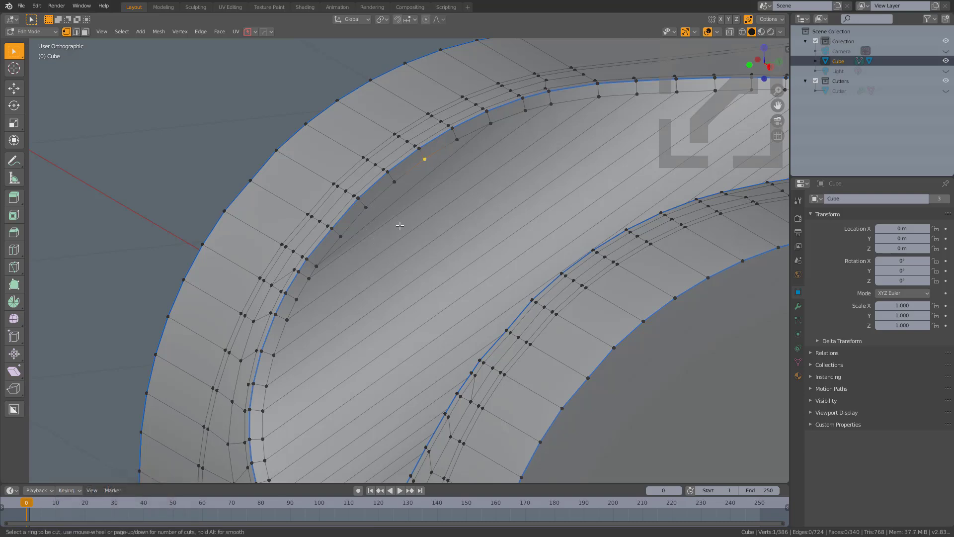
pyautogui.click(431, 228)
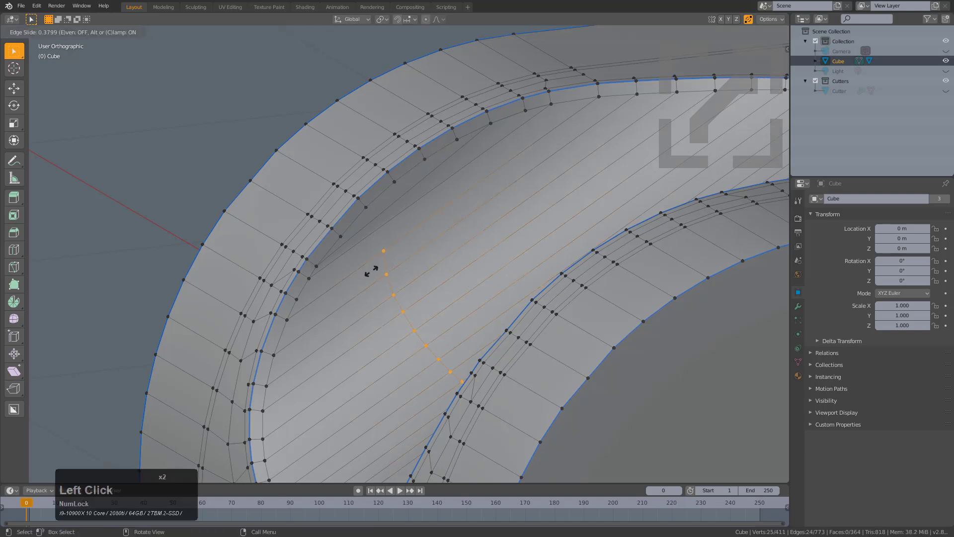
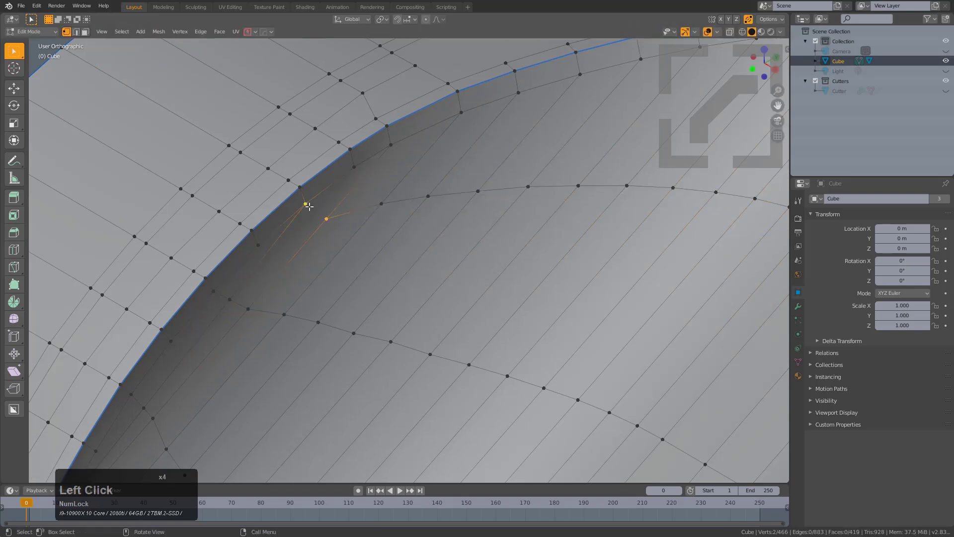
# Step: Connect three rim vertices to the inner grid line with new edges (J)
pyautogui.click(271, 245)
pyautogui.click(290, 311)
pyautogui.click(267, 252)
pyautogui.rightClick(267, 252)
pyautogui.click(334, 217)
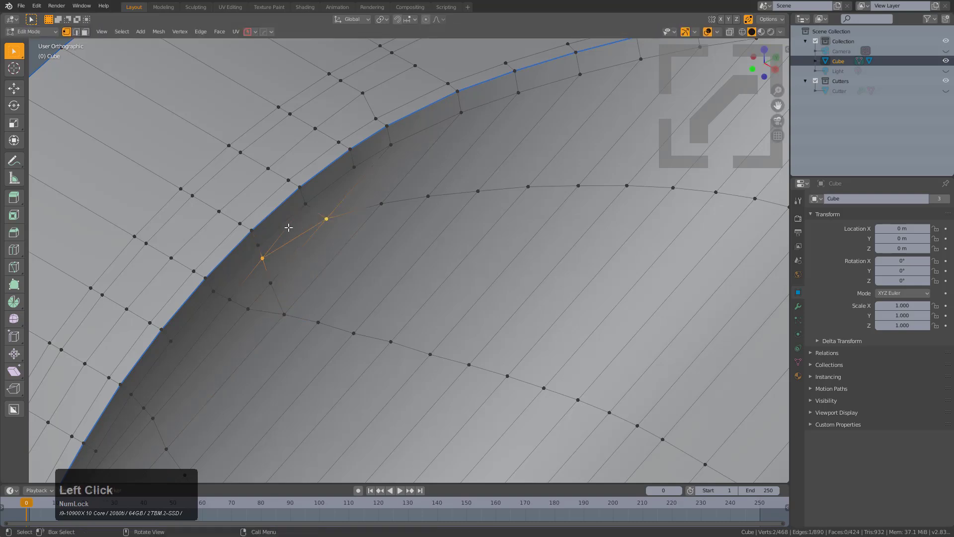
# Step: Slide one rim vertex along the slot edge (G G) to even out the new edges
pyautogui.click(264, 239)
pyautogui.click(319, 200)
pyautogui.click(251, 241)
pyautogui.click(273, 259)
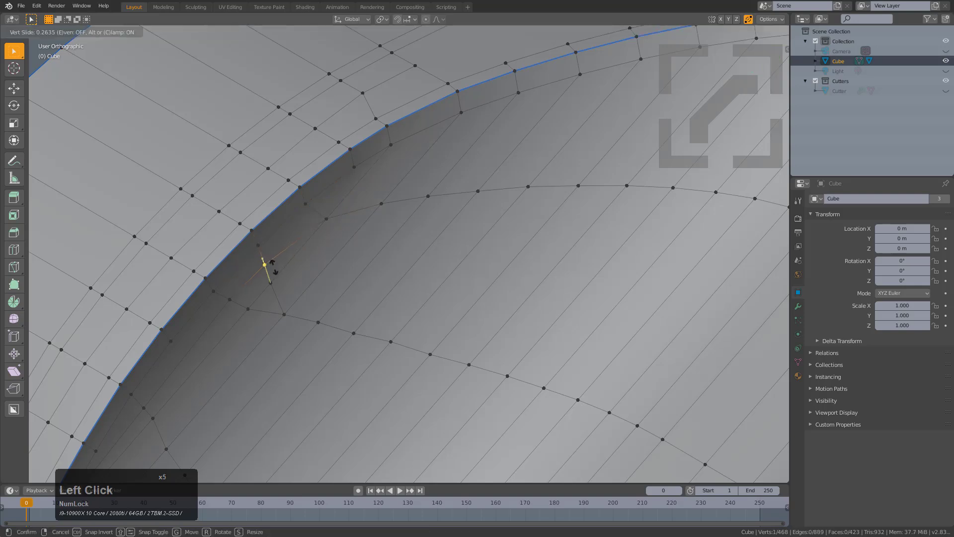
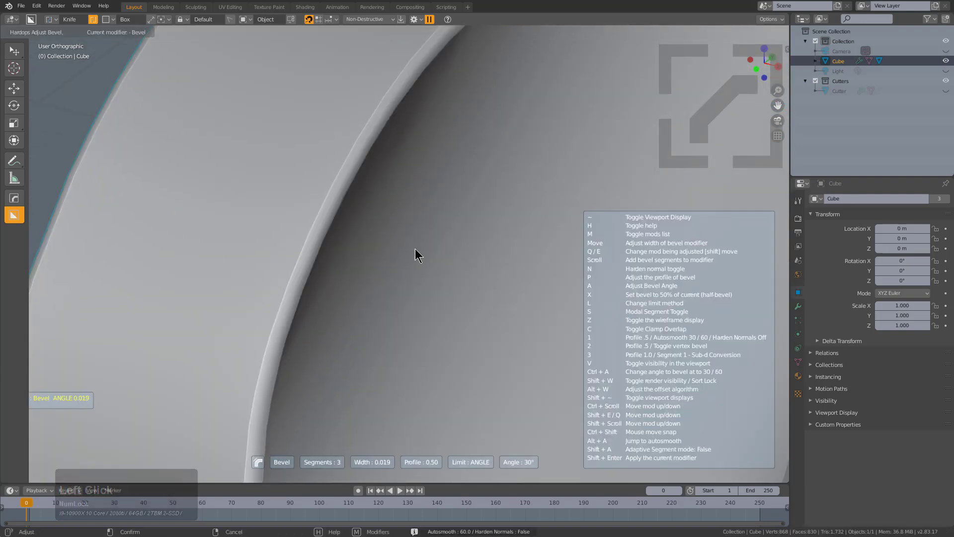
# Step: Confirm the HardOps Bevel modifier and orbit to check the rounded slot rim
pyautogui.click(423, 248)
pyautogui.scroll(-3)
pyautogui.middleClick(457, 256)
pyautogui.middleClick(515, 240)
pyautogui.middleClick(503, 293)
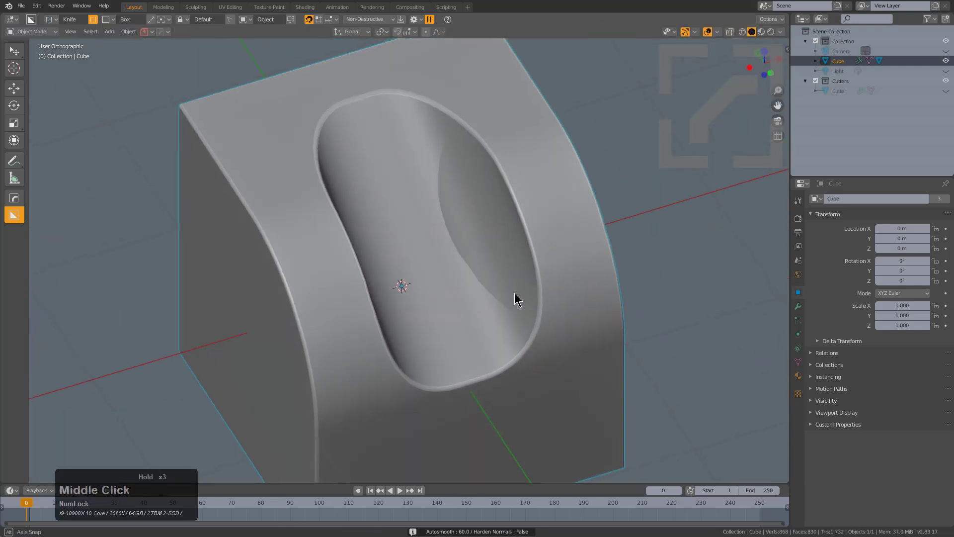
pyautogui.middleClick(530, 304)
pyautogui.middleClick(529, 300)
pyautogui.middleClick(520, 292)
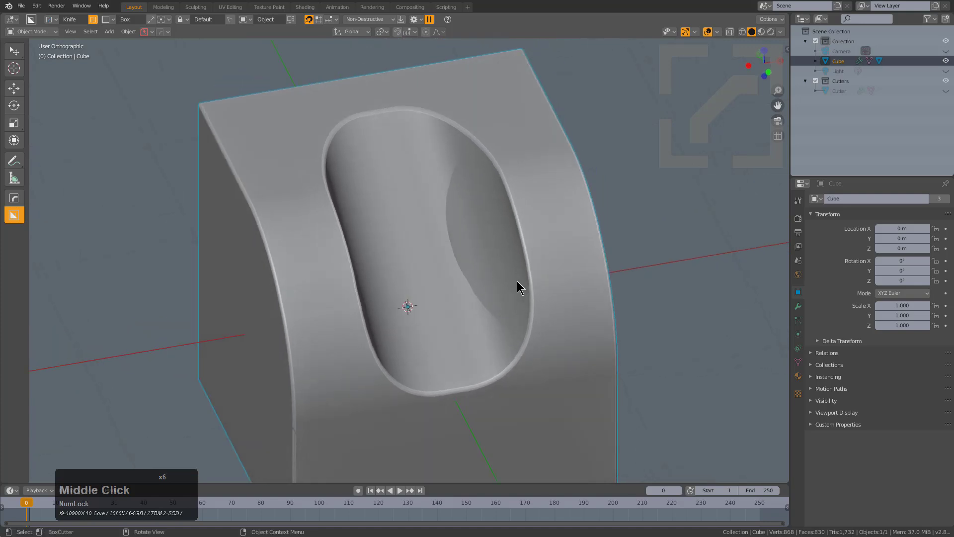
pyautogui.middleClick(523, 281)
pyautogui.middleClick(510, 334)
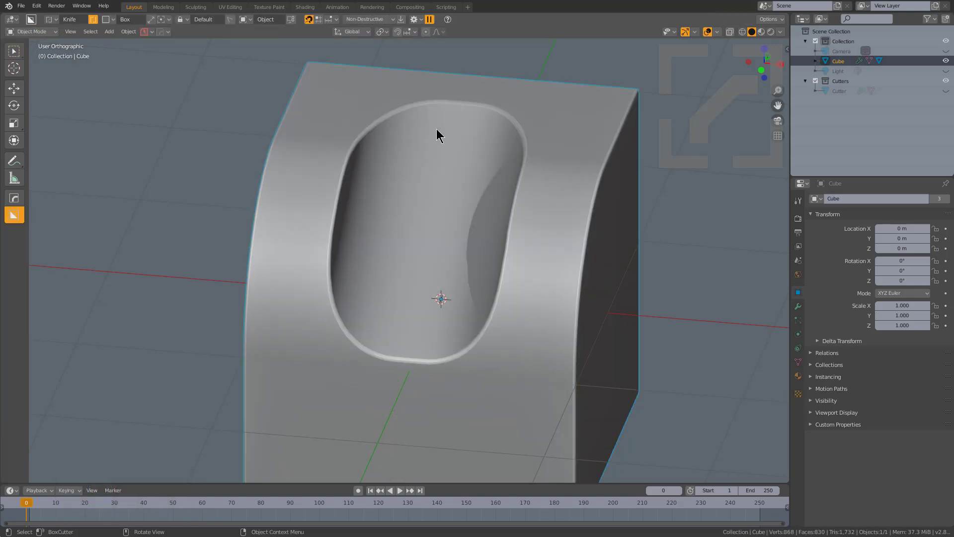
# Step: Orbit out to inspect the bevel across the whole block's edges
pyautogui.middleClick(439, 135)
pyautogui.middleClick(468, 159)
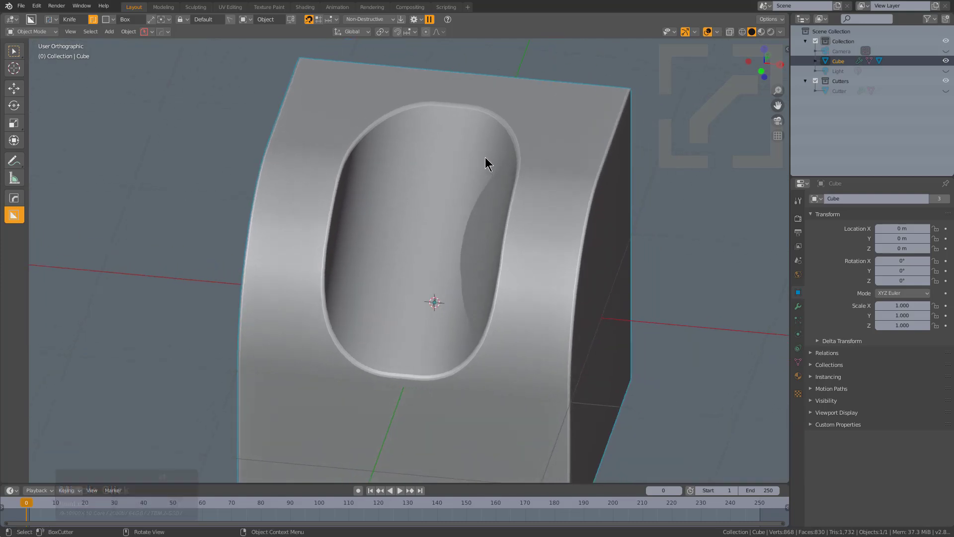
pyautogui.middleClick(482, 162)
pyautogui.middleClick(473, 163)
pyautogui.middleClick(492, 191)
pyautogui.middleClick(497, 210)
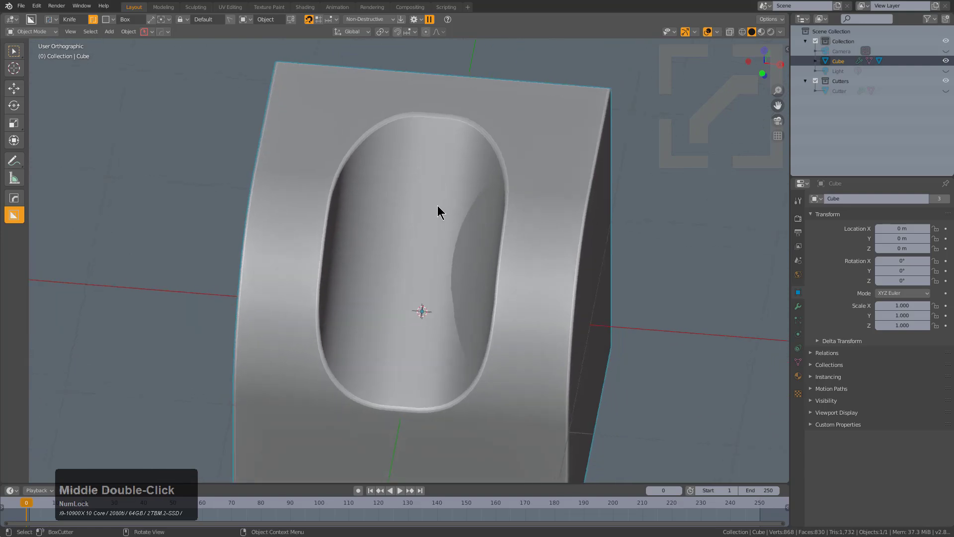
pyautogui.middleClick(440, 229)
pyautogui.middleClick(444, 225)
pyautogui.middleClick(456, 220)
pyautogui.scroll(-3)
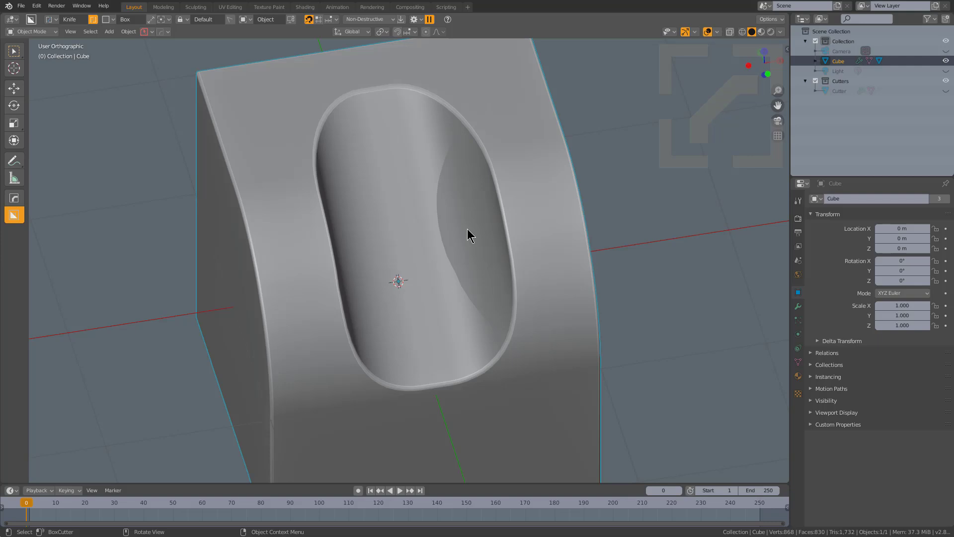
pyautogui.scroll(-3)
pyautogui.middleClick(496, 296)
pyautogui.middleClick(486, 307)
pyautogui.scroll(-3)
# Step: Inspect the dark shading pinches at the slot's top corners in top ortho Edit Mode
pyautogui.middleClick(399, 302)
pyautogui.middleClick(403, 307)
pyautogui.scroll(3)
pyautogui.click(549, 233)
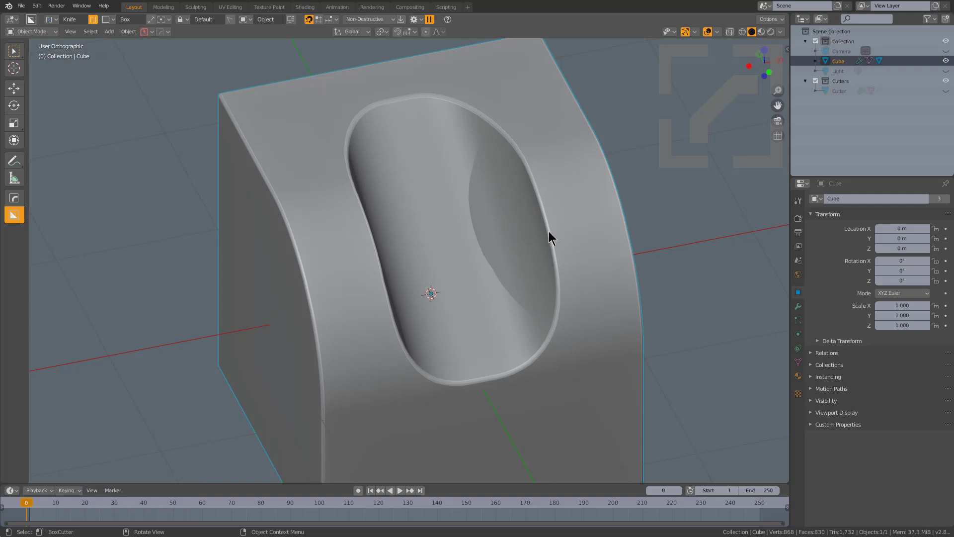
pyautogui.middleClick(482, 229)
pyautogui.middleClick(449, 224)
pyautogui.scroll(3)
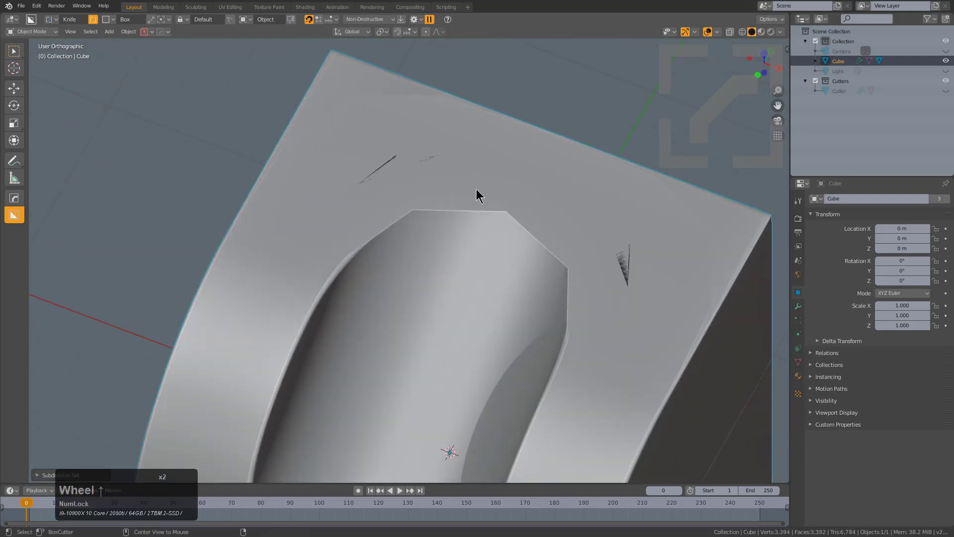
pyautogui.click(478, 191)
pyautogui.middleClick(449, 221)
pyautogui.scroll(3)
pyautogui.scroll(-3)
pyautogui.middleClick(395, 243)
pyautogui.middleClick(407, 296)
pyautogui.scroll(3)
# Step: Connect the inner grid corner beside the slot to the block's outer top-left corner with a new edge (J)
pyautogui.click(401, 300)
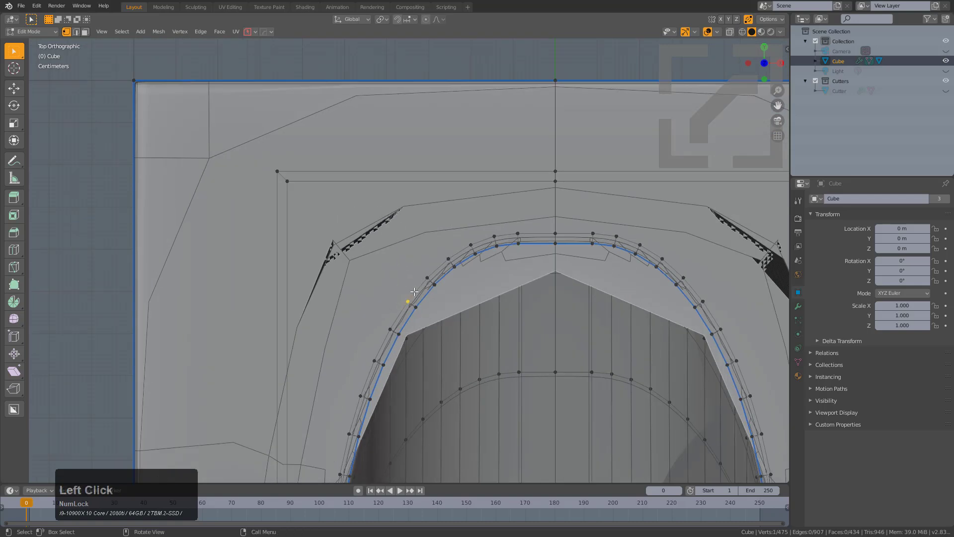
pyautogui.click(289, 180)
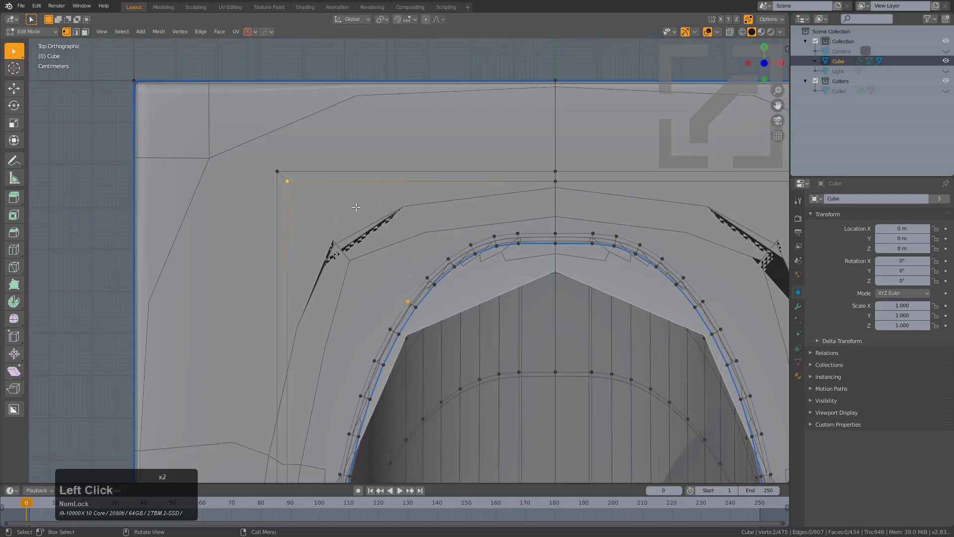
pyautogui.click(263, 161)
pyautogui.click(135, 90)
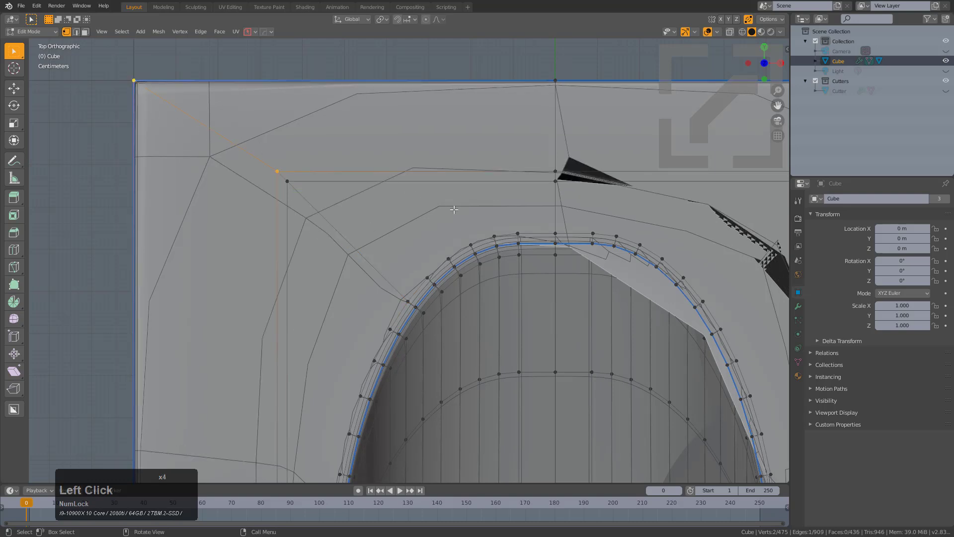
pyautogui.scroll(-3)
pyautogui.scroll(3)
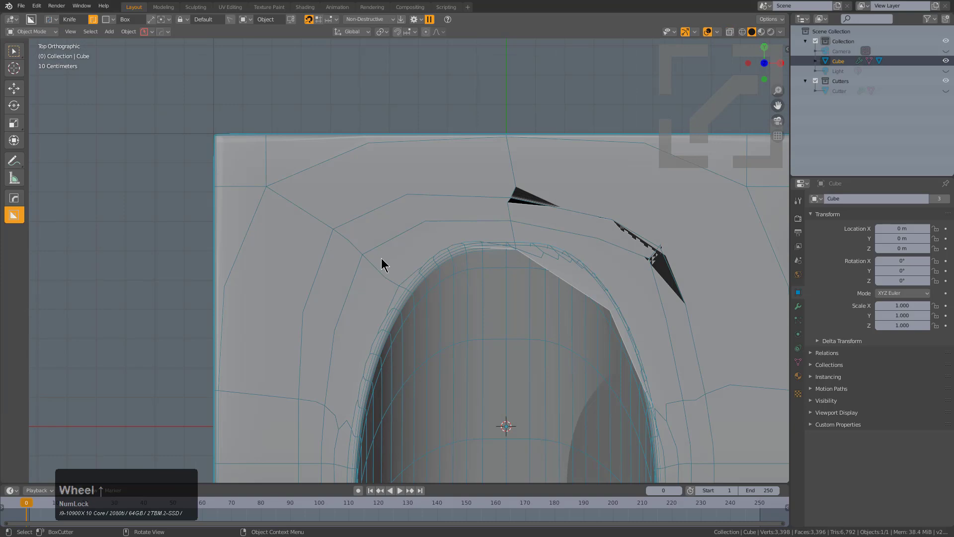
pyautogui.scroll(-3)
pyautogui.scroll(3)
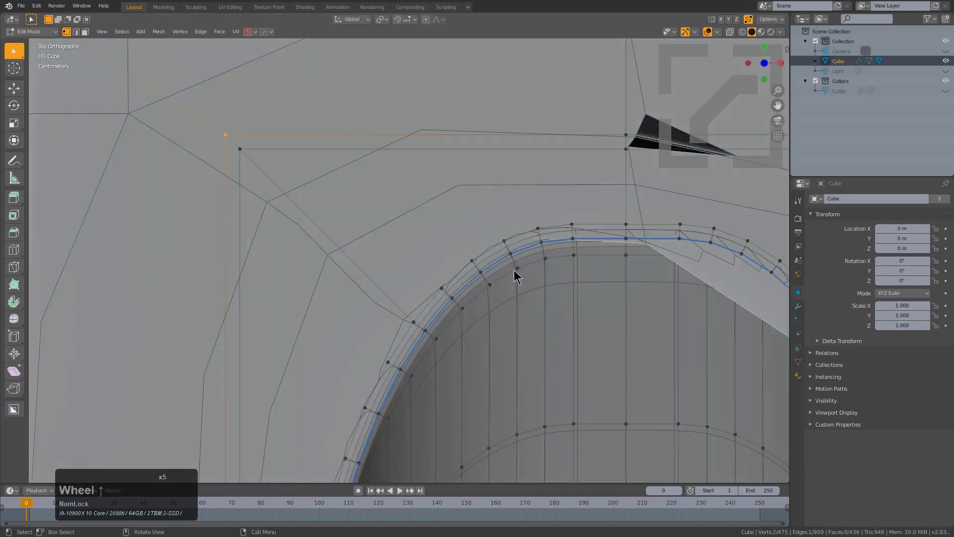
pyautogui.middleClick(502, 279)
pyautogui.scroll(-3)
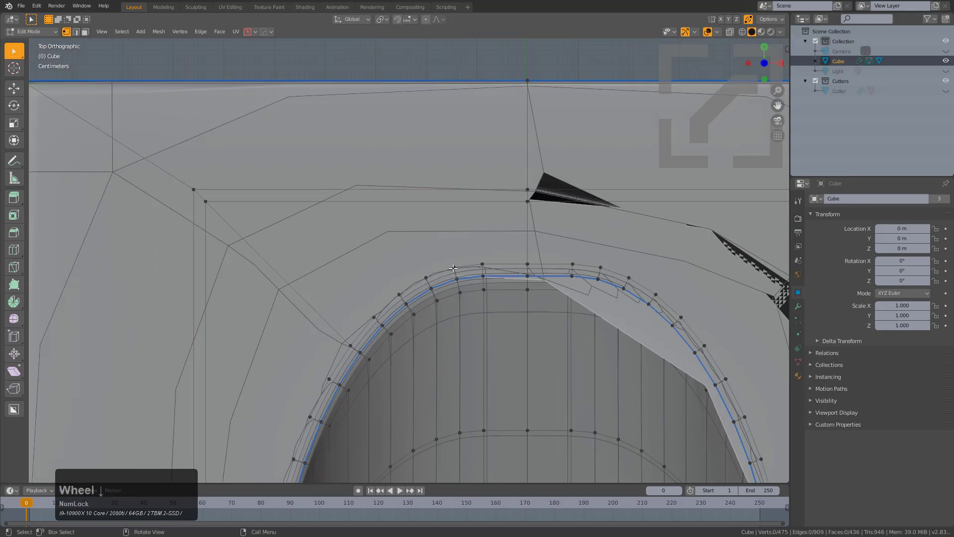
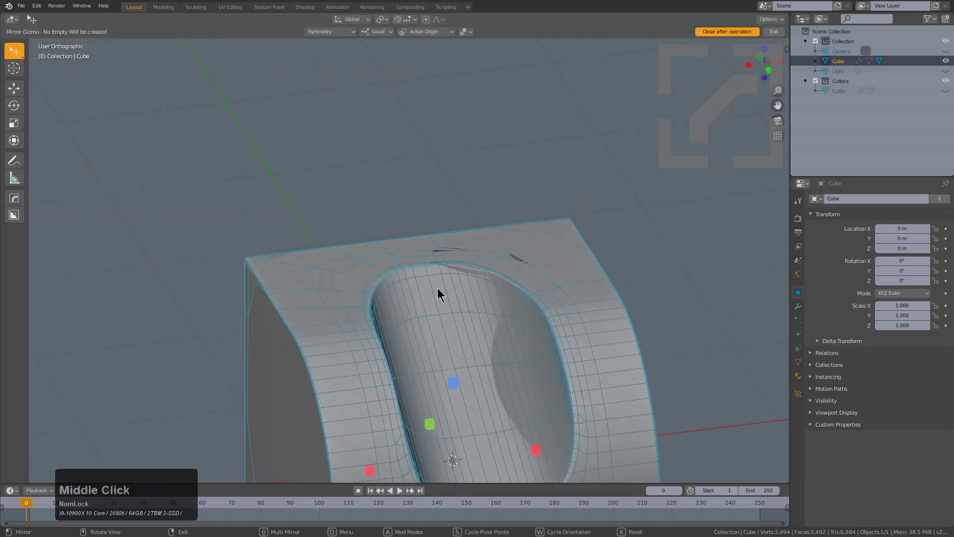
# Step: Orbit around the cube's rounded corner to check the bevel result
pyautogui.middleClick(386, 355)
pyautogui.click(373, 340)
pyautogui.middleClick(491, 251)
pyautogui.middleClick(435, 242)
pyautogui.middleClick(316, 271)
pyautogui.scroll(3)
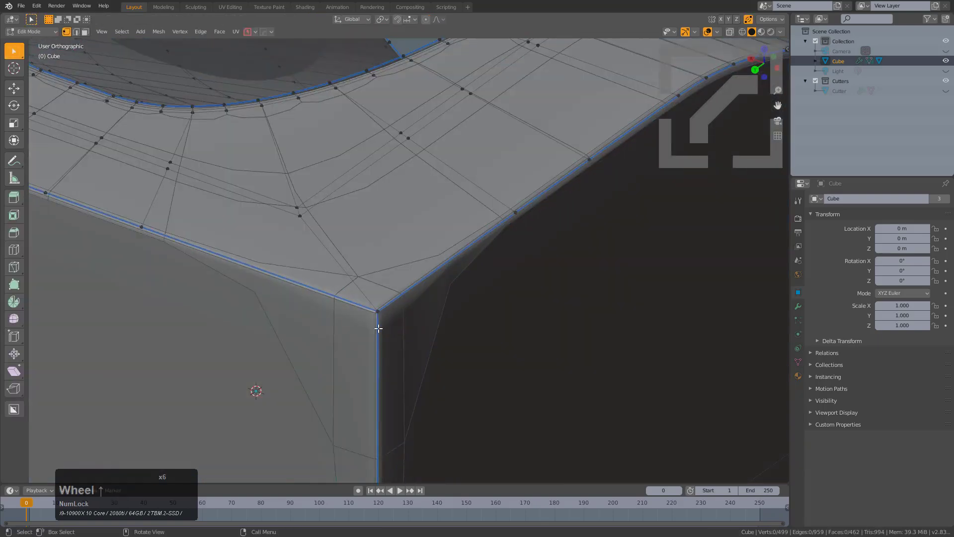
pyautogui.scroll(-3)
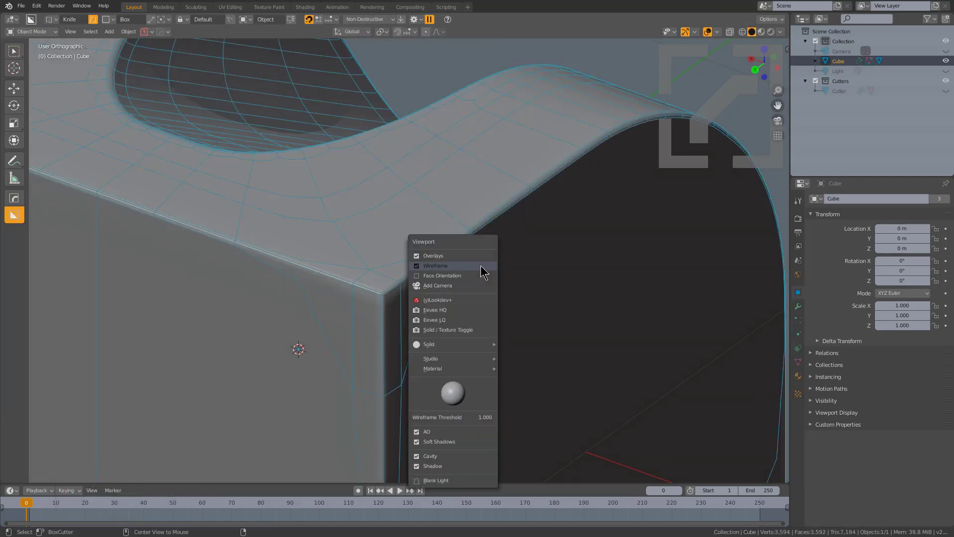
# Step: Bring up the HOps Helper listing the 0.015 m 3-segment Bevel over the Subdivision modifier
pyautogui.scroll(-3)
pyautogui.middleClick(564, 278)
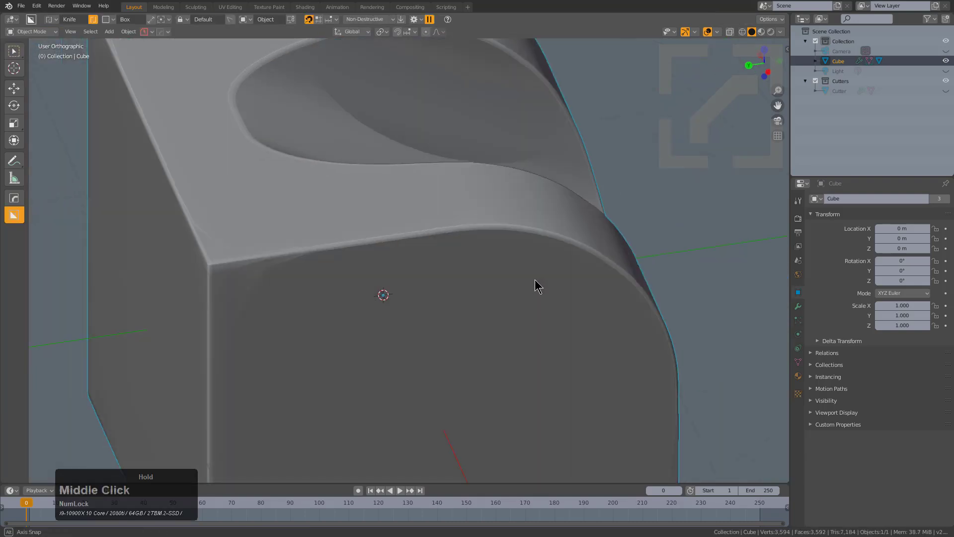
pyautogui.middleClick(440, 283)
pyautogui.scroll(3)
pyautogui.click(465, 299)
# Step: Hide the first bevel in the viewport, close the helper and show the wireframe overlay
pyautogui.click(537, 190)
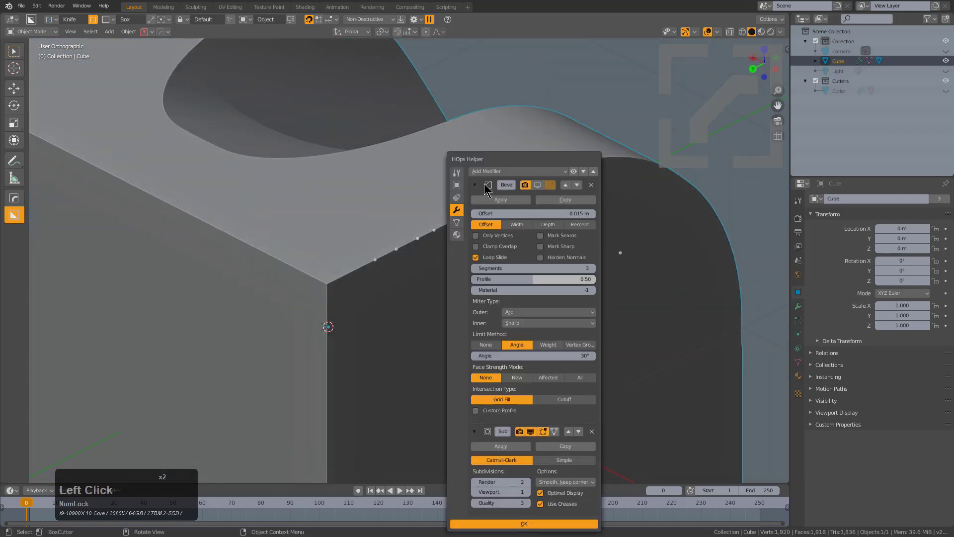
pyautogui.click(476, 189)
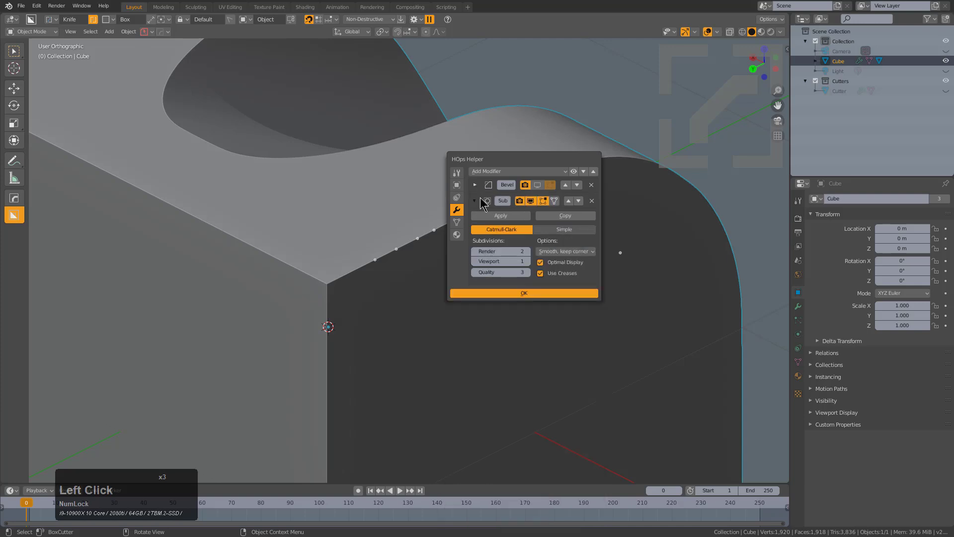
pyautogui.click(529, 206)
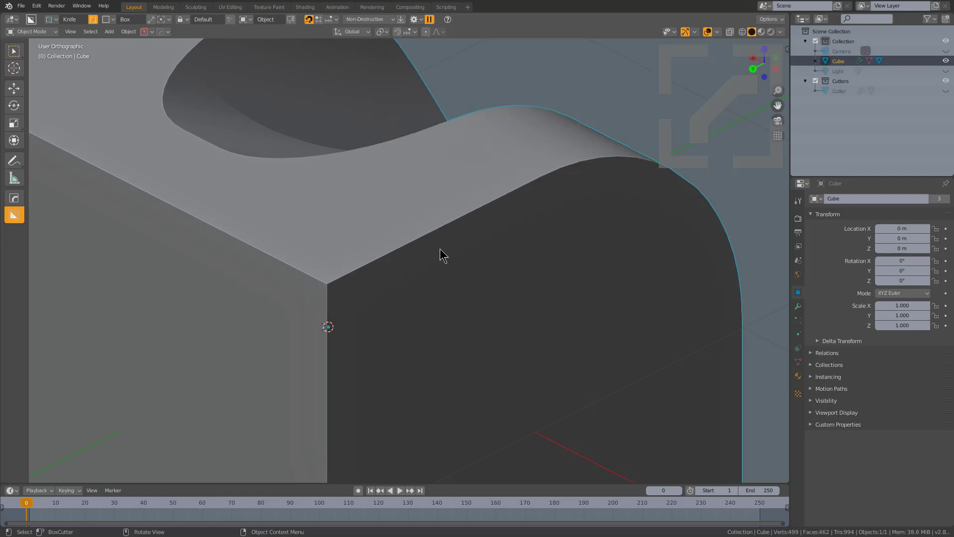
pyautogui.click(439, 253)
pyautogui.scroll(3)
pyautogui.click(473, 249)
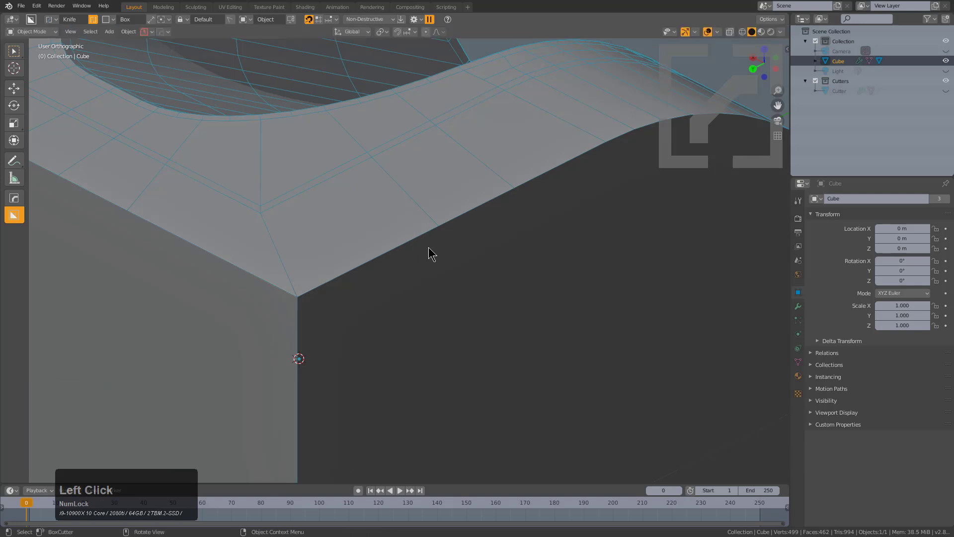
# Step: Add a second Hardops bevel, Bevel.001, width 0.017 with 2 segments
pyautogui.click(453, 243)
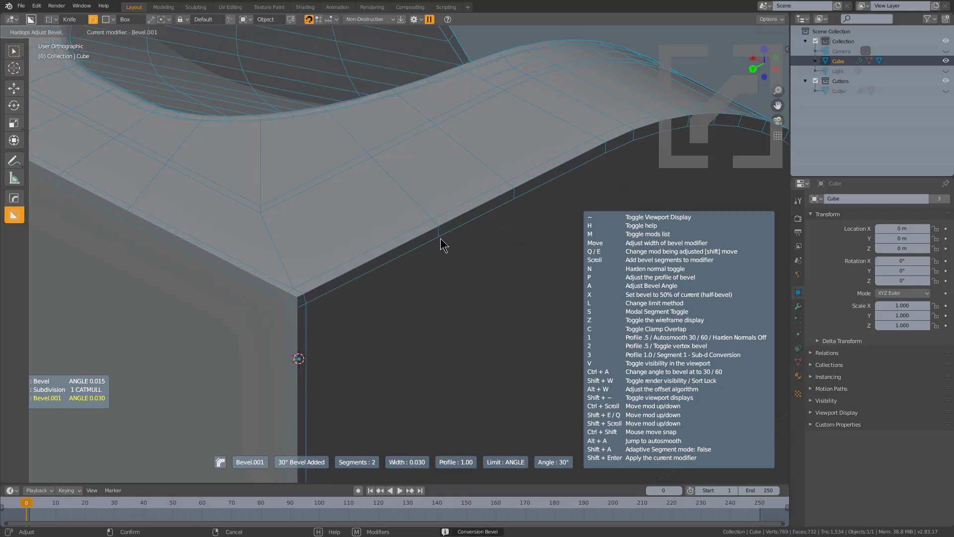
pyautogui.click(451, 239)
pyautogui.middleClick(483, 227)
pyautogui.scroll(3)
pyautogui.middleClick(363, 241)
pyautogui.scroll(3)
pyautogui.scroll(-3)
pyautogui.middleClick(567, 220)
pyautogui.scroll(3)
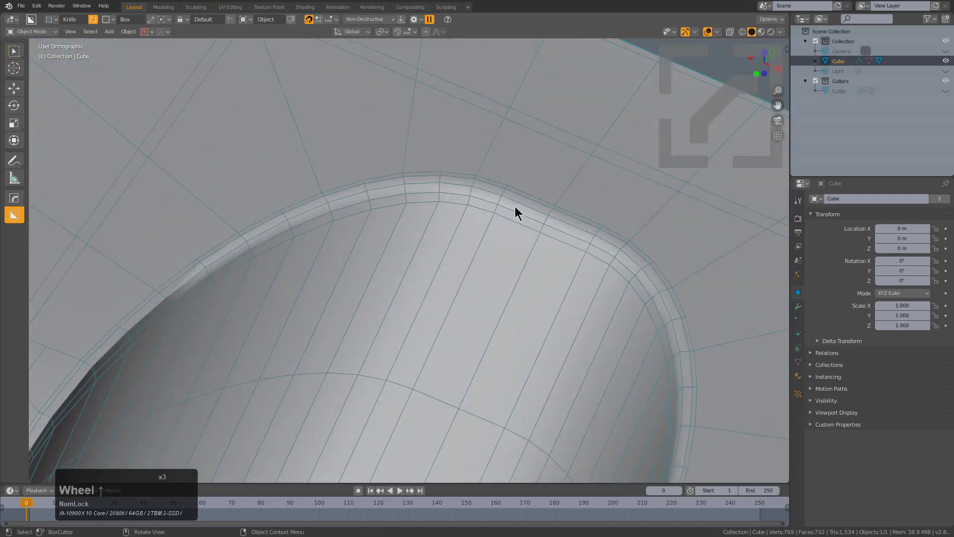
# Step: Readjust the second bevel's width and bring up the HOps Add Modifier list
pyautogui.click(582, 226)
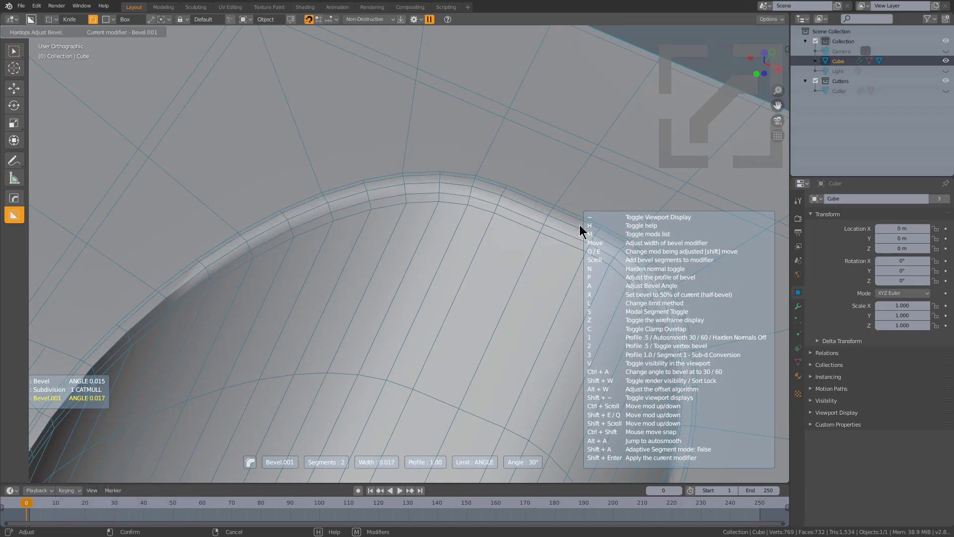
pyautogui.scroll(-3)
pyautogui.middleClick(351, 292)
pyautogui.middleClick(377, 297)
pyautogui.scroll(3)
pyautogui.scroll(-3)
pyautogui.middleClick(430, 290)
pyautogui.middleClick(578, 301)
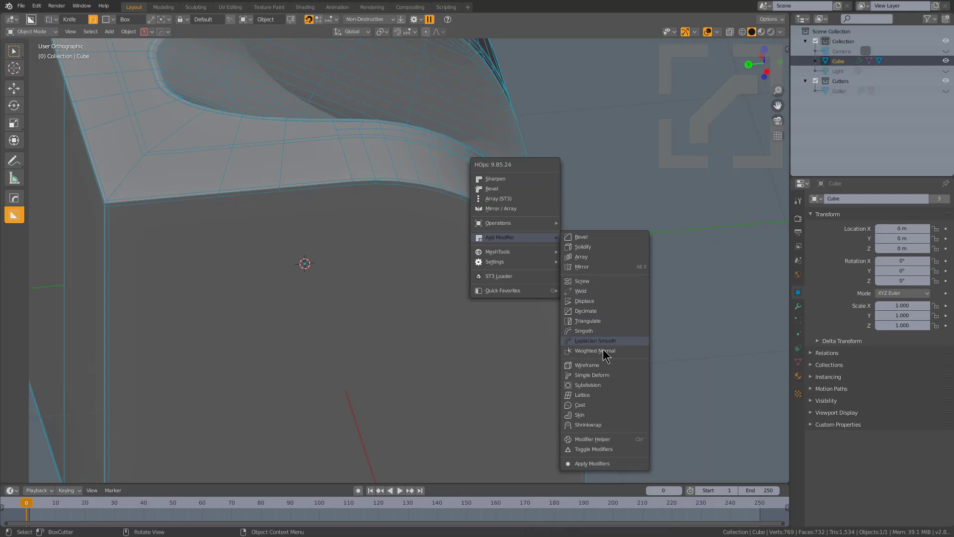
# Step: Add a Triangulate modifier (minimum 5 vertices) and review the stack in the HOps Helper
pyautogui.click(602, 326)
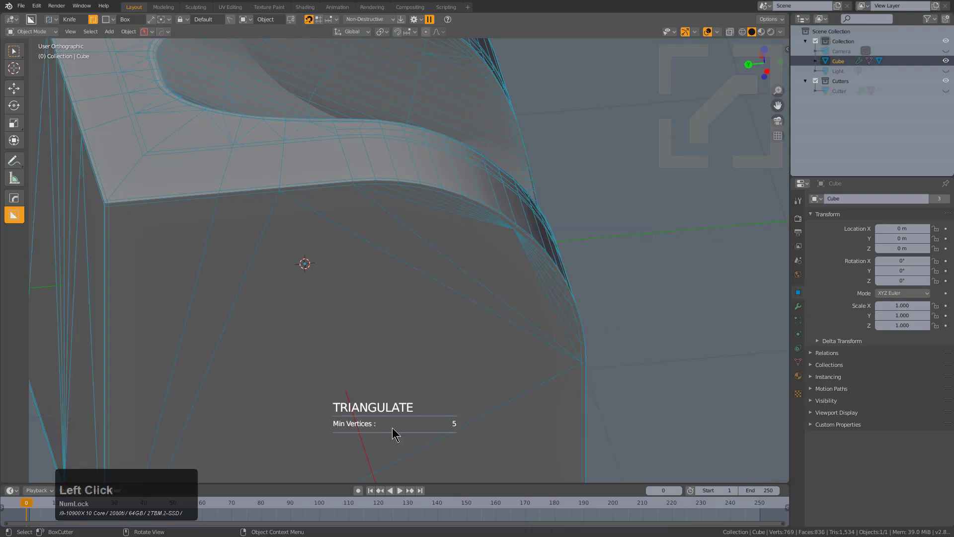
pyautogui.middleClick(288, 229)
pyautogui.middleClick(451, 271)
pyautogui.middleClick(500, 273)
pyautogui.middleClick(432, 264)
pyautogui.scroll(-3)
pyautogui.middleClick(406, 261)
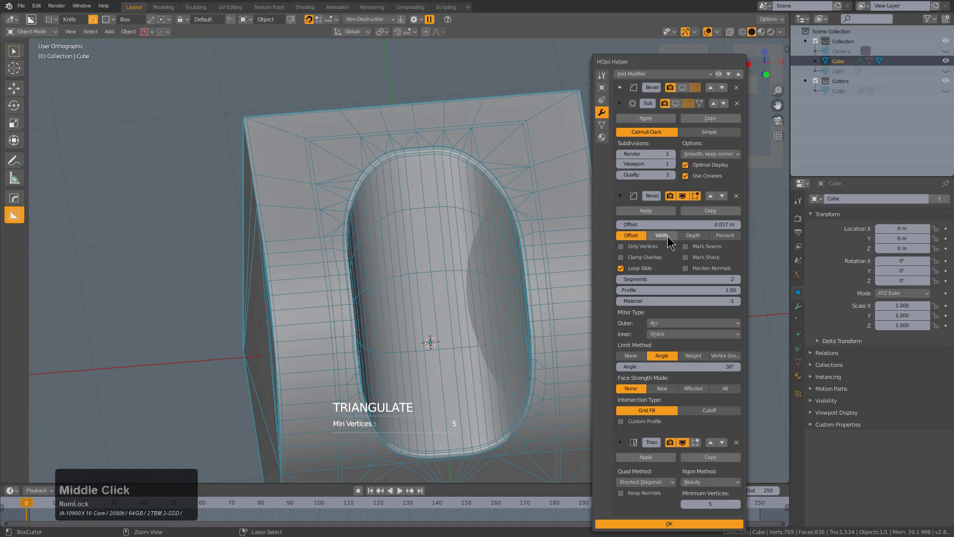
# Step: Move the Subdivision modifier to the bottom of the stack, below Triangulate
pyautogui.click(742, 75)
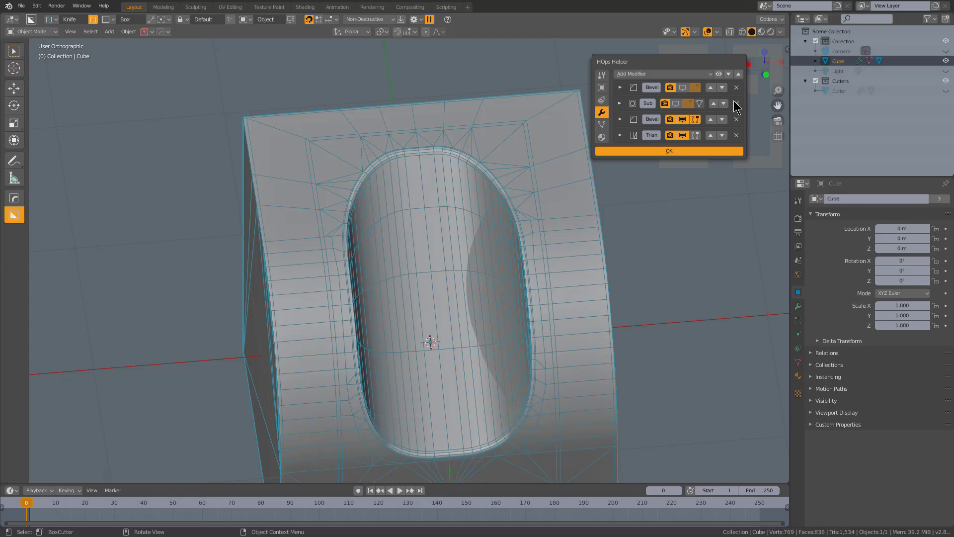
pyautogui.click(730, 104)
pyautogui.click(729, 121)
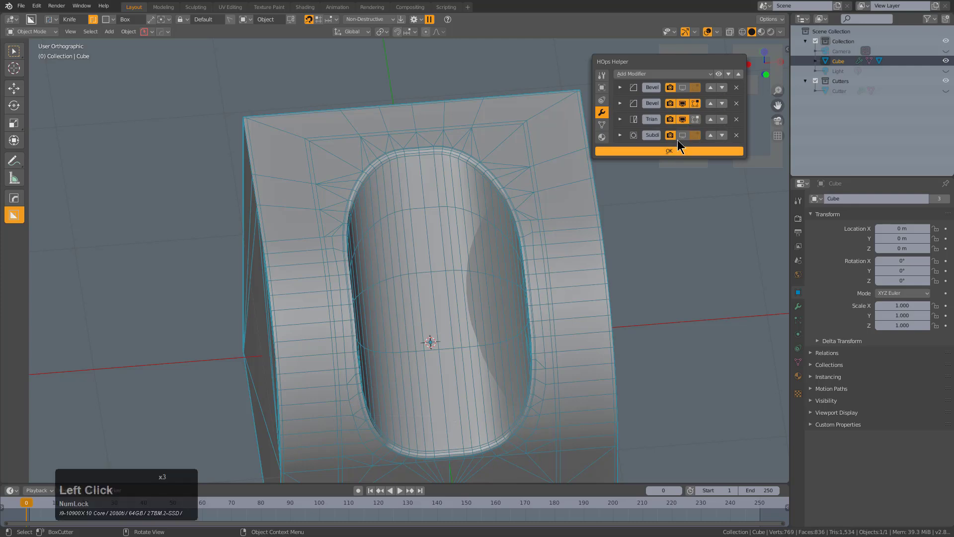
pyautogui.click(685, 138)
pyautogui.click(686, 138)
pyautogui.click(685, 137)
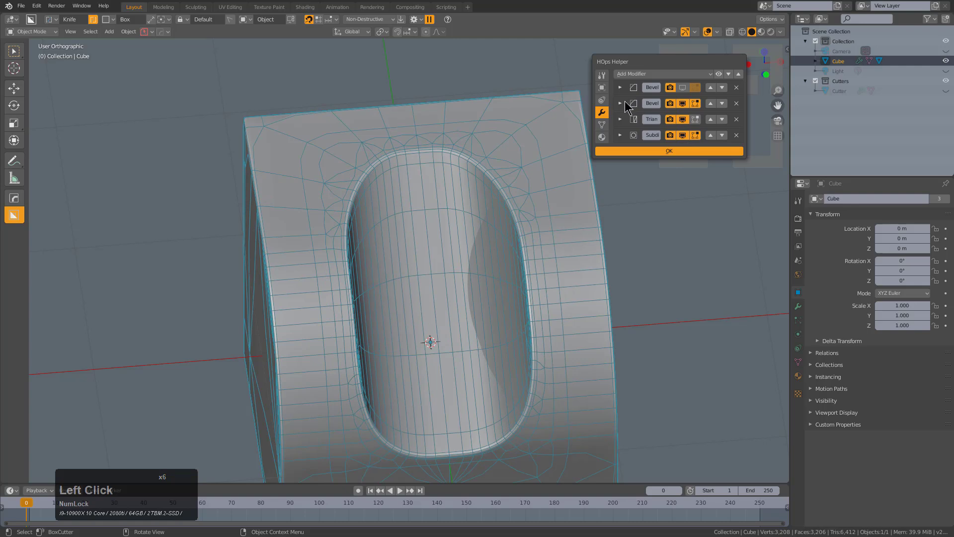
# Step: Try more segments on the second bevel, keep it at 2, and hide subdivision in the viewport
pyautogui.click(628, 103)
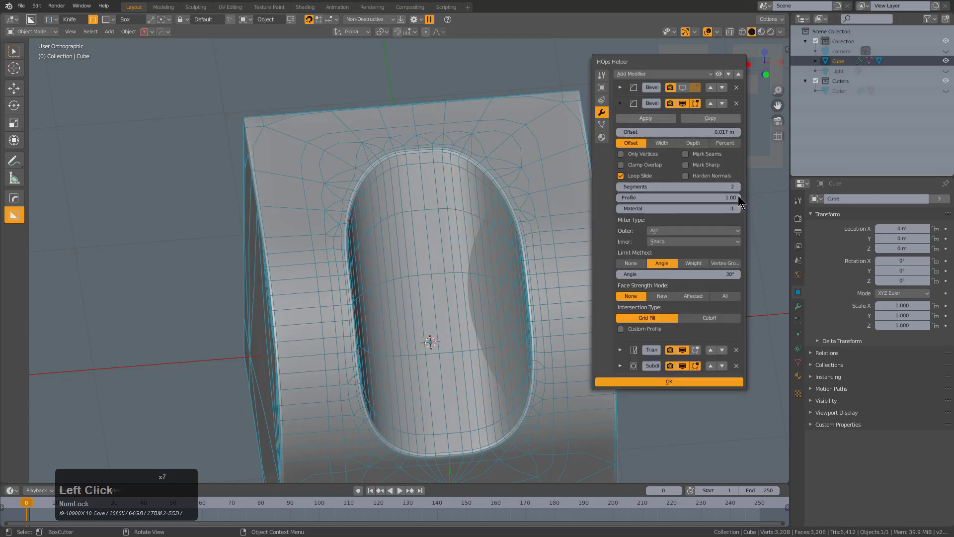
pyautogui.click(740, 192)
pyautogui.click(739, 193)
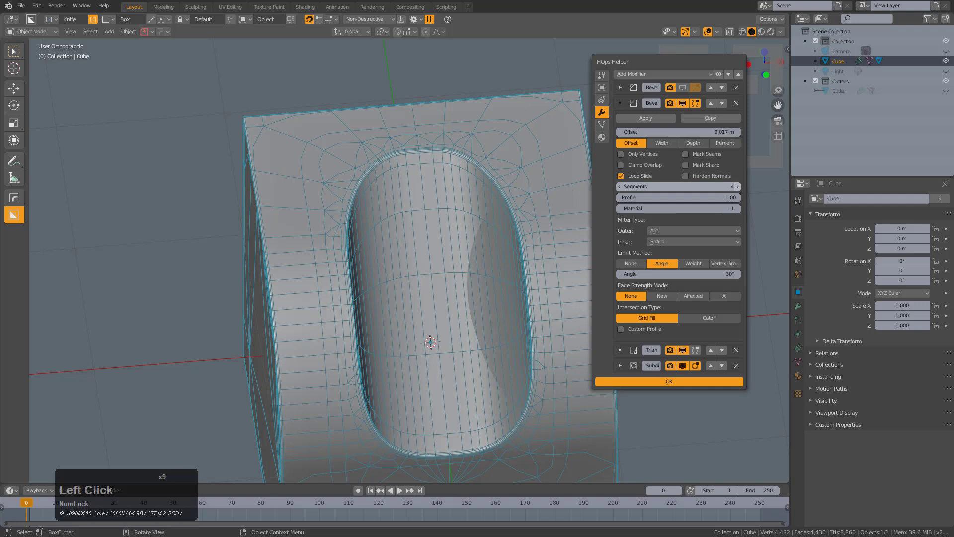
pyautogui.click(620, 188)
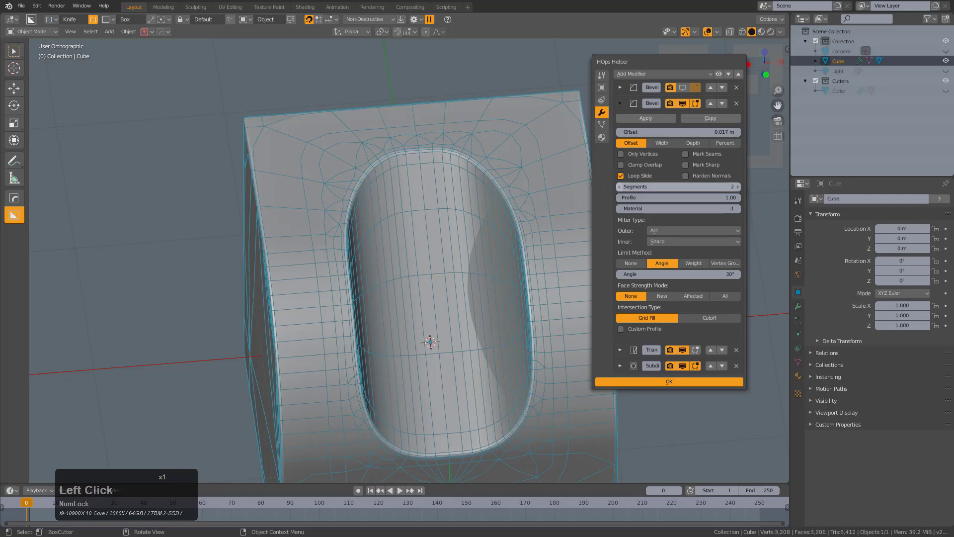
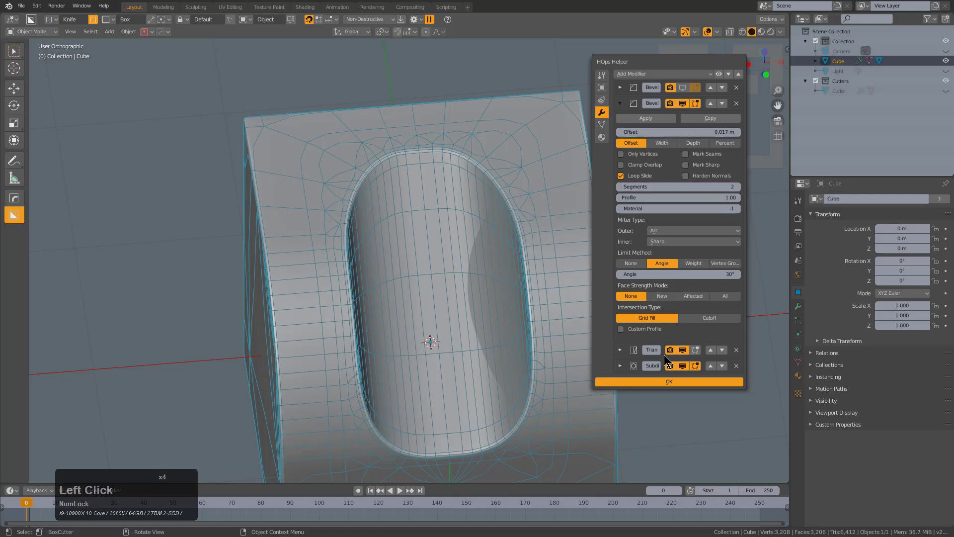
pyautogui.click(683, 372)
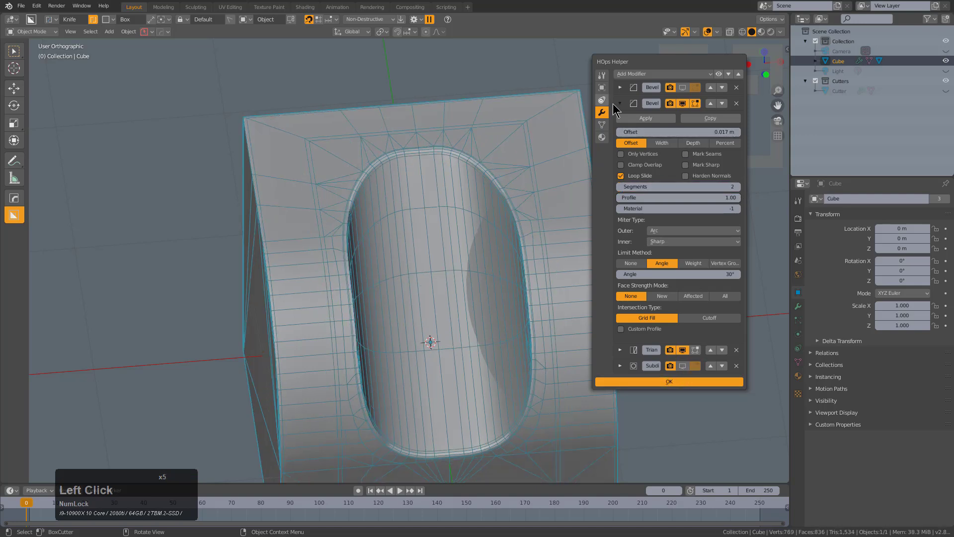
pyautogui.click(618, 109)
# Step: Toggle the bevels' viewport visibility and inspect the bevelled edges from several angles
pyautogui.click(723, 91)
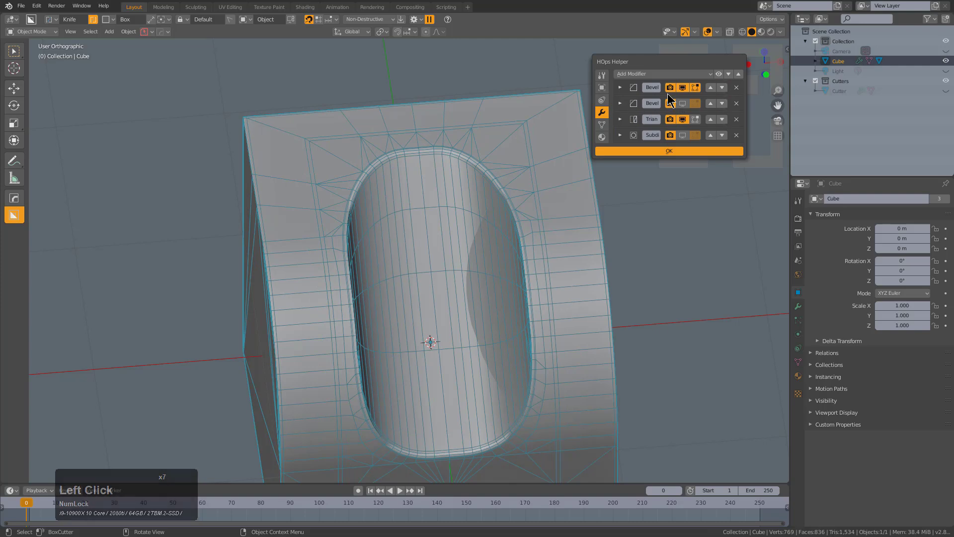
pyautogui.doubleClick(675, 108)
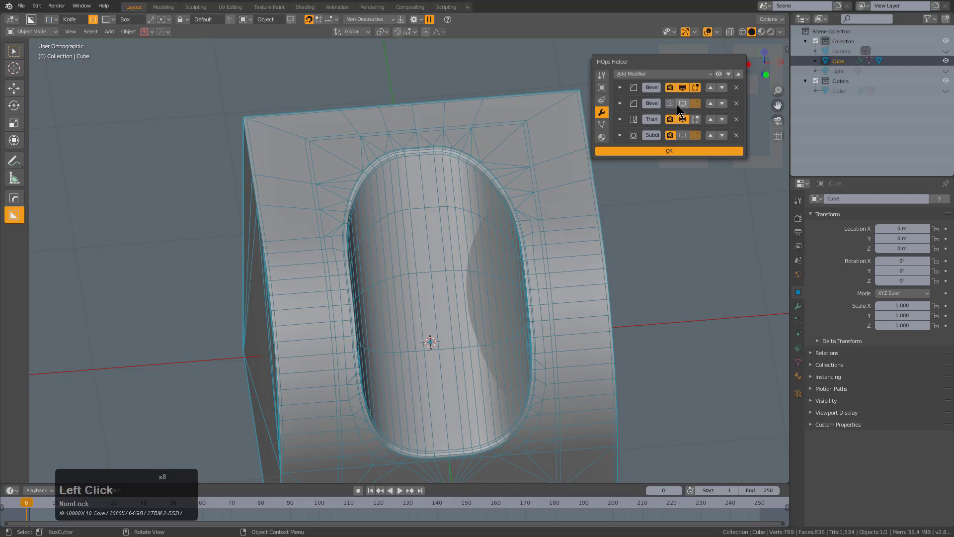
pyautogui.click(673, 108)
pyautogui.click(677, 107)
pyautogui.click(677, 108)
pyautogui.doubleClick(677, 107)
pyautogui.middleClick(403, 229)
pyautogui.scroll(3)
pyautogui.middleClick(404, 204)
pyautogui.middleClick(398, 235)
pyautogui.scroll(3)
pyautogui.middleClick(409, 289)
pyautogui.scroll(-3)
pyautogui.middleClick(457, 243)
pyautogui.scroll(3)
pyautogui.middleClick(526, 338)
pyautogui.scroll(3)
# Step: Readjust the original bevel to width 0.011 with 3 segments
pyautogui.click(459, 177)
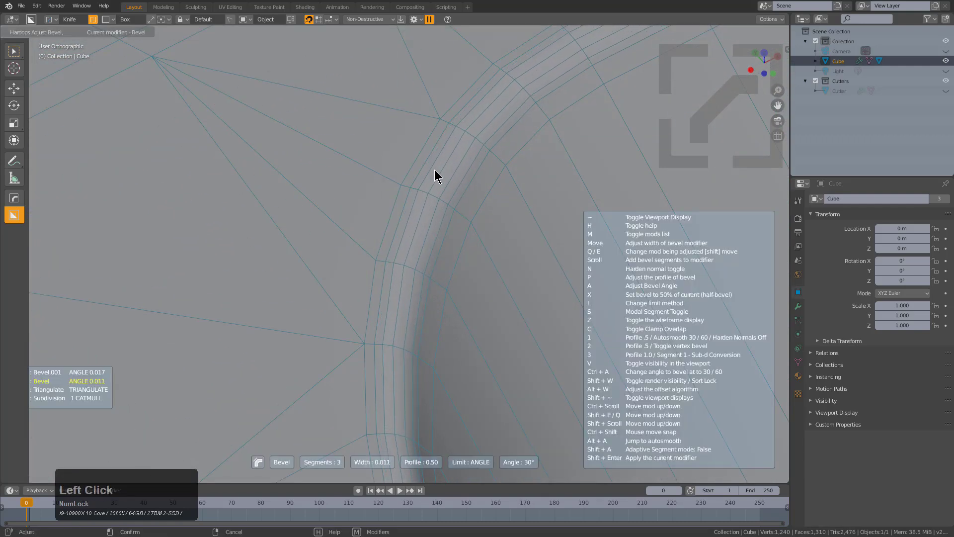
pyautogui.click(425, 170)
pyautogui.scroll(-3)
pyautogui.middleClick(362, 340)
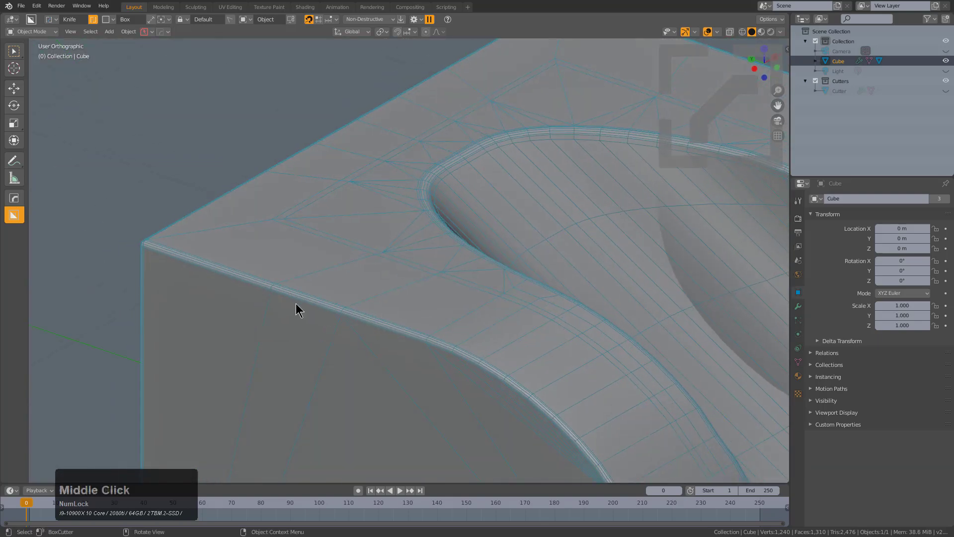
pyautogui.scroll(-3)
pyautogui.middleClick(531, 359)
pyautogui.scroll(3)
pyautogui.middleClick(348, 328)
pyautogui.middleClick(316, 275)
pyautogui.scroll(-3)
pyautogui.middleClick(433, 301)
pyautogui.middleClick(421, 311)
pyautogui.middleClick(534, 264)
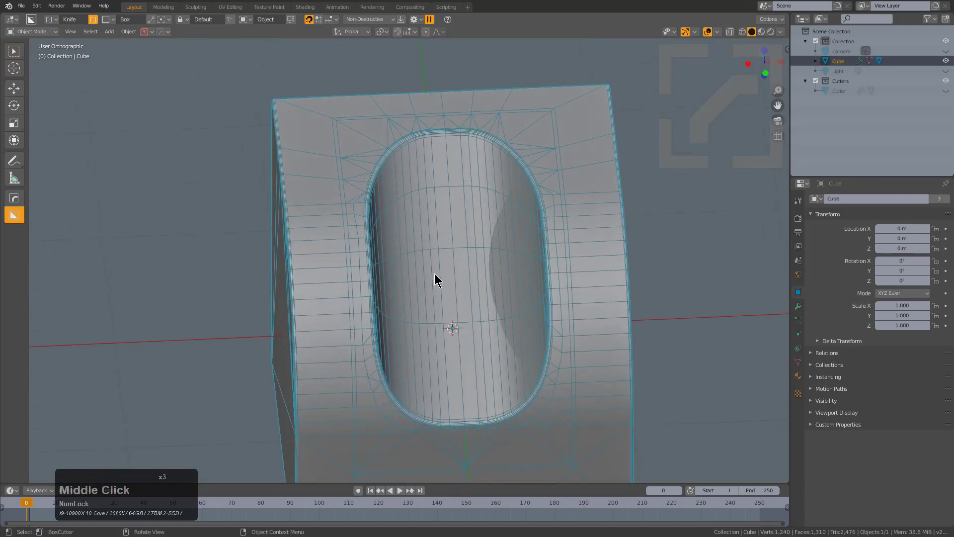
# Step: Show the subdivided smooth result again and bring up the HOps Viewport menu
pyautogui.scroll(-3)
pyautogui.middleClick(456, 285)
pyautogui.middleClick(435, 290)
pyautogui.middleClick(424, 292)
pyautogui.scroll(3)
pyautogui.middleClick(505, 231)
pyautogui.click(561, 286)
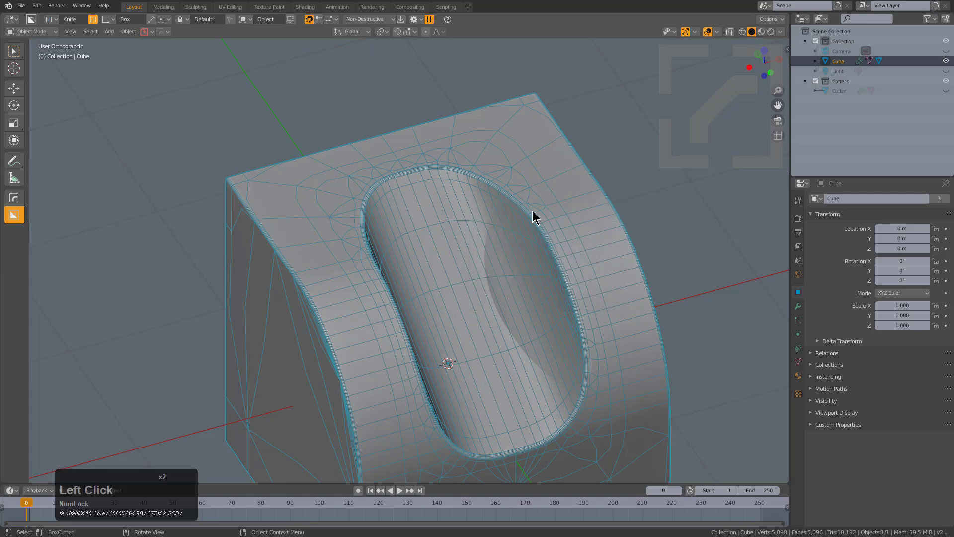
pyautogui.scroll(-3)
pyautogui.middleClick(350, 341)
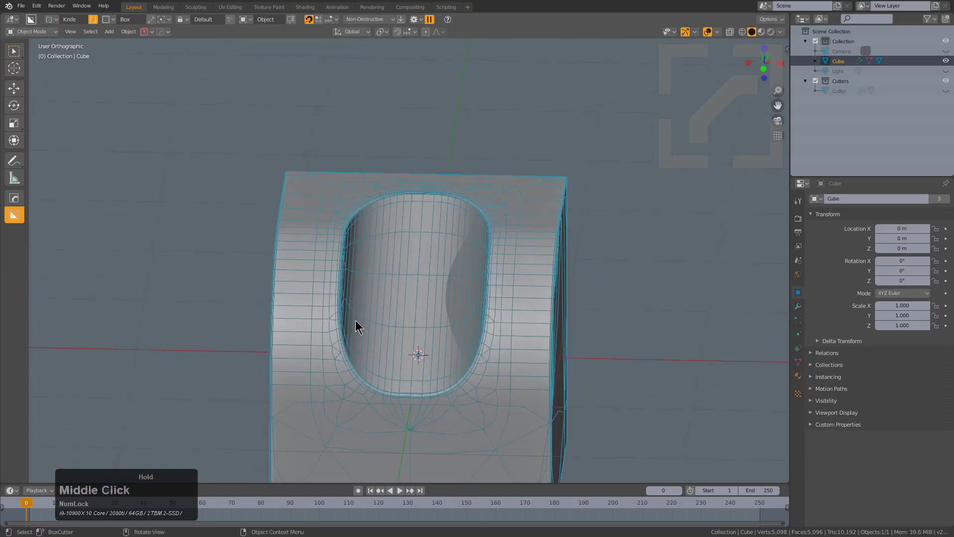
pyautogui.scroll(-3)
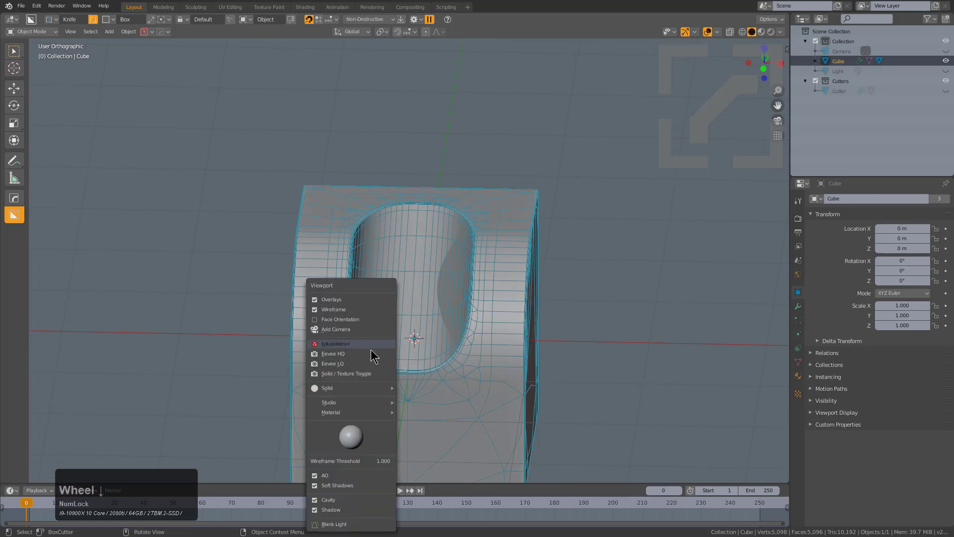
# Step: Check the modifier stack in the HOps Helper while orbiting, then close it with OK
pyautogui.click(363, 306)
pyautogui.middleClick(398, 368)
pyautogui.middleClick(401, 324)
pyautogui.scroll(3)
pyautogui.middleClick(404, 339)
pyautogui.scroll(-3)
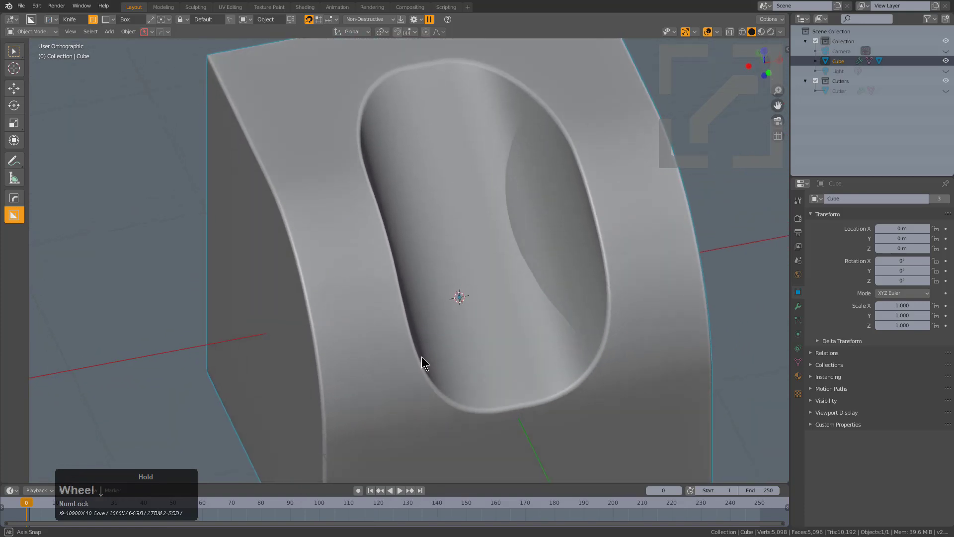
pyautogui.middleClick(384, 345)
pyautogui.middleClick(376, 336)
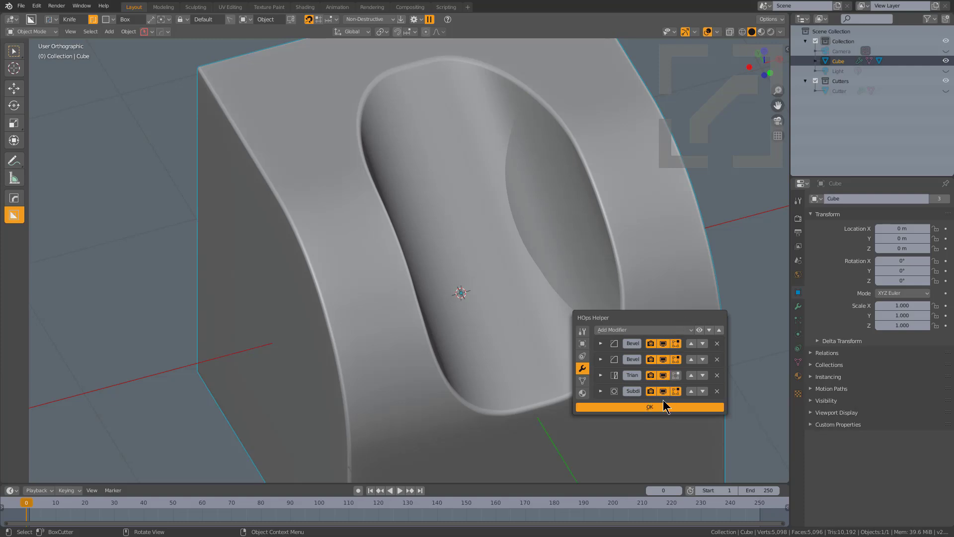
pyautogui.click(553, 215)
# Step: Enable the Wireframe overlay to reveal the dense loops around the rounded slot
pyautogui.middleClick(527, 281)
pyautogui.scroll(-3)
pyautogui.middleClick(439, 304)
pyautogui.scroll(-3)
pyautogui.moveTo(398, 303); pyautogui.dragTo(410, 307)
pyautogui.middleClick(410, 307)
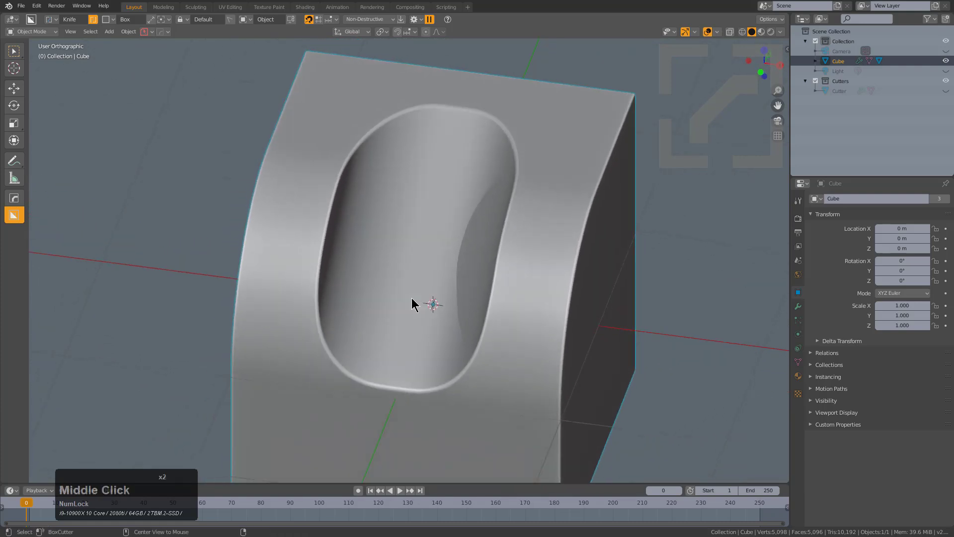
pyautogui.click(411, 302)
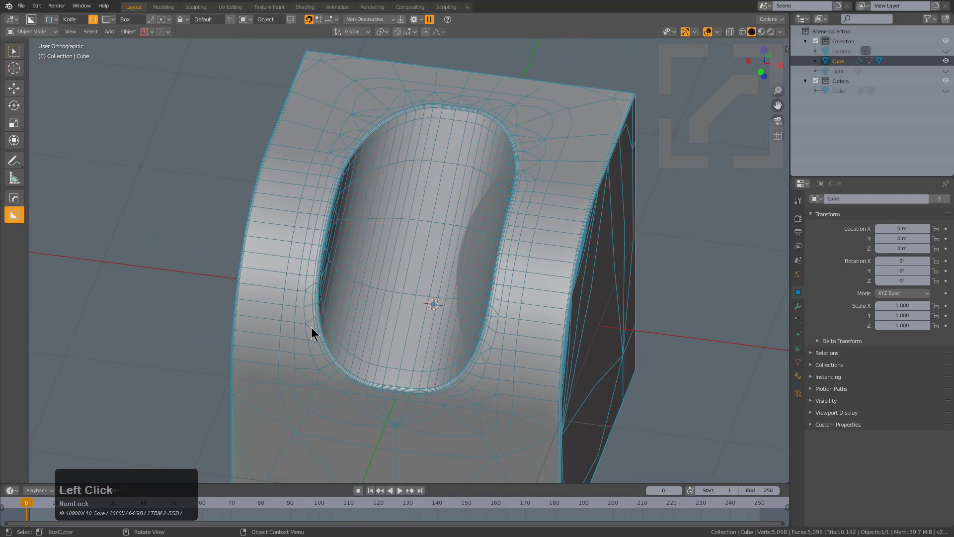
pyautogui.middleClick(328, 265)
pyautogui.scroll(3)
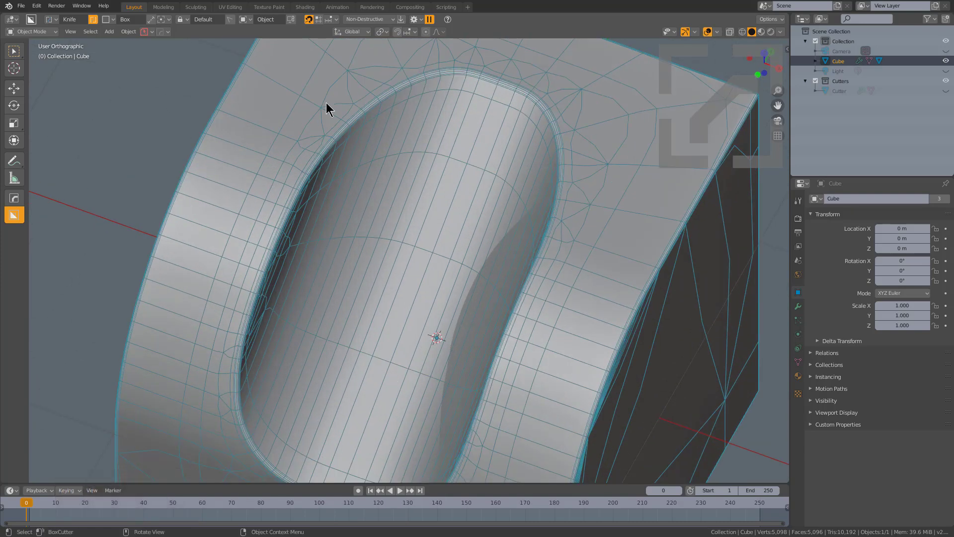
pyautogui.scroll(-3)
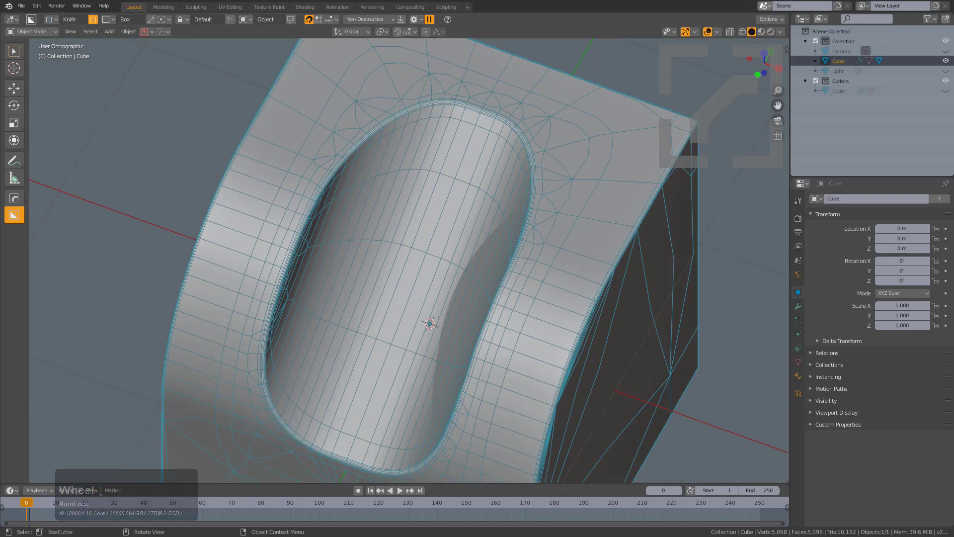
pyautogui.middleClick(491, 236)
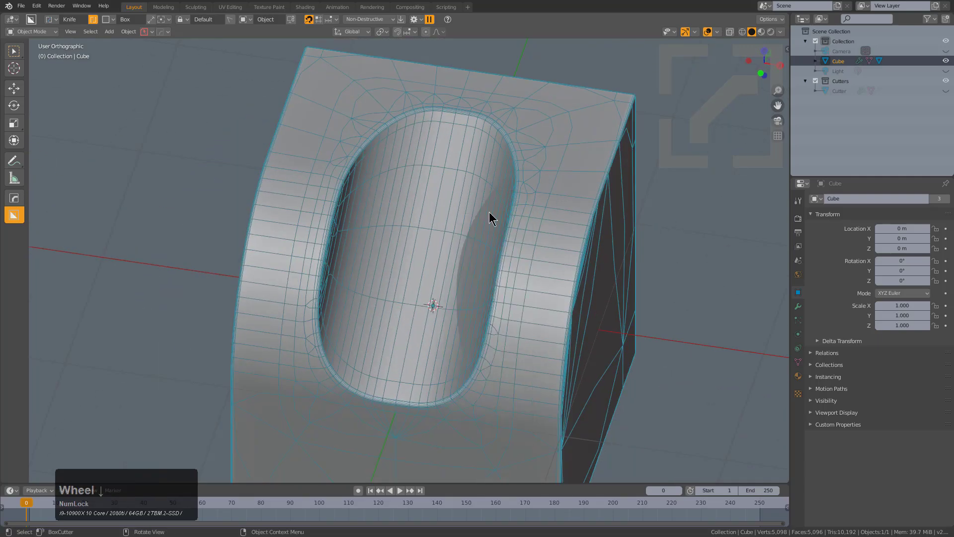
# Step: Add a HOps Camera Turntable with 2 revolutions and a ground plane around the cube
pyautogui.click(433, 236)
pyautogui.scroll(3)
pyautogui.scroll(3)
pyautogui.scroll(3)
pyautogui.scroll(3)
pyautogui.scroll(3)
pyautogui.click(430, 242)
pyautogui.scroll(-3)
pyautogui.middleClick(481, 285)
pyautogui.scroll(-3)
pyautogui.click(503, 276)
pyautogui.scroll(3)
pyautogui.click(431, 99)
pyautogui.scroll(-3)
pyautogui.click(537, 248)
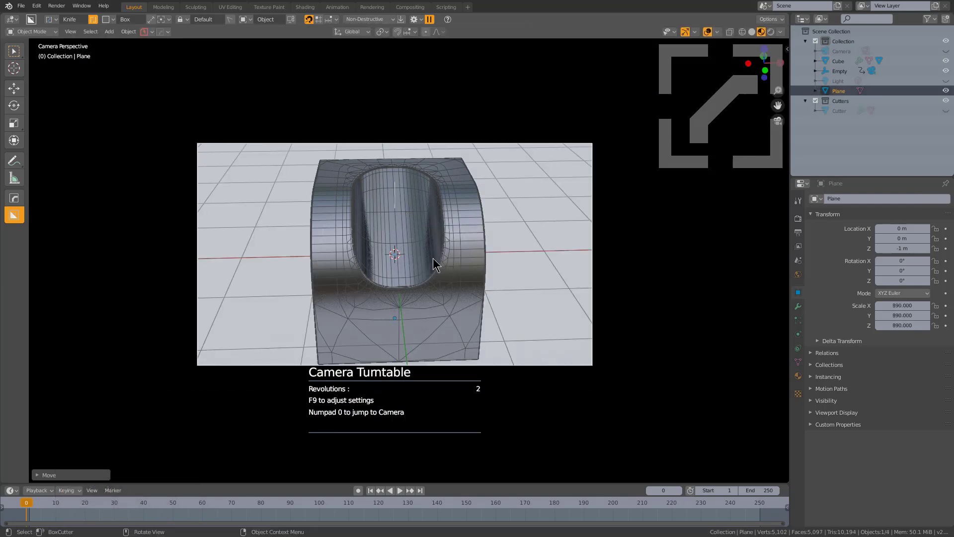
# Step: Enter the camera view and start cycling HDRI environments in Adjust Viewport
pyautogui.click(440, 258)
pyautogui.scroll(3)
pyautogui.scroll(-3)
# Step: Settle on a soft grey studio HDRI in Lookdev and zoom the camera frame to fill the view
pyautogui.click(451, 253)
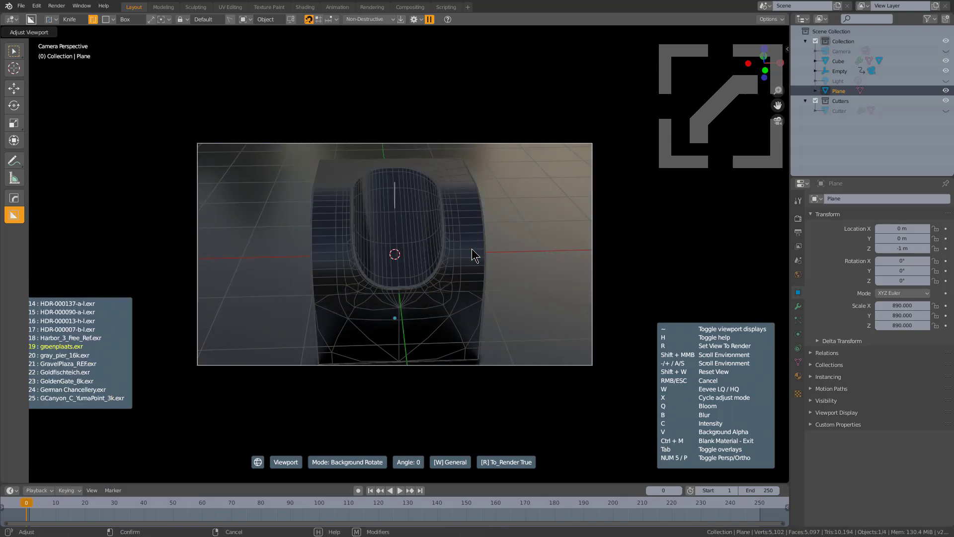
pyautogui.click(476, 250)
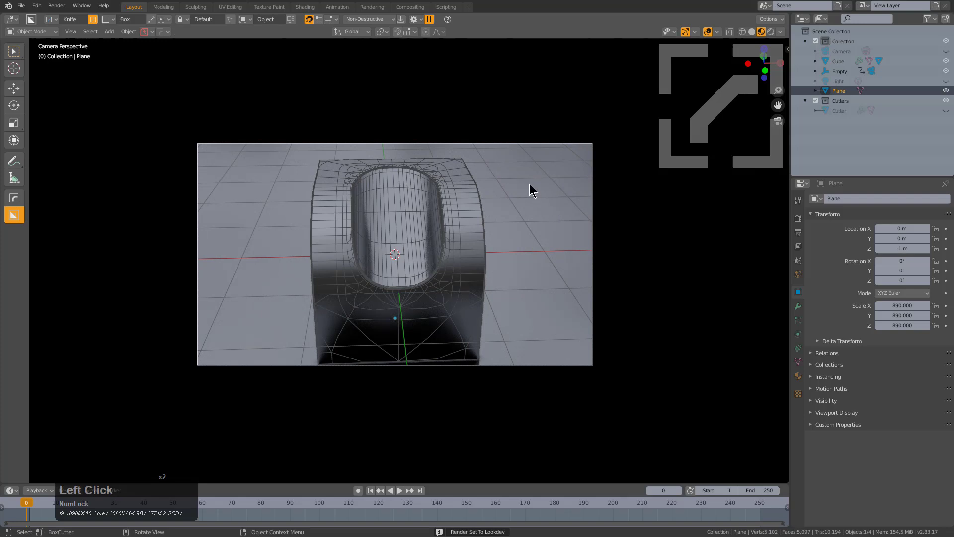
pyautogui.click(702, 36)
pyautogui.click(710, 35)
pyautogui.scroll(3)
pyautogui.scroll(3)
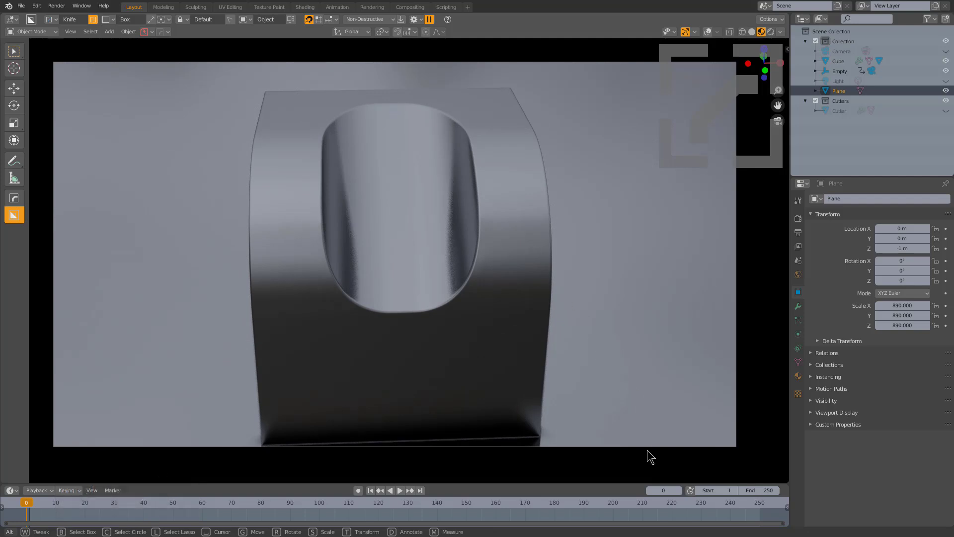
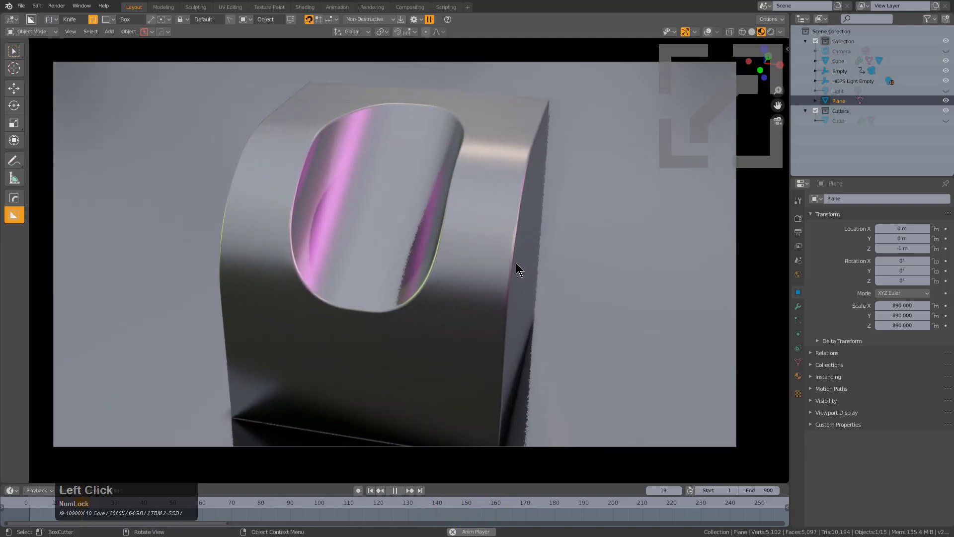
# Step: Apply a blank glossy dark material to the cube with the HOps material helper
pyautogui.click(506, 257)
pyautogui.click(502, 254)
pyautogui.scroll(3)
pyautogui.scroll(3)
pyautogui.scroll(3)
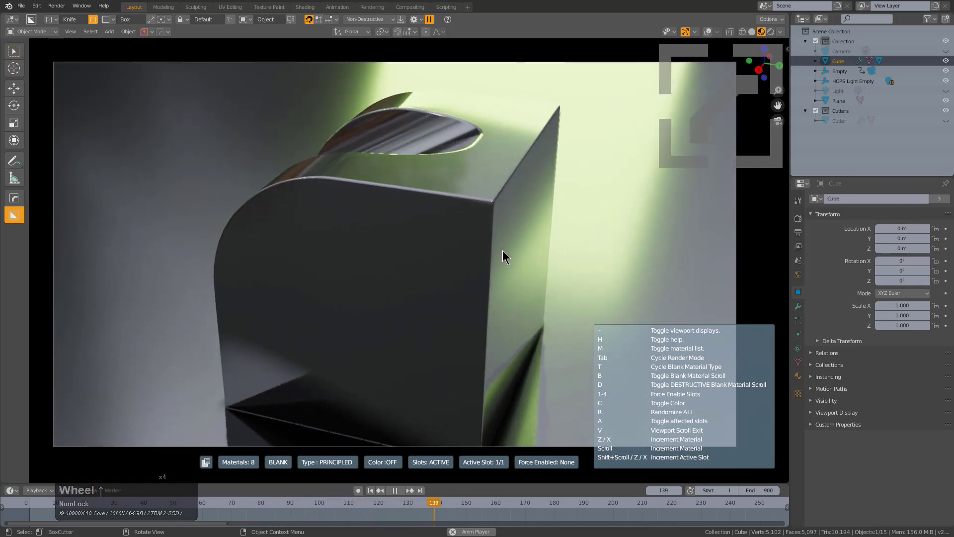
pyautogui.click(502, 254)
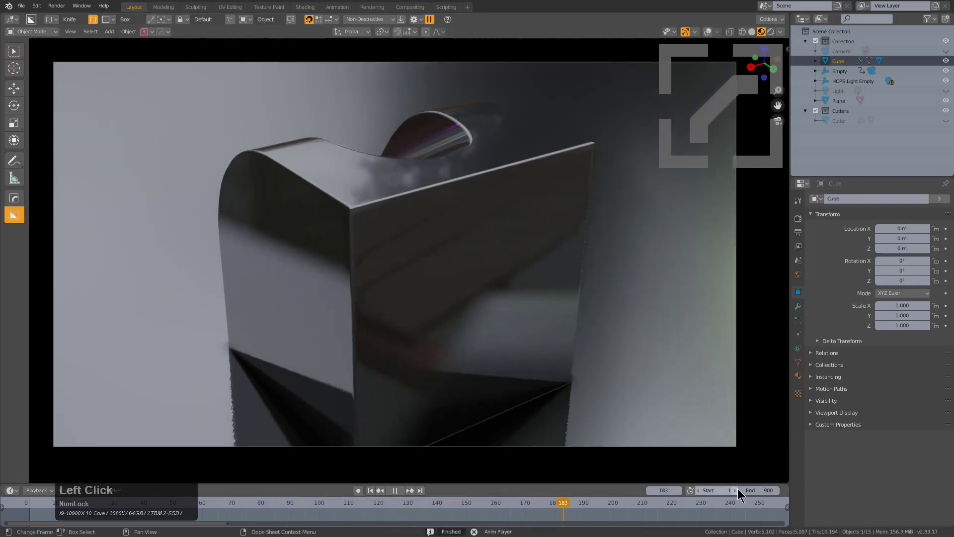
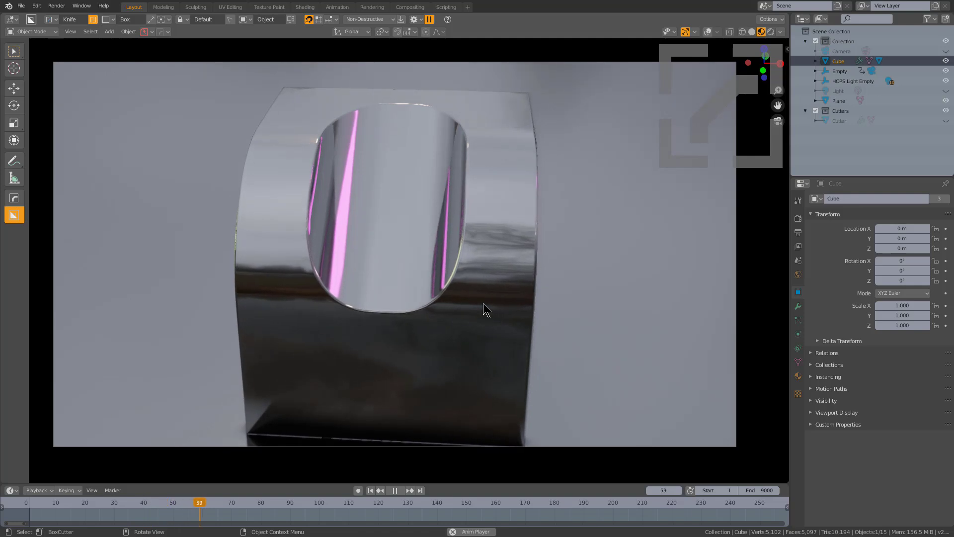
# Step: Set the animation End frame to 9000, play the turntable and reopen the modifier helper
pyautogui.click(478, 306)
pyautogui.scroll(3)
pyautogui.scroll(-3)
pyautogui.click(478, 307)
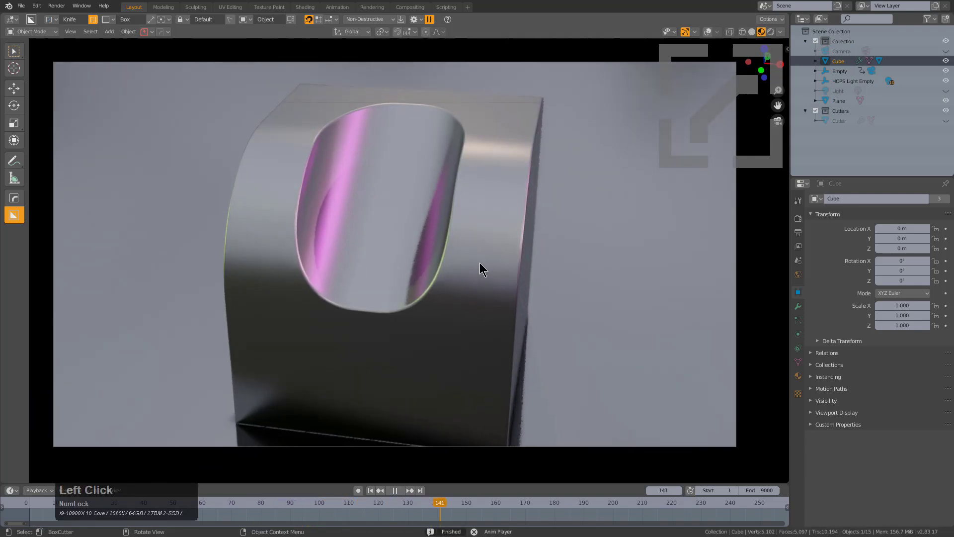
pyautogui.click(483, 270)
pyautogui.scroll(3)
pyautogui.scroll(3)
pyautogui.scroll(3)
pyautogui.click(482, 271)
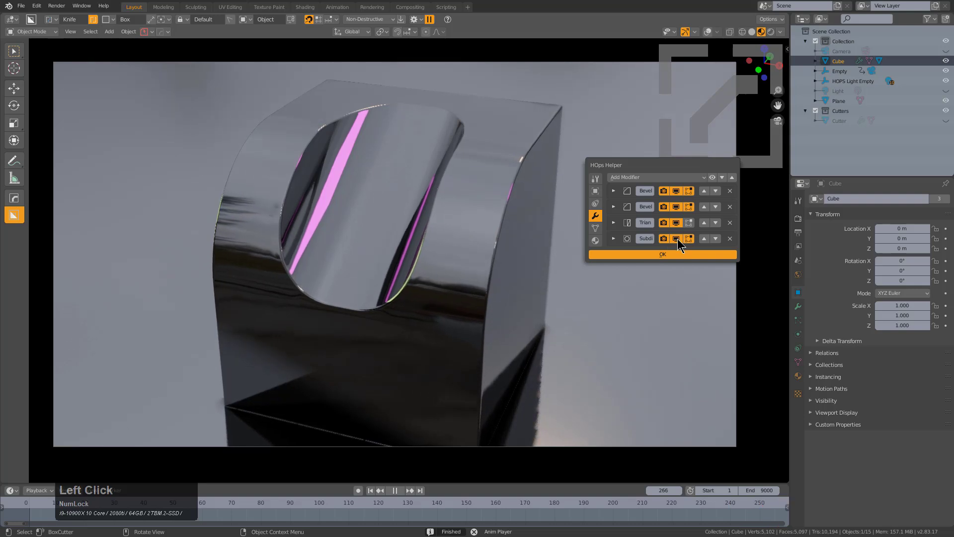
pyautogui.click(677, 242)
pyautogui.click(679, 226)
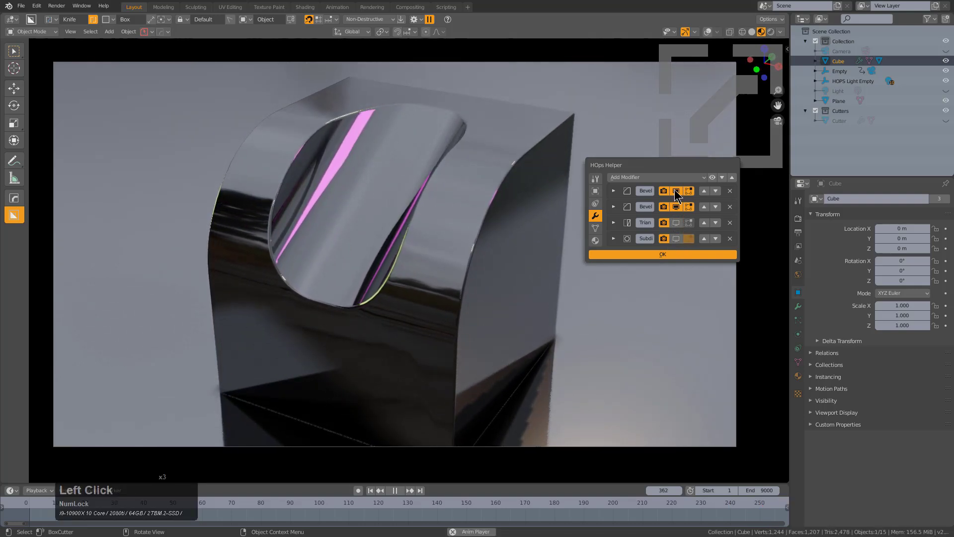
pyautogui.click(674, 194)
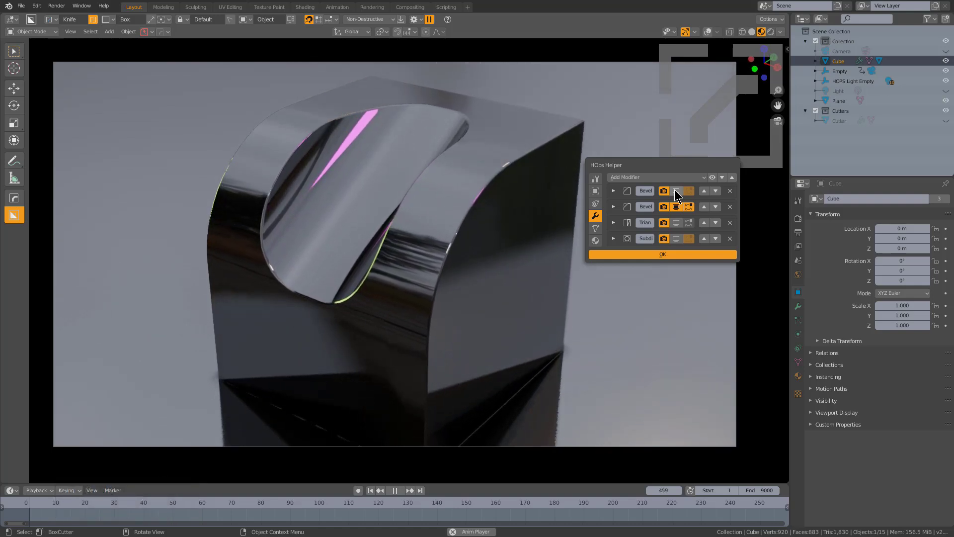
pyautogui.click(674, 193)
pyautogui.click(676, 224)
pyautogui.click(676, 243)
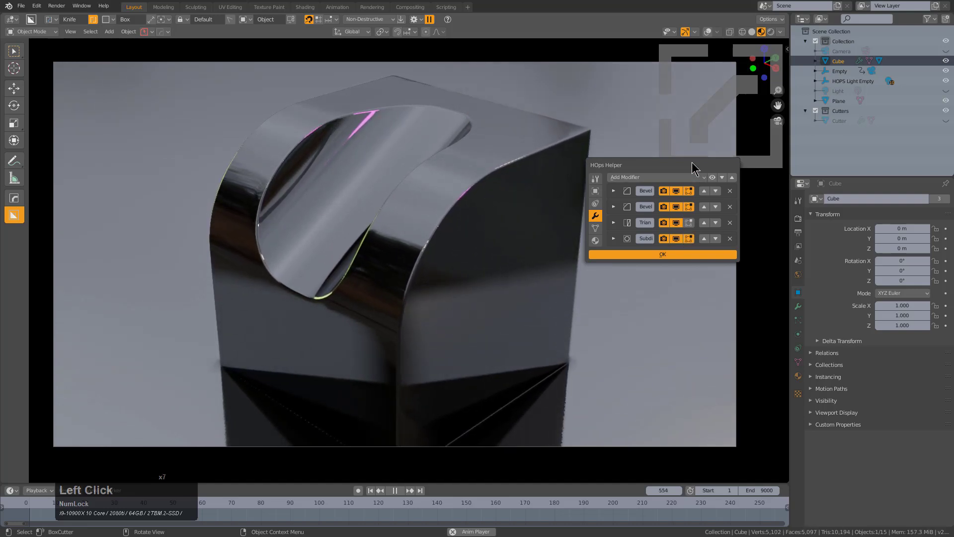
pyautogui.click(667, 169)
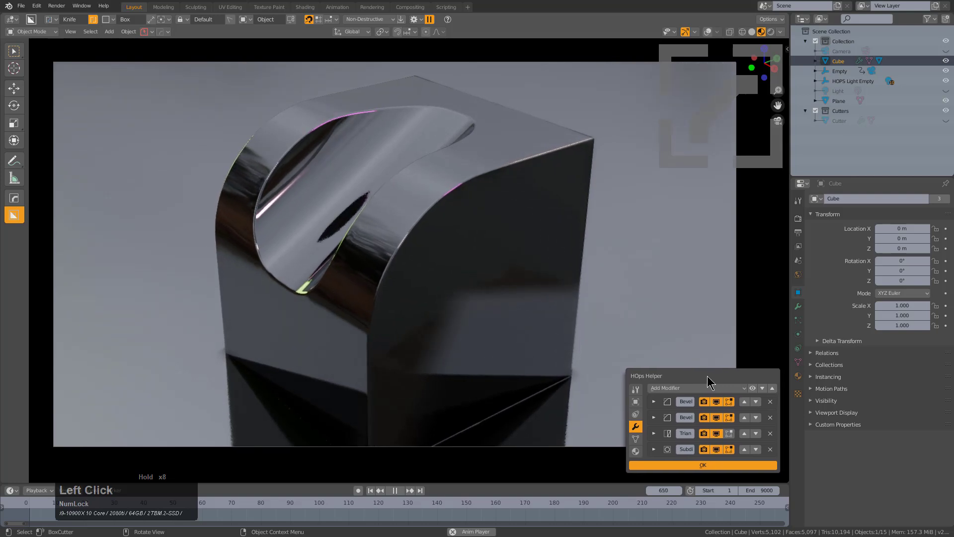
# Step: Choose a darker HDRI environment with a green glow for the turntable via Adjust Viewport
pyautogui.click(633, 200)
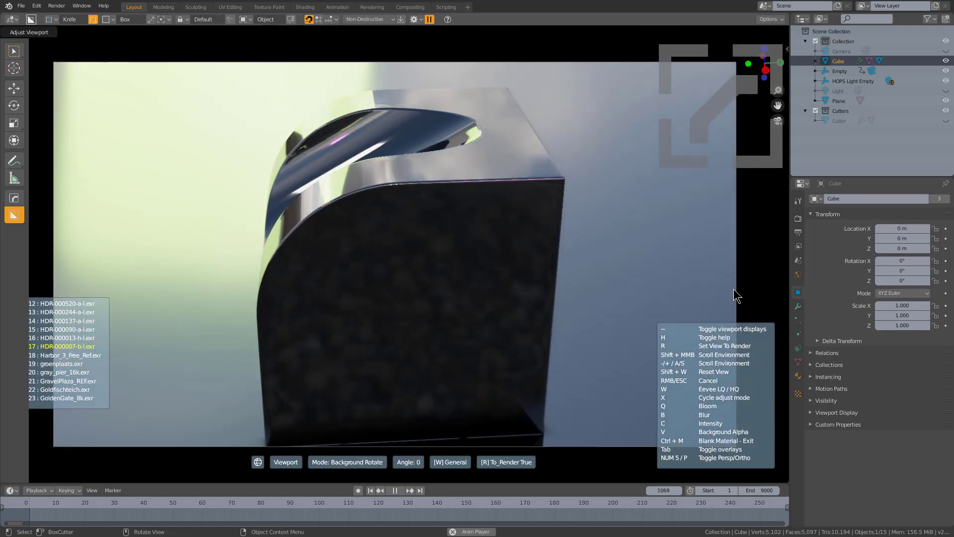
pyautogui.click(733, 292)
pyautogui.click(440, 220)
pyautogui.click(438, 235)
pyautogui.scroll(3)
pyautogui.scroll(3)
pyautogui.click(436, 238)
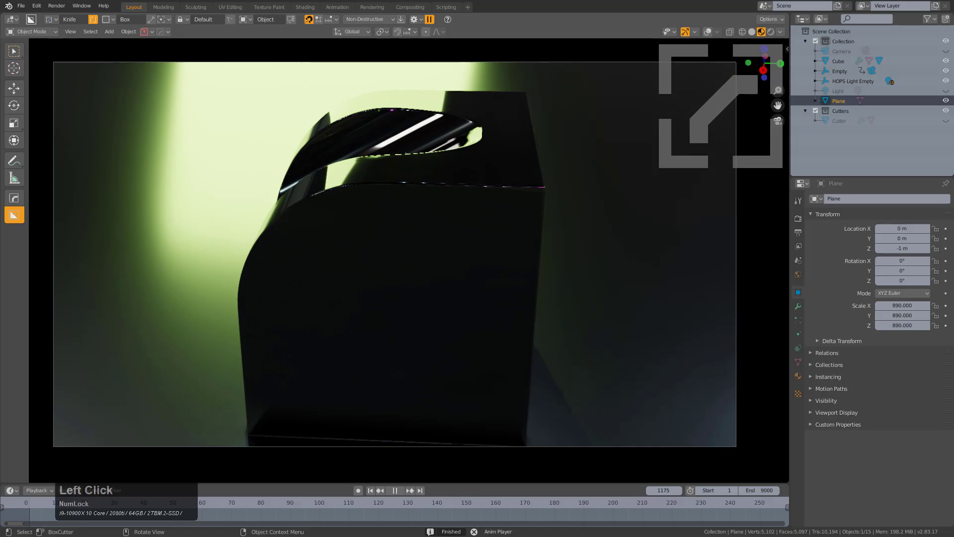